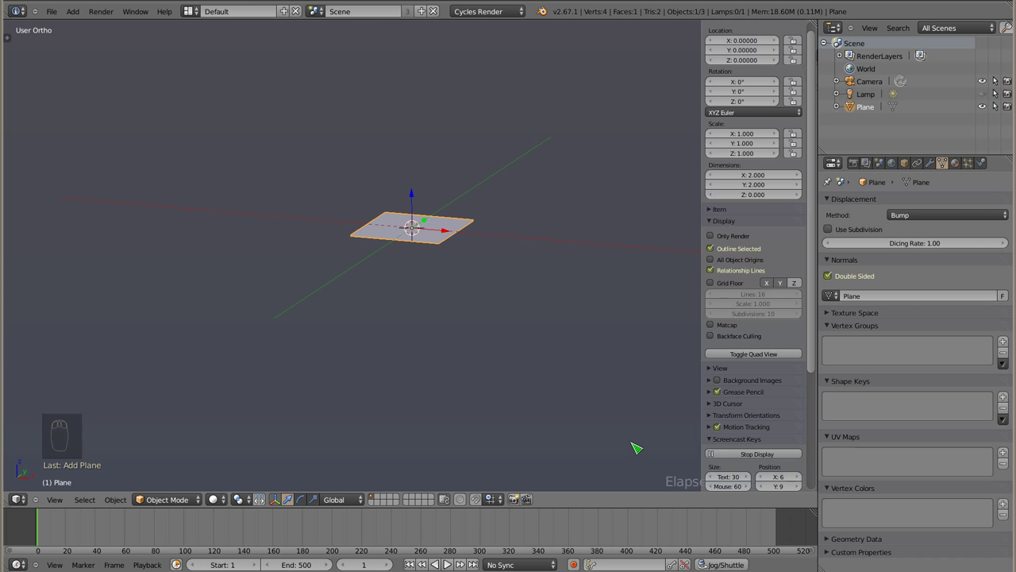
# Add a 1000-particle system to the plane emitting over frames 1–200.
pyautogui.press('n')
pyautogui.moveTo(426, 231); pyautogui.dragTo(957, 170)
pyautogui.moveTo(970, 168); pyautogui.dragTo(398, 273)
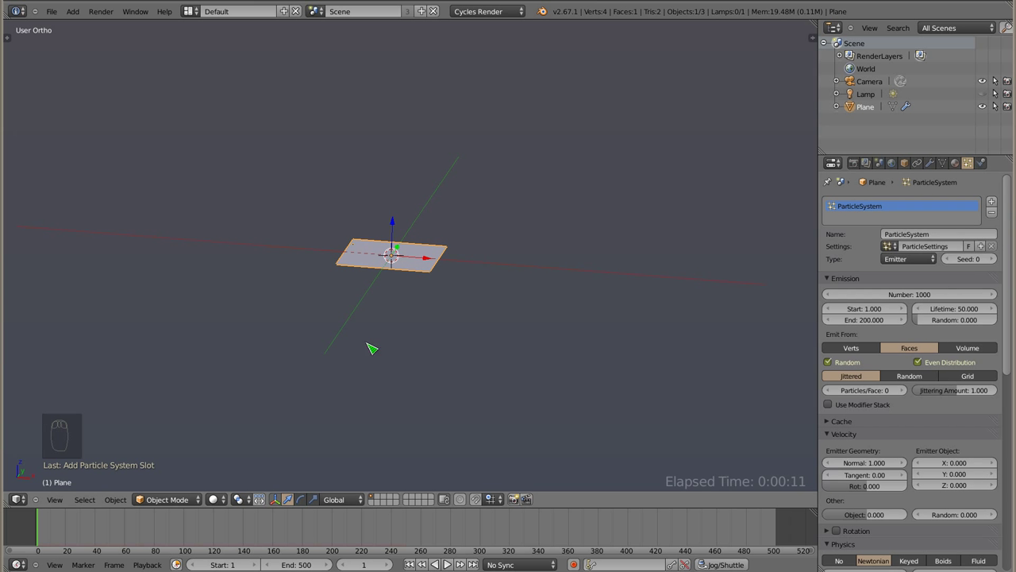
# Play the animation repeatedly to watch the particle stream fall from the plane.
pyautogui.press('alt+a')
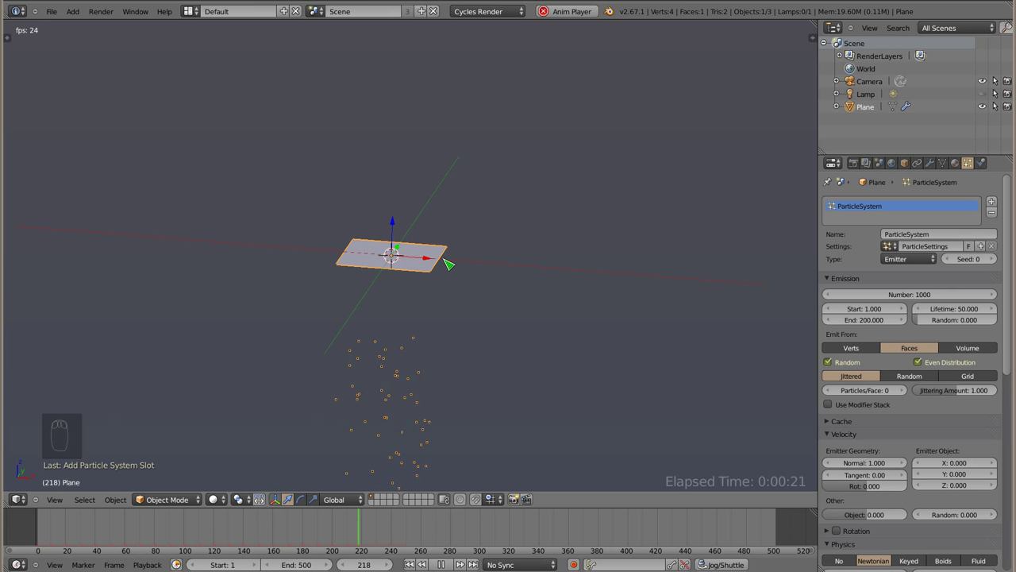
pyautogui.press('Escape')
pyautogui.press('alt+a')
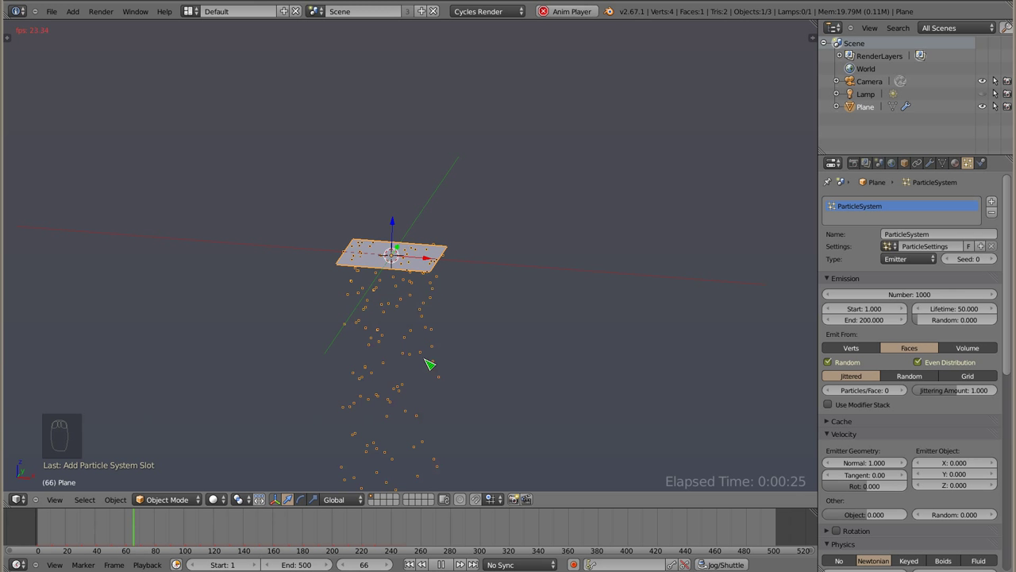
pyautogui.press('Escape')
pyautogui.moveTo(387, 155); pyautogui.dragTo(436, 202)
pyautogui.press('alt+a')
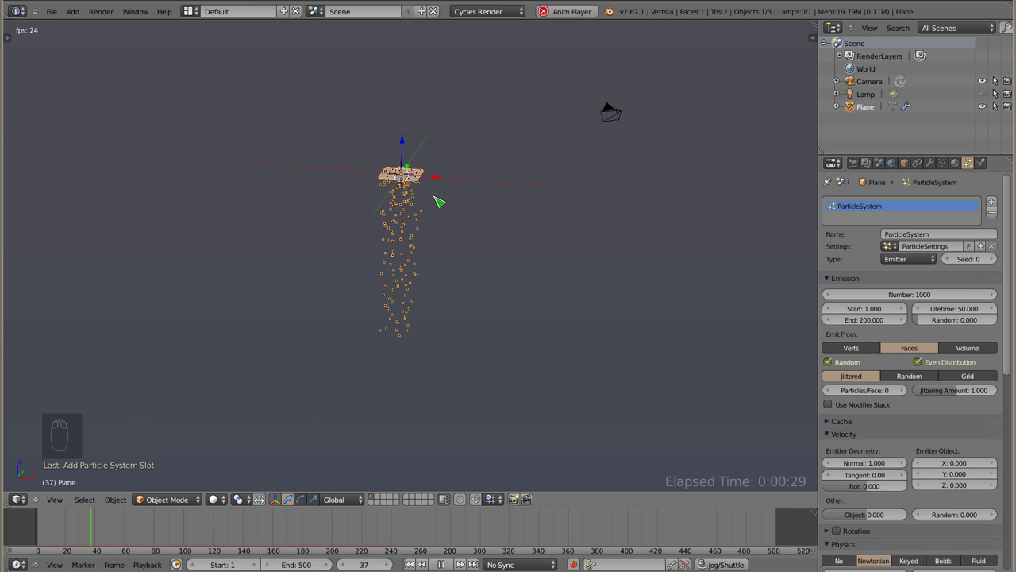
pyautogui.press('Escape')
# Orbit around the particle column, replay once more, and reset playback to frame 1.
pyautogui.moveTo(445, 161); pyautogui.dragTo(432, 220)
pyautogui.press('alt+a')
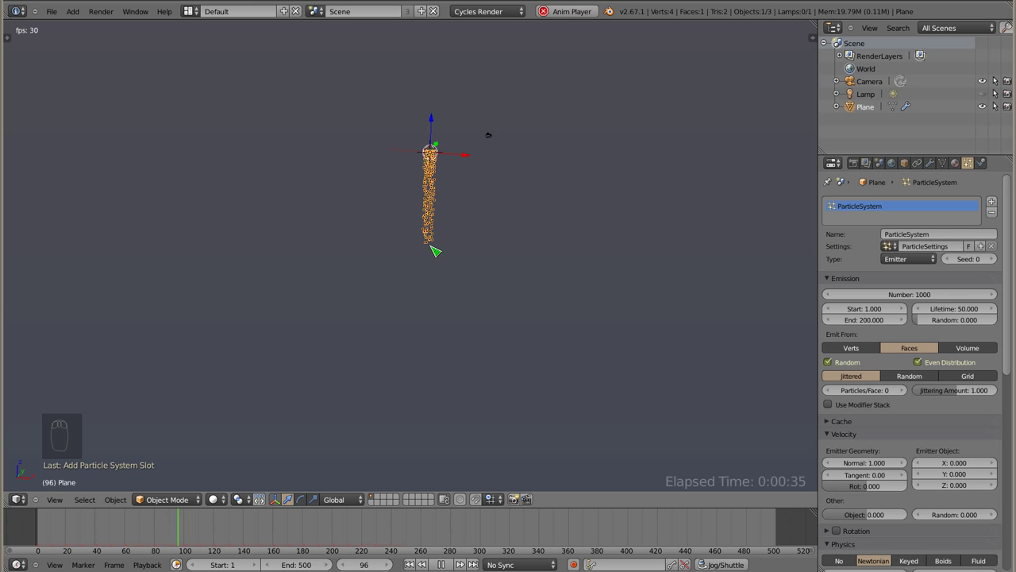
pyautogui.press('Escape')
pyautogui.moveTo(430, 209); pyautogui.dragTo(954, 417)
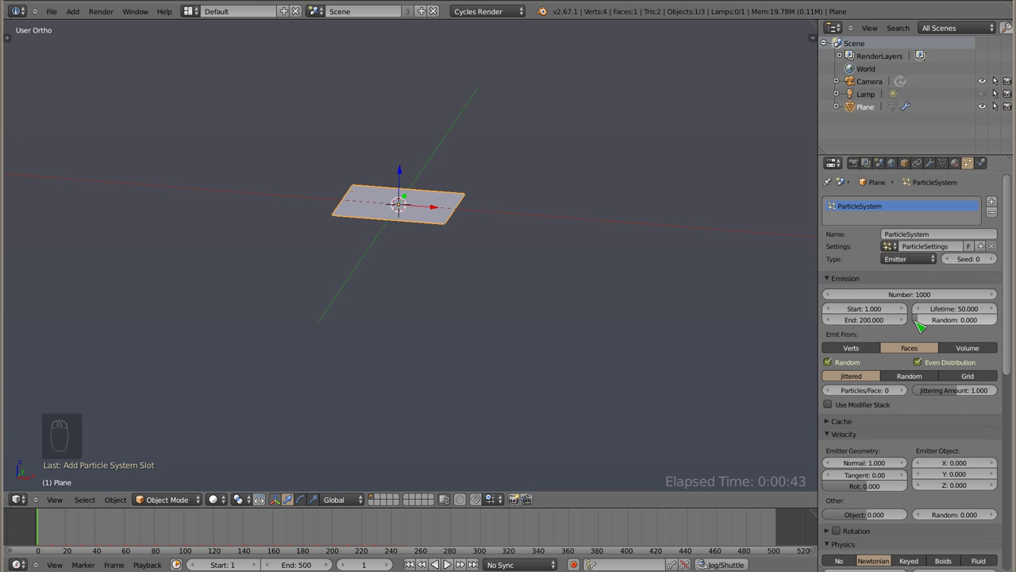
# Collapse the Emission, Physics and other panels, leaving Velocity (normal 1.0) expanded.
pyautogui.press('a')
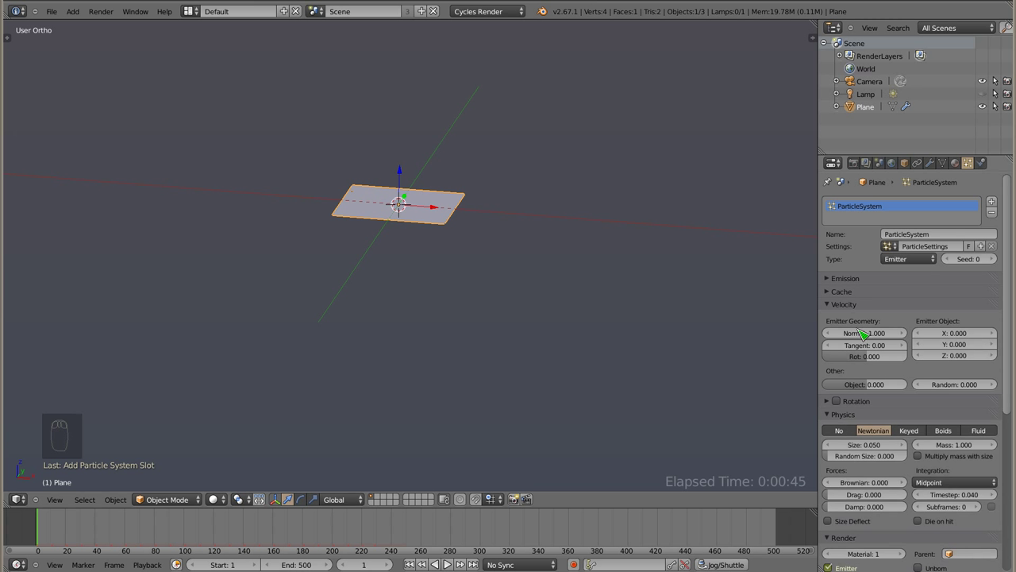
pyautogui.press('a')
pyautogui.press('a')
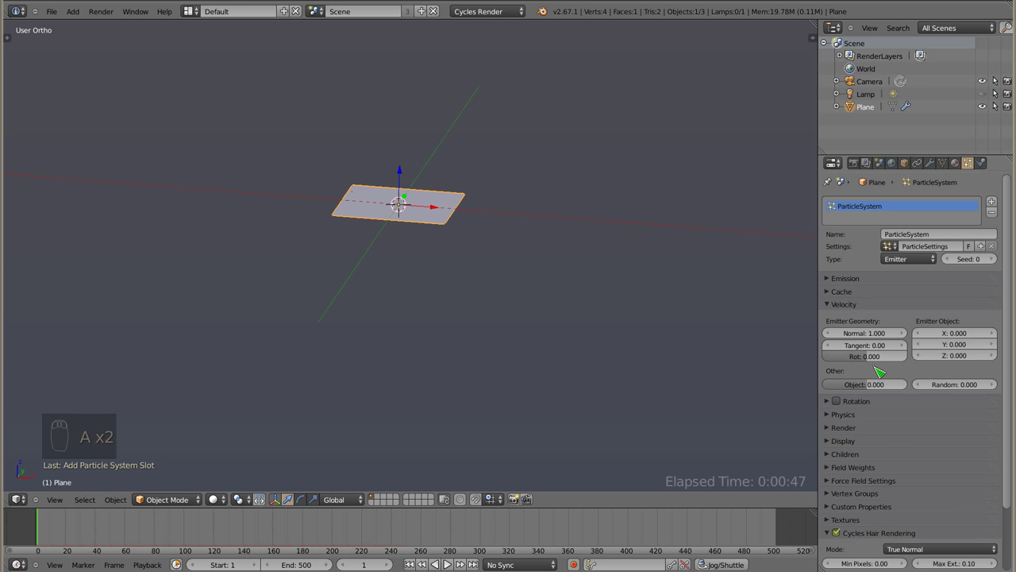
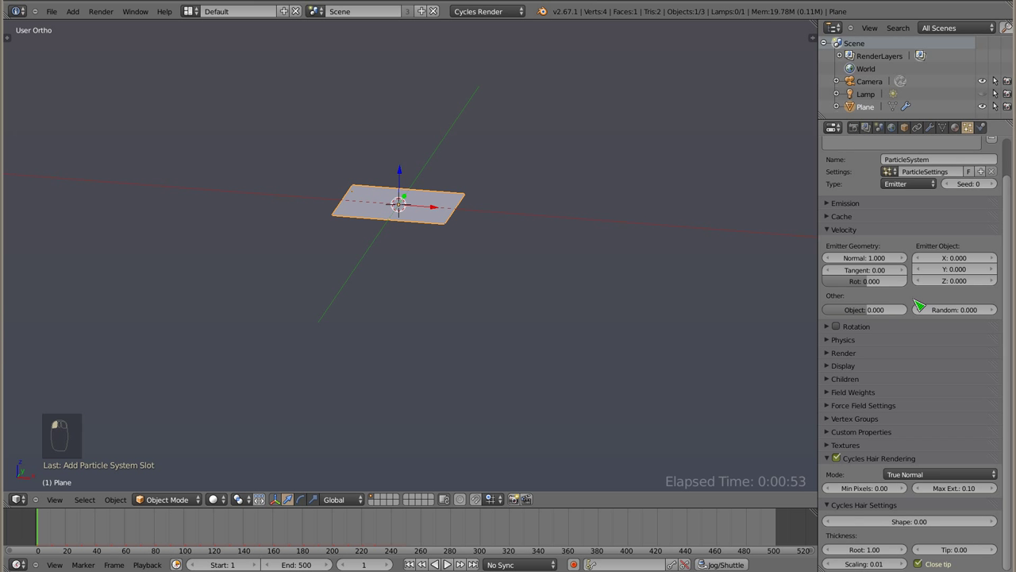
pyautogui.middleClick(409, 219)
pyautogui.press('z')
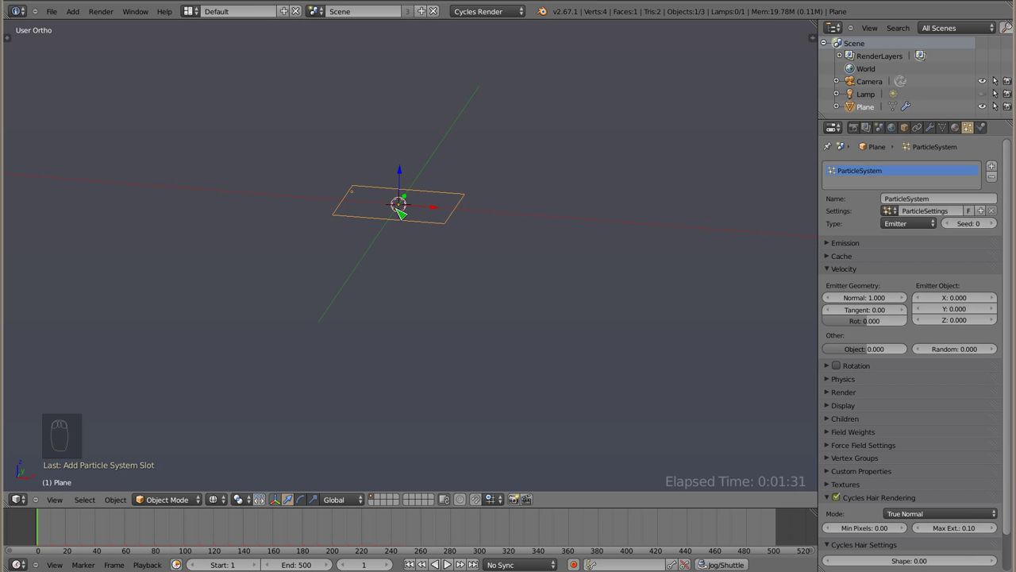
# Set the particles' Gravity field weight to 0.000 and play to watch them drift upward.
pyautogui.moveTo(393, 163); pyautogui.dragTo(435, 69)
pyautogui.press('z')
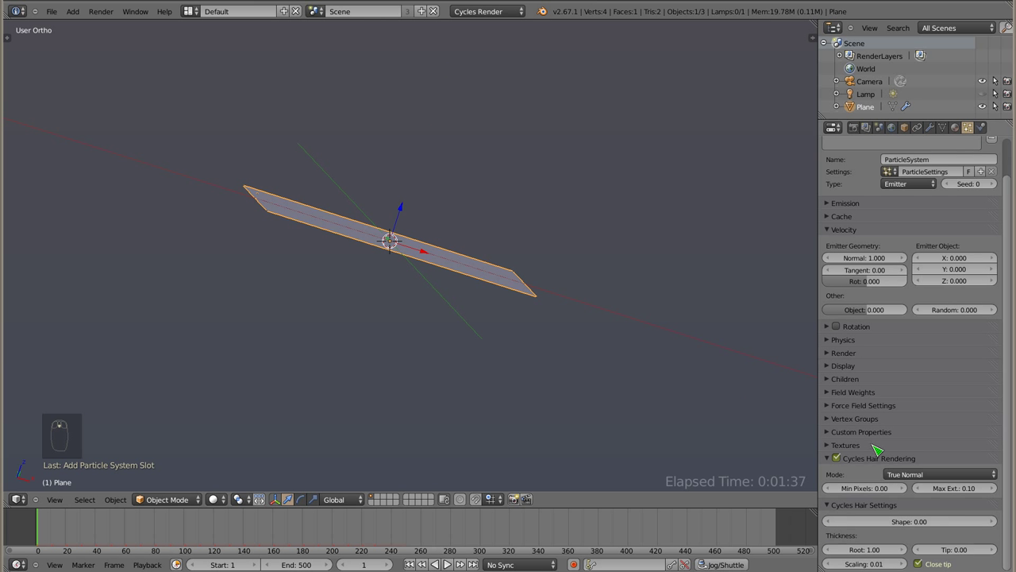
pyautogui.moveTo(832, 464); pyautogui.dragTo(893, 428)
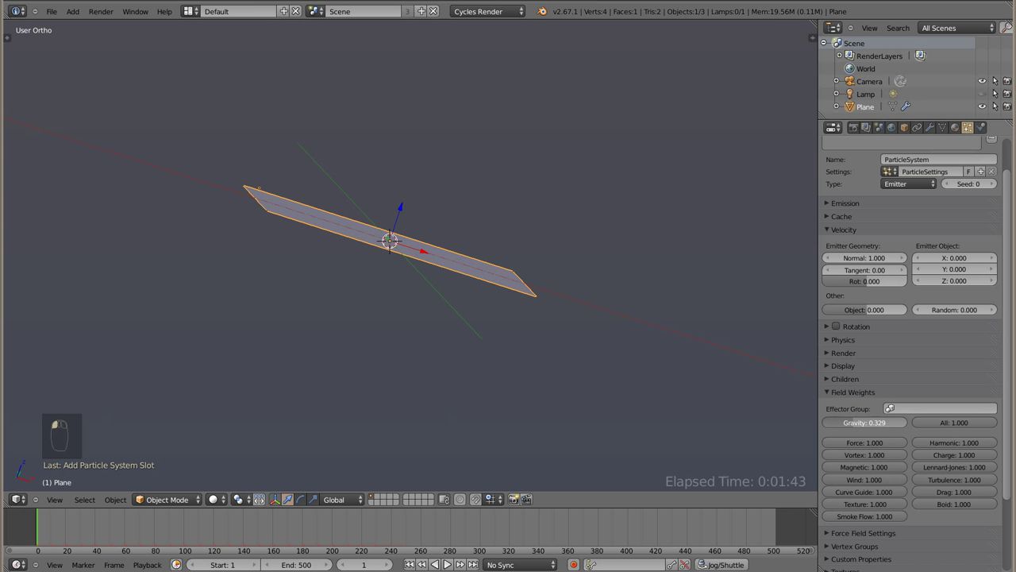
pyautogui.press('alt+a')
pyautogui.moveTo(419, 210); pyautogui.dragTo(318, 310)
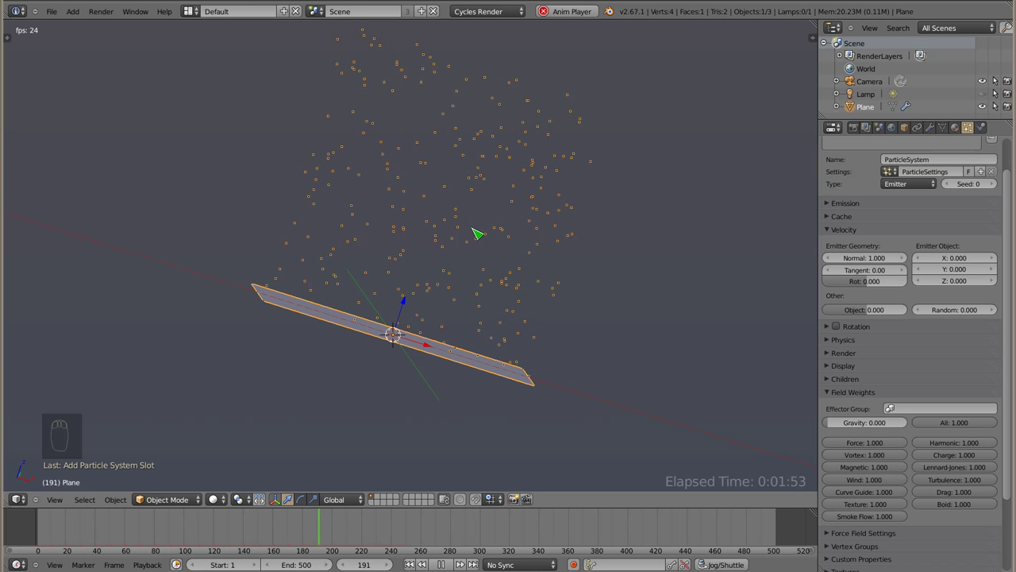
pyautogui.press('Escape')
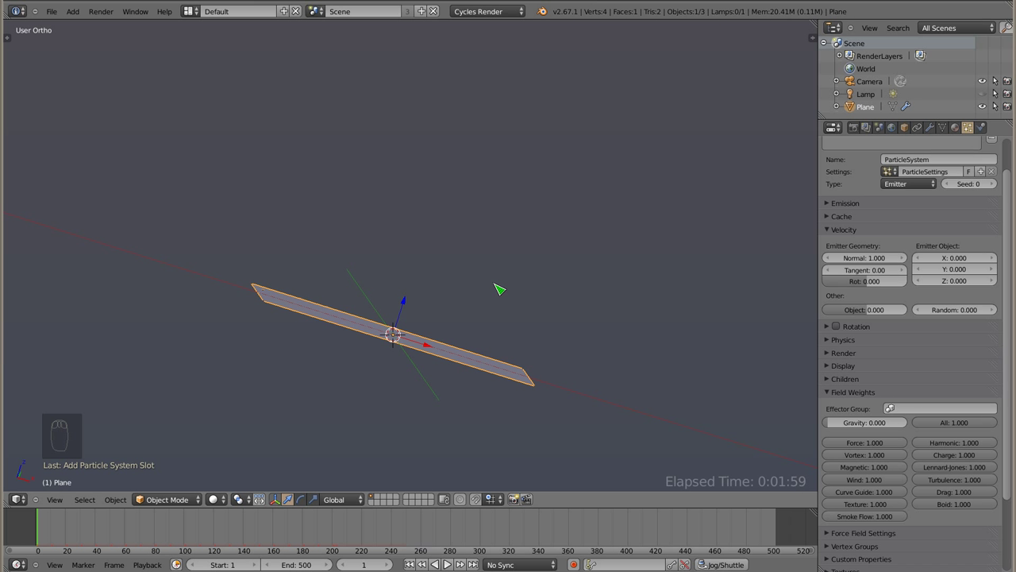
pyautogui.moveTo(428, 301); pyautogui.dragTo(868, 262)
# Set Velocity Normal to 2.000 and play from Front view to see the column rise faster.
pyautogui.click(868, 262)
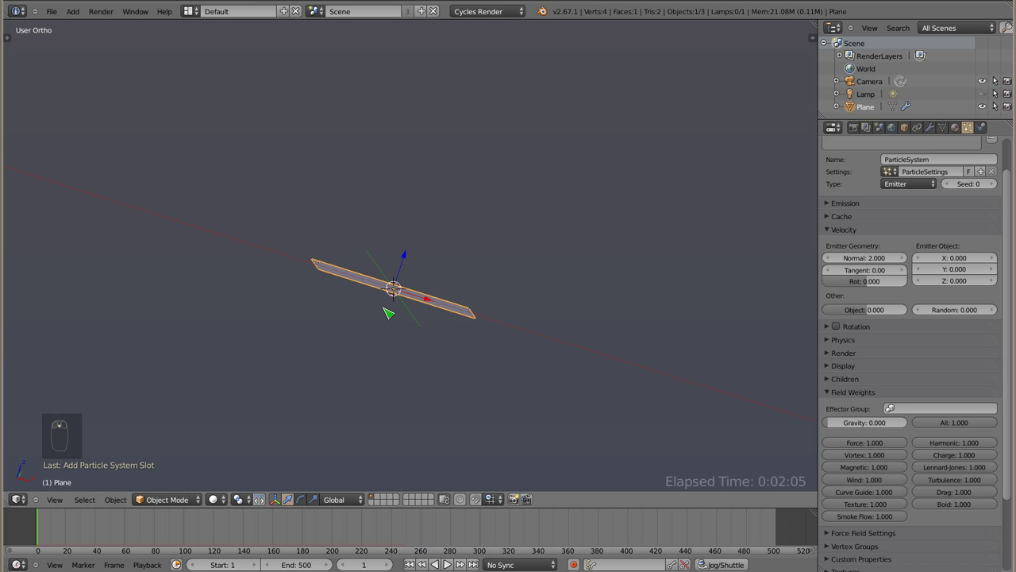
pyautogui.press('KP_1')
pyautogui.moveTo(348, 320); pyautogui.dragTo(879, 264)
pyautogui.moveTo(881, 260); pyautogui.dragTo(452, 349)
pyautogui.press('alt+a')
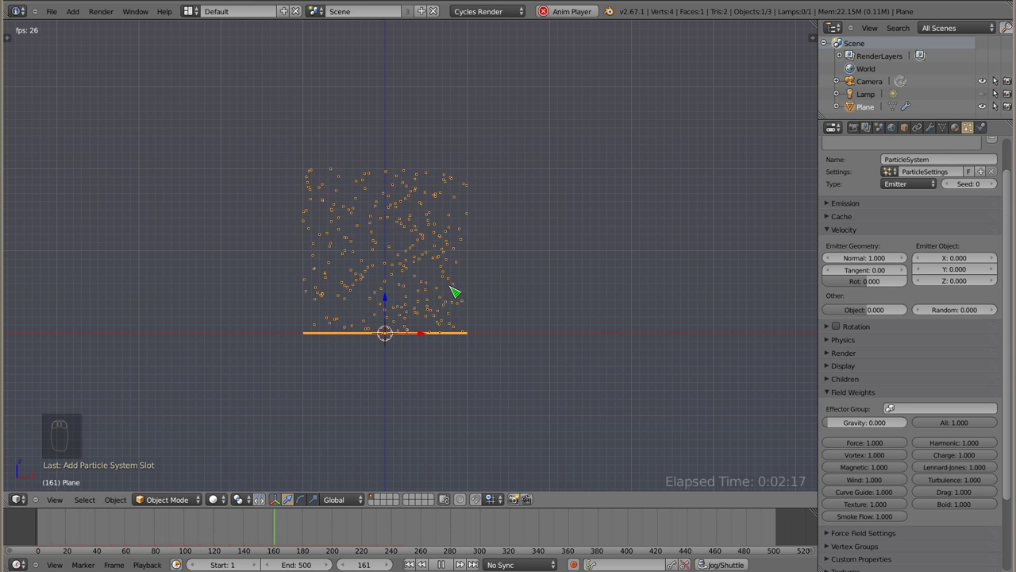
# Stop, restore Normal velocity to 2.000 and replay the rising particles.
pyautogui.moveTo(472, 256); pyautogui.dragTo(872, 263)
pyautogui.press('Escape')
pyautogui.click(872, 263)
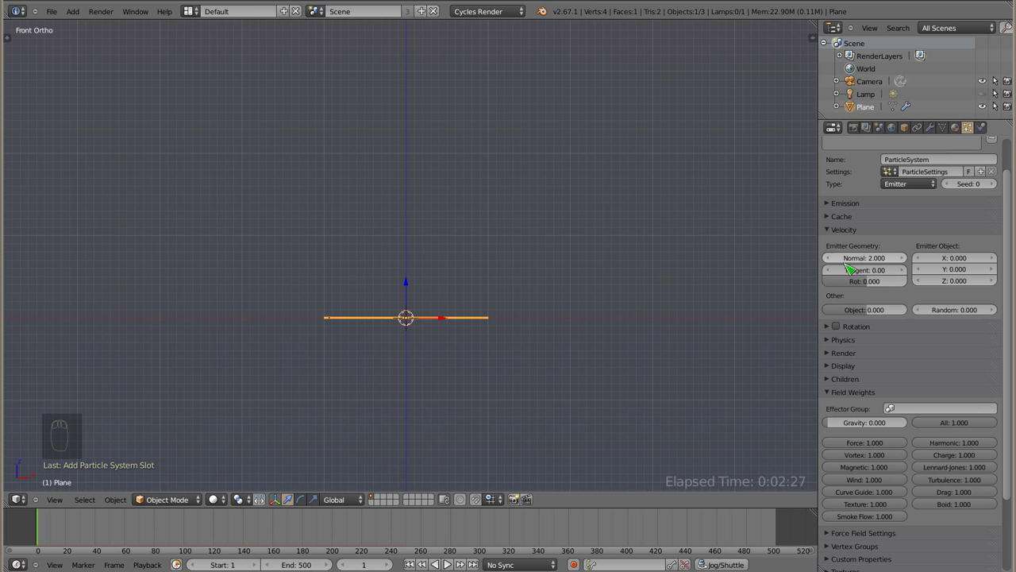
pyautogui.press('alt+a')
pyautogui.moveTo(391, 369); pyautogui.dragTo(460, 205)
# Stop the playback so the timeline returns to frame 1.
pyautogui.press('Escape')
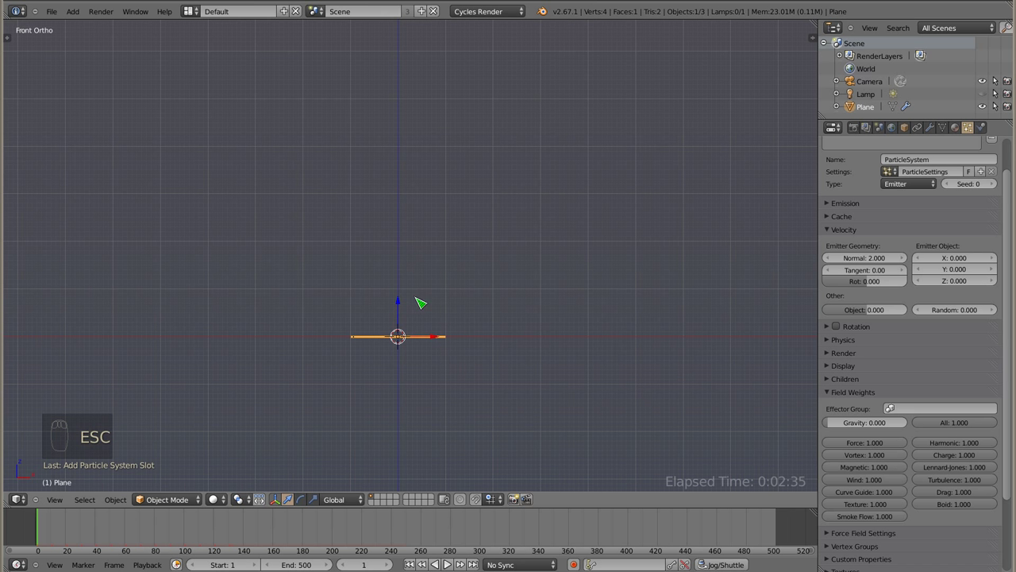
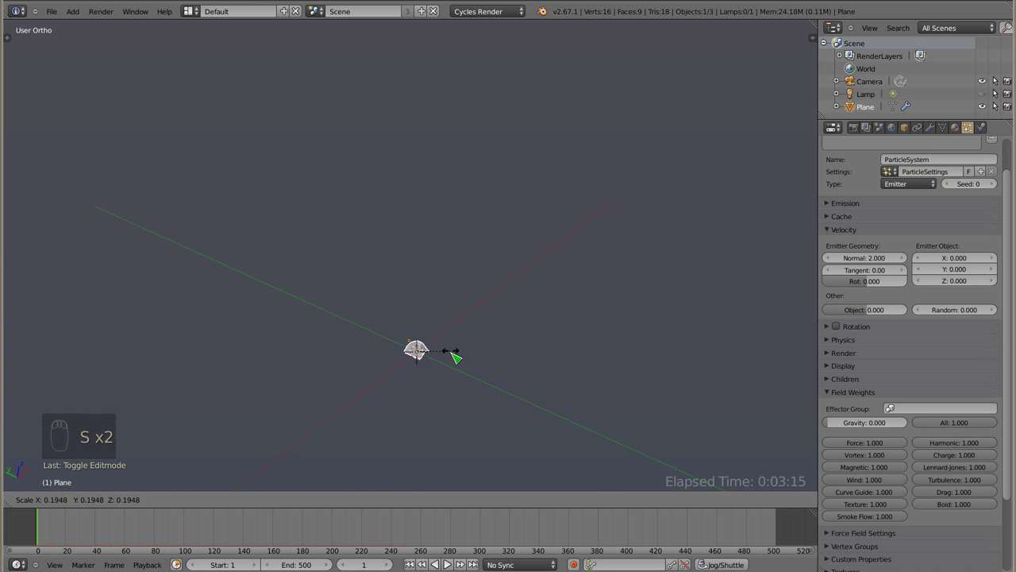
# Play the nine-face emitter spraying fanned rays, orbiting around it, then stop.
pyautogui.press('alt+a')
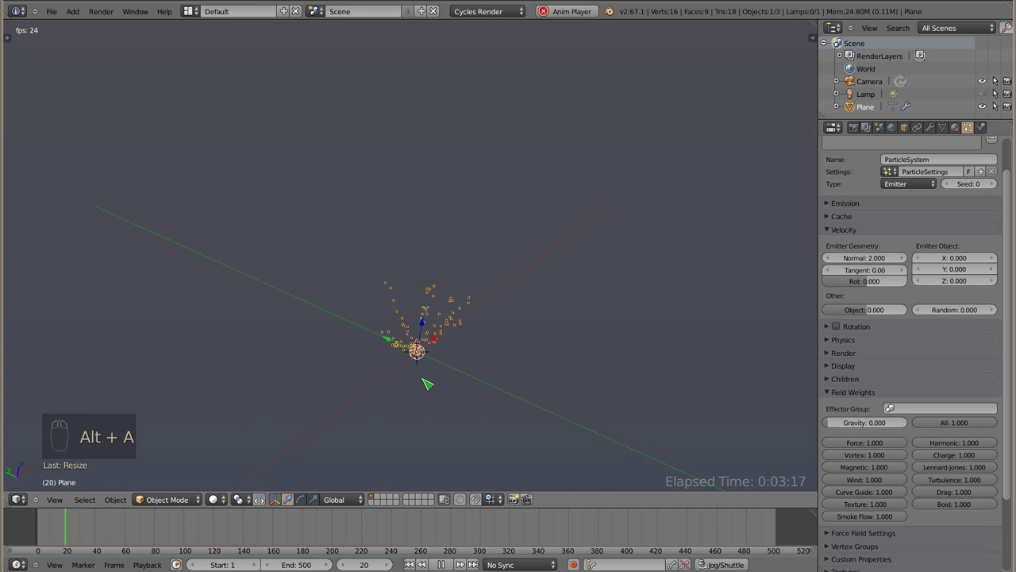
pyautogui.moveTo(416, 397); pyautogui.dragTo(644, 287)
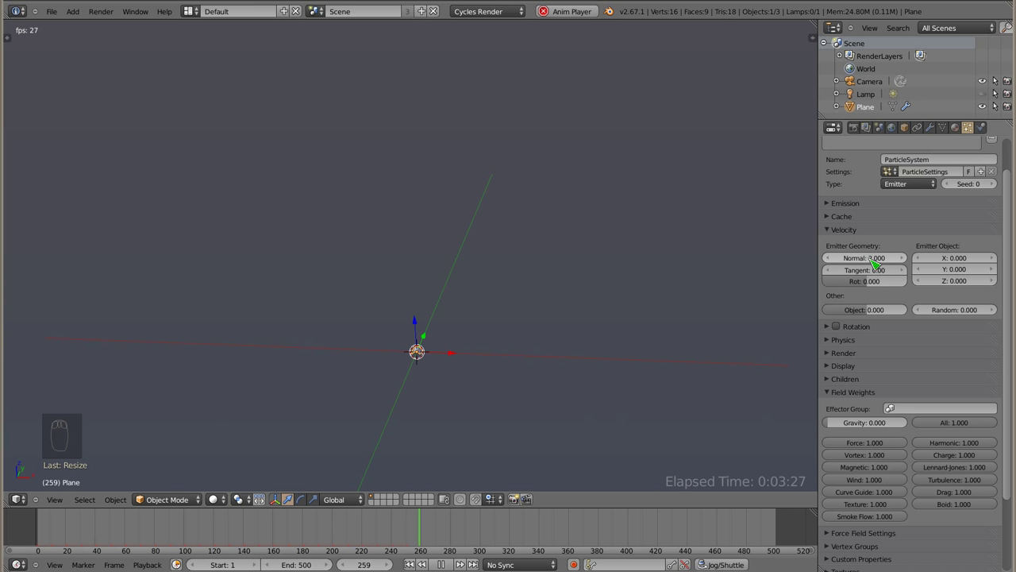
pyautogui.press('Escape')
# Undo the subdivision back to a single face and view the plane from the front.
pyautogui.press('ctrl+z')
pyautogui.press('ctrl+z')
pyautogui.press('ctrl+z')
pyautogui.moveTo(420, 343); pyautogui.dragTo(438, 379)
pyautogui.press('KP_1')
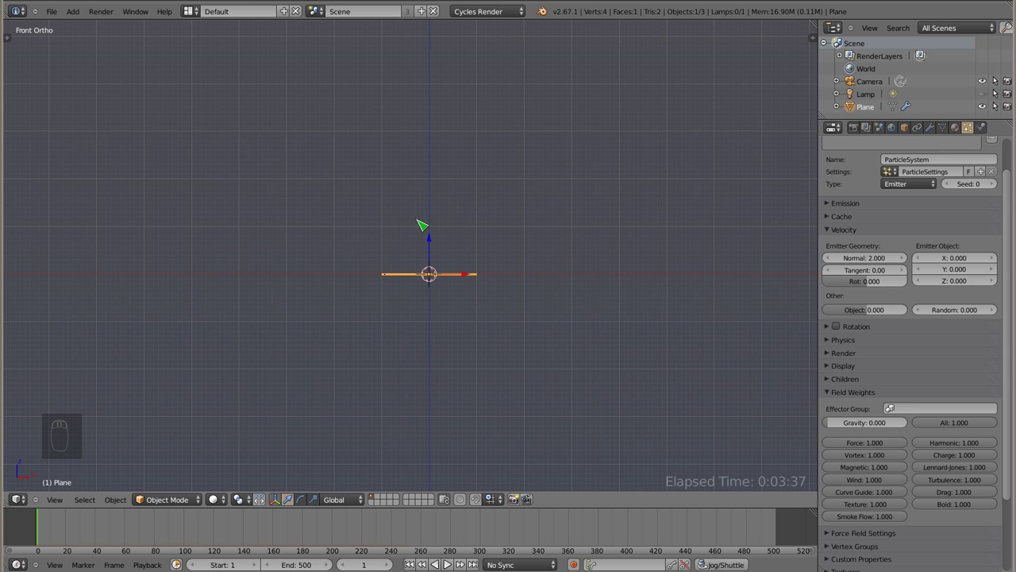
# Set Velocity Normal to -5 and play to see particles shoot downward.
pyautogui.click(872, 266)
pyautogui.press('alt+a')
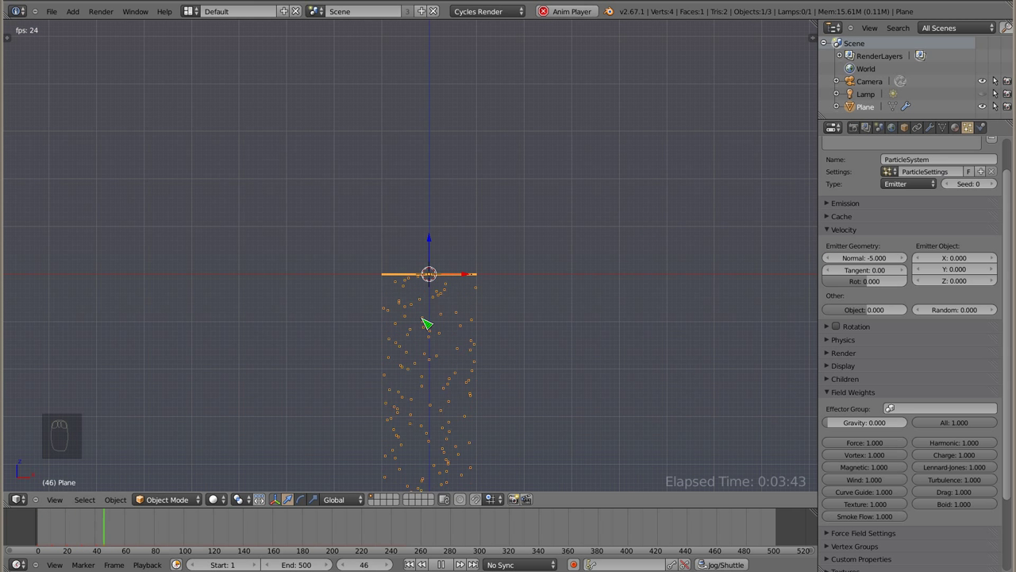
pyautogui.press('Escape')
# Set Velocity Normal to 0.000 and play, viewing the motionless particles from above.
pyautogui.click(872, 264)
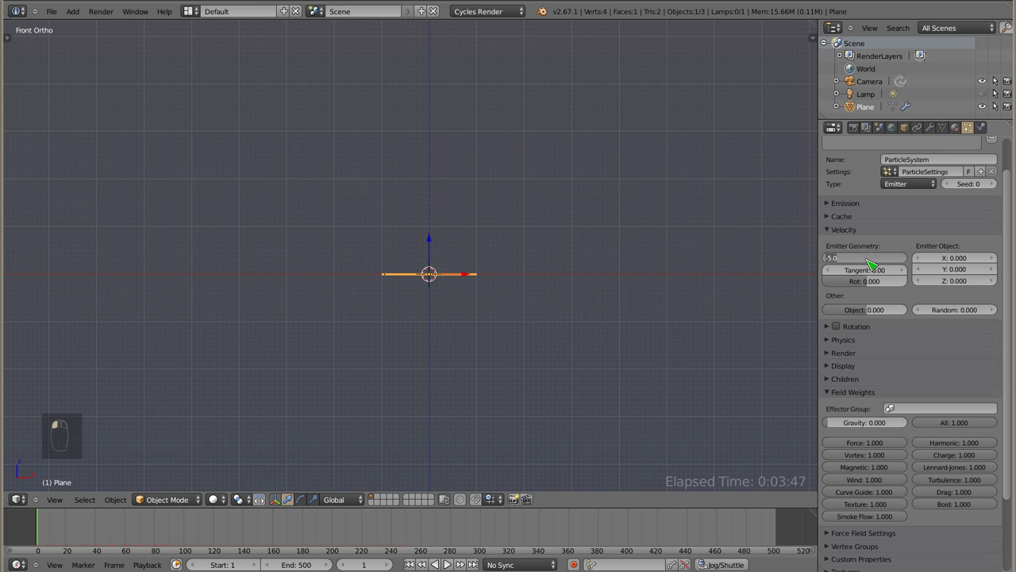
pyautogui.moveTo(411, 293); pyautogui.dragTo(427, 291)
pyautogui.press('z')
pyautogui.press('alt+a')
pyautogui.moveTo(460, 259); pyautogui.dragTo(524, 308)
# Set Emitter Object X velocity to 0.050 and play the drifting particles.
pyautogui.press('Escape')
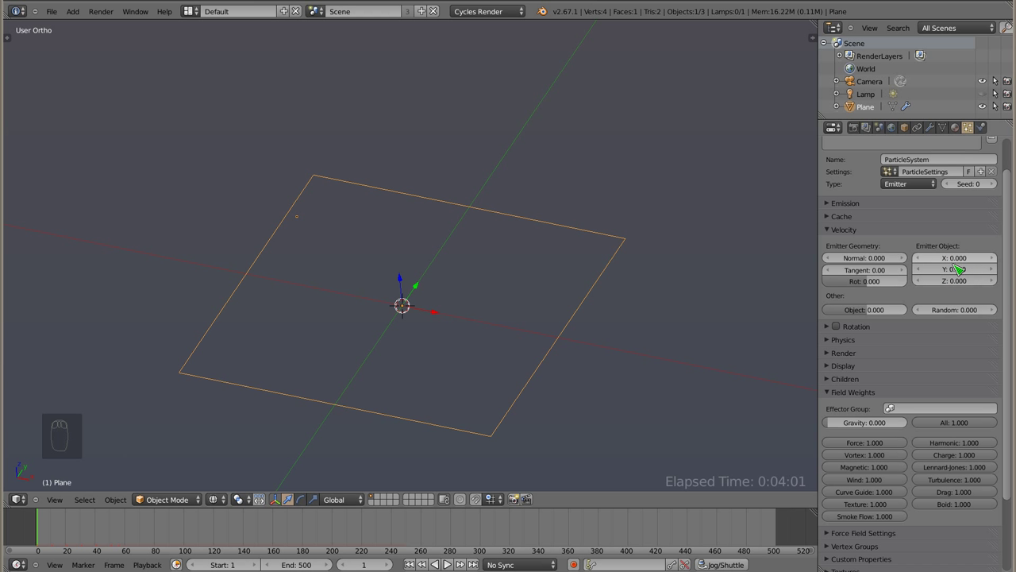
pyautogui.moveTo(1000, 262); pyautogui.dragTo(459, 329)
pyautogui.press('alt+a')
pyautogui.moveTo(362, 278); pyautogui.dragTo(518, 376)
# Rotate the plane and replay so particles scatter across the tilted surface.
pyautogui.press('r')
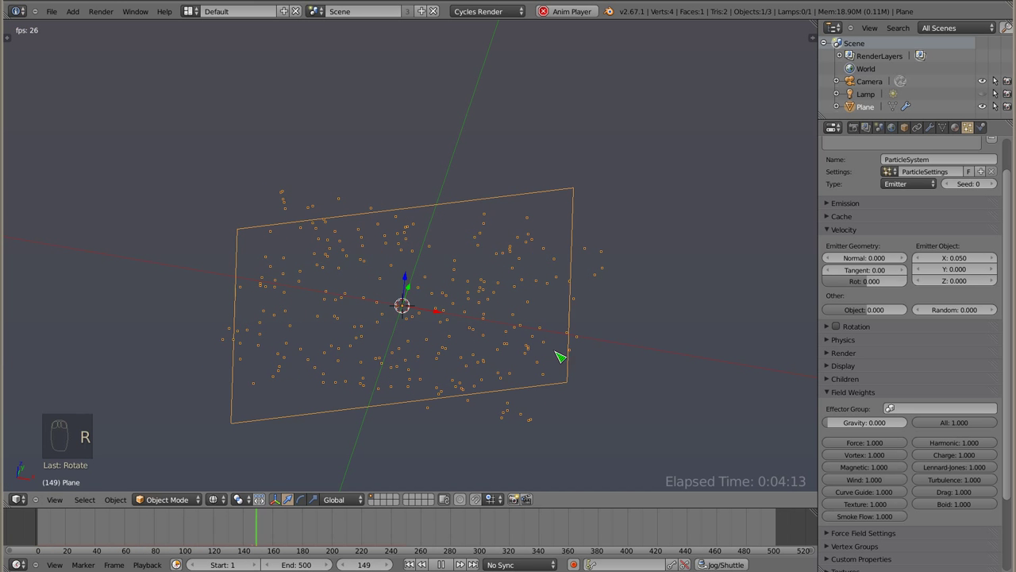
pyautogui.press('Escape')
pyautogui.press('alt+a')
pyautogui.press('Escape')
pyautogui.press('r')
pyautogui.press('alt+a')
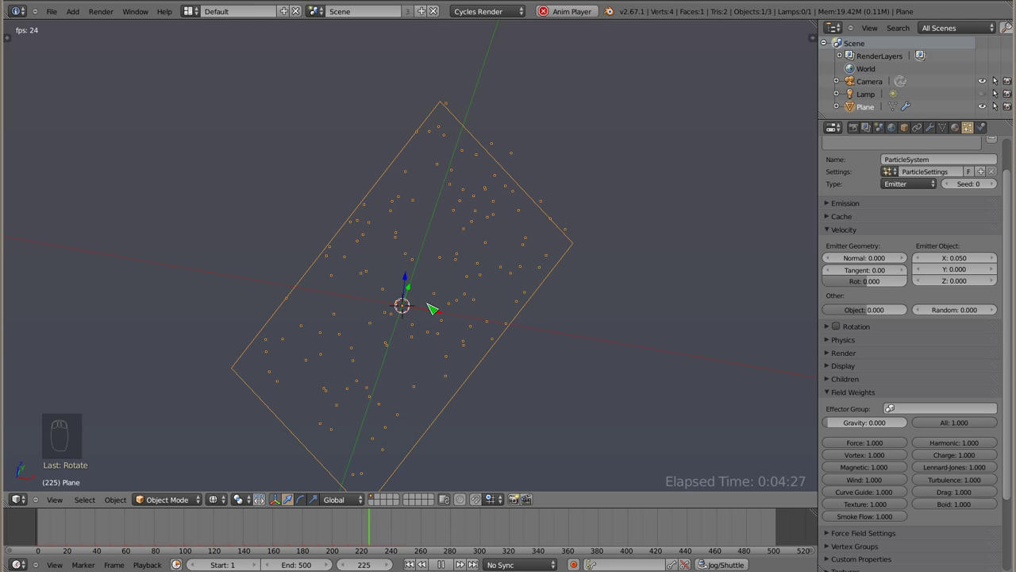
pyautogui.press('Escape')
# Show the plane's local axes, clear its rotation with Alt+R, and select the Emitter Object X field.
pyautogui.moveTo(425, 294); pyautogui.dragTo(860, 388)
pyautogui.click(913, 131)
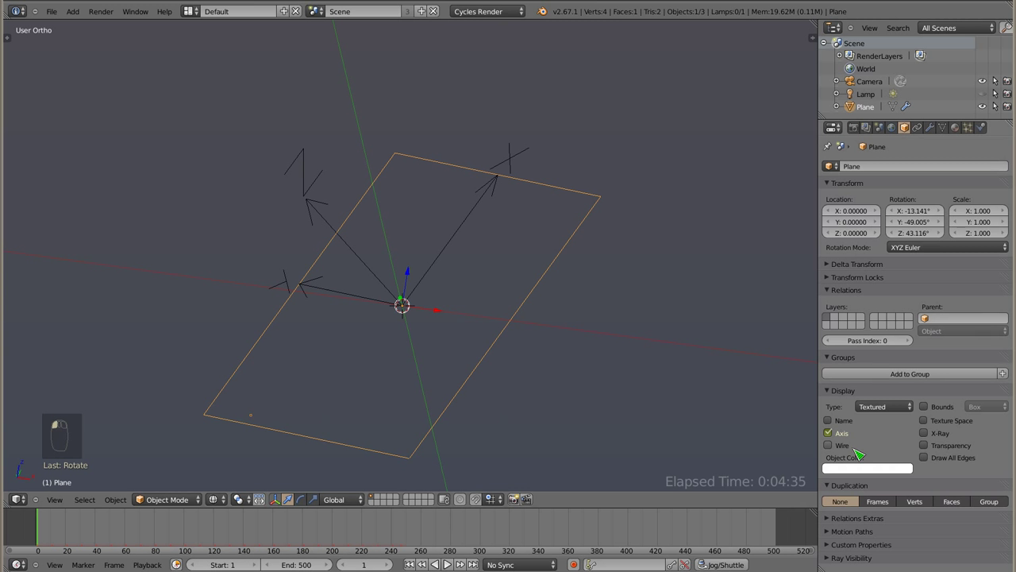
pyautogui.moveTo(568, 282); pyautogui.dragTo(579, 344)
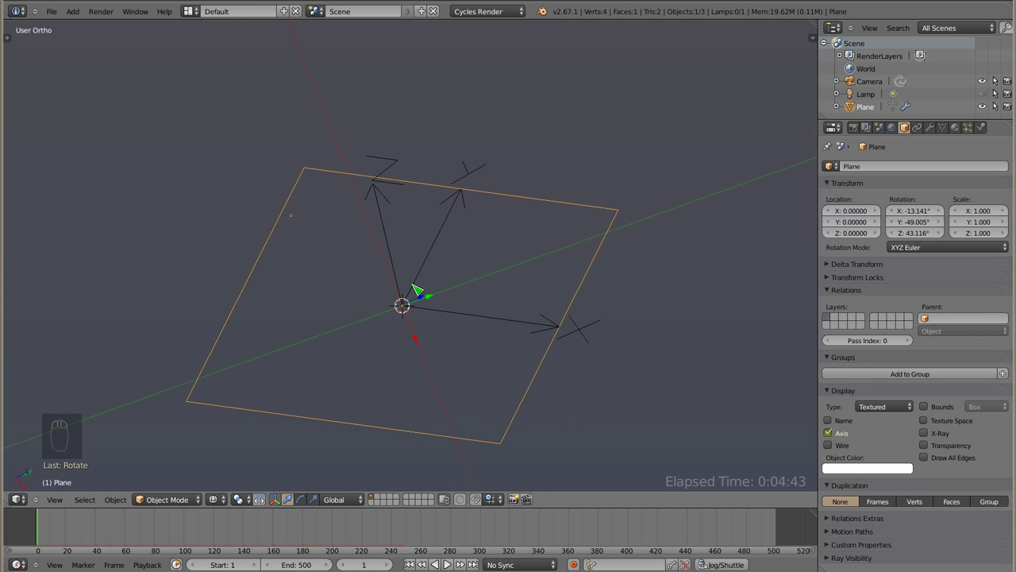
pyautogui.press('alt+r')
pyautogui.moveTo(417, 364); pyautogui.dragTo(336, 305)
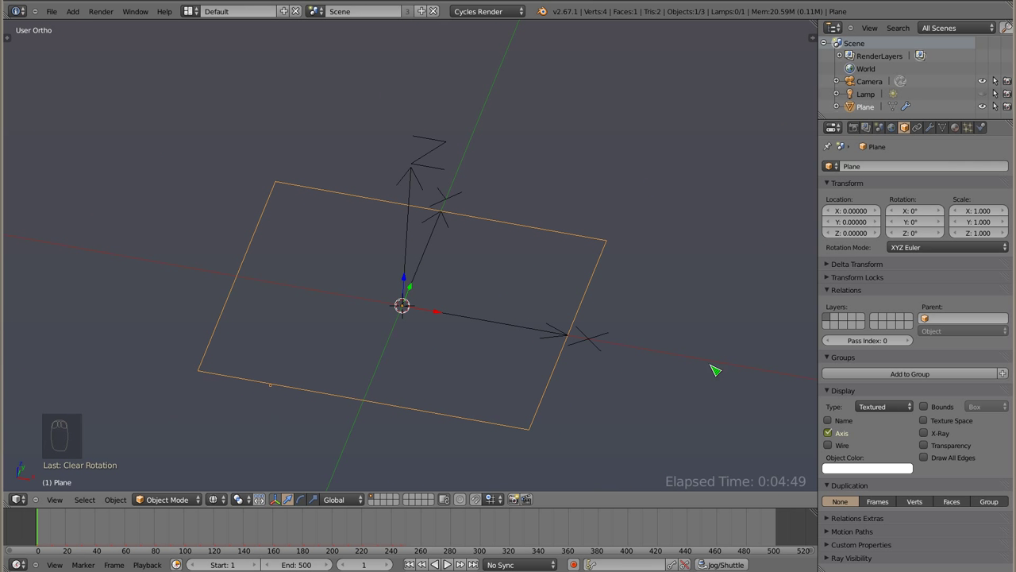
pyautogui.click(977, 128)
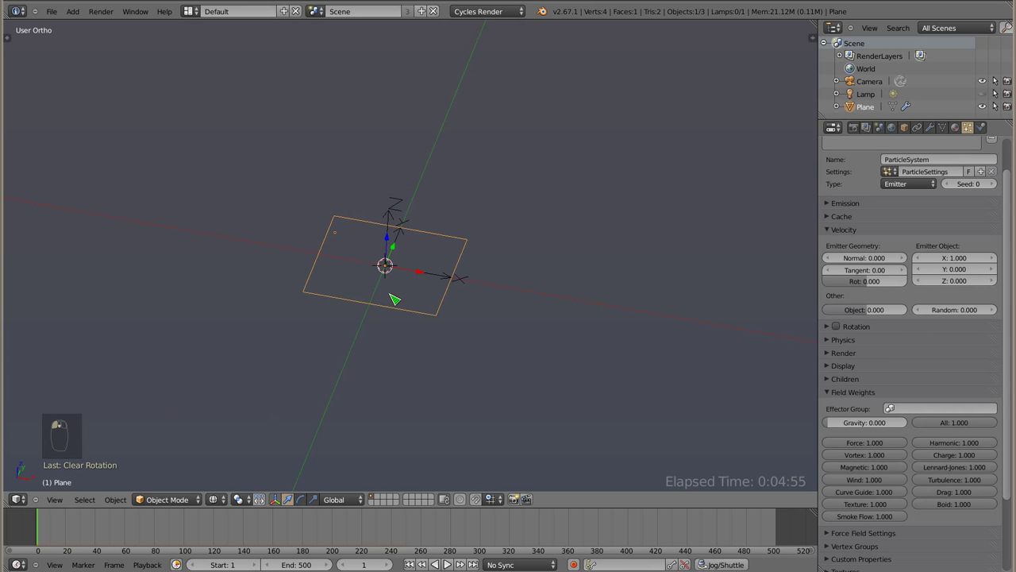
# Play particles launched along X at 1.0, viewing from front and top.
pyautogui.press('alt+a')
pyautogui.moveTo(377, 253); pyautogui.dragTo(378, 253)
pyautogui.press('KP_1')
pyautogui.press('KP_7')
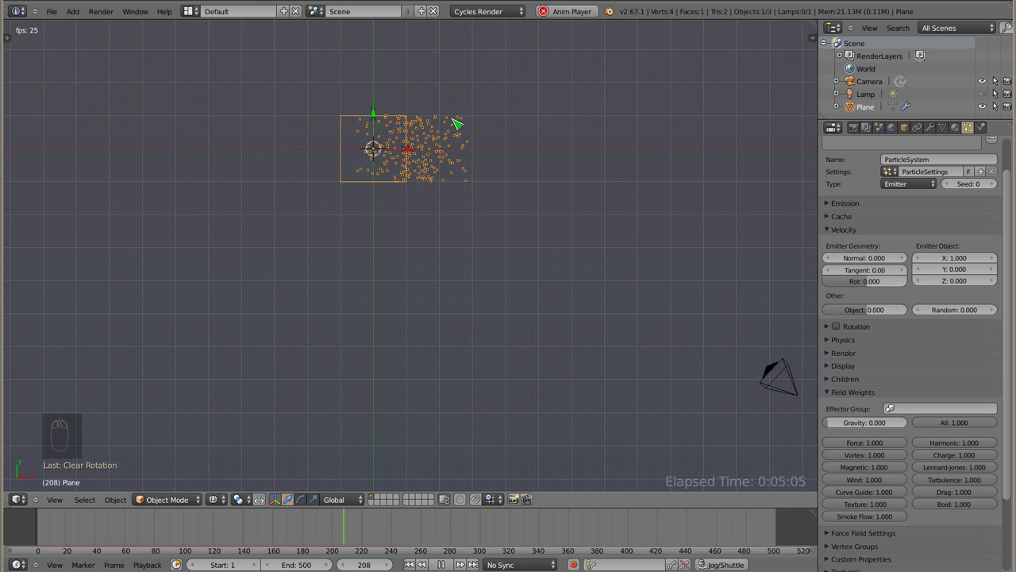
pyautogui.press('Escape')
# Move the 1.0 object velocity from X to Y and play the result.
pyautogui.moveTo(969, 272); pyautogui.dragTo(515, 137)
pyautogui.press('alt+a')
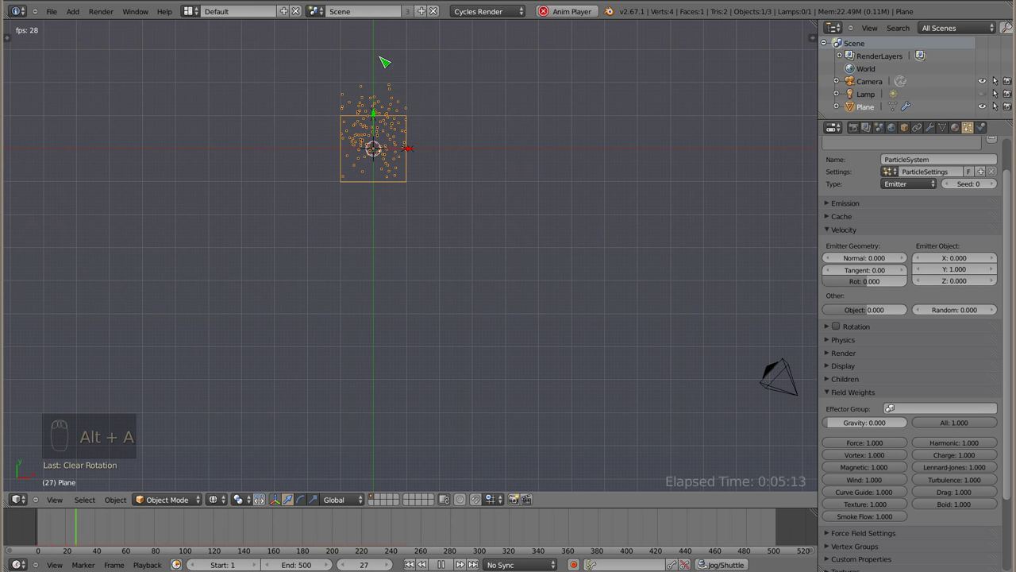
pyautogui.press('Escape')
# Set object Z velocity to 1.0 with X and Y at zero, preview from Front view and stop.
pyautogui.moveTo(391, 176); pyautogui.dragTo(966, 290)
pyautogui.press('KP_1')
pyautogui.moveTo(960, 281); pyautogui.dragTo(924, 293)
pyautogui.press('alt+a')
pyautogui.press('Escape')
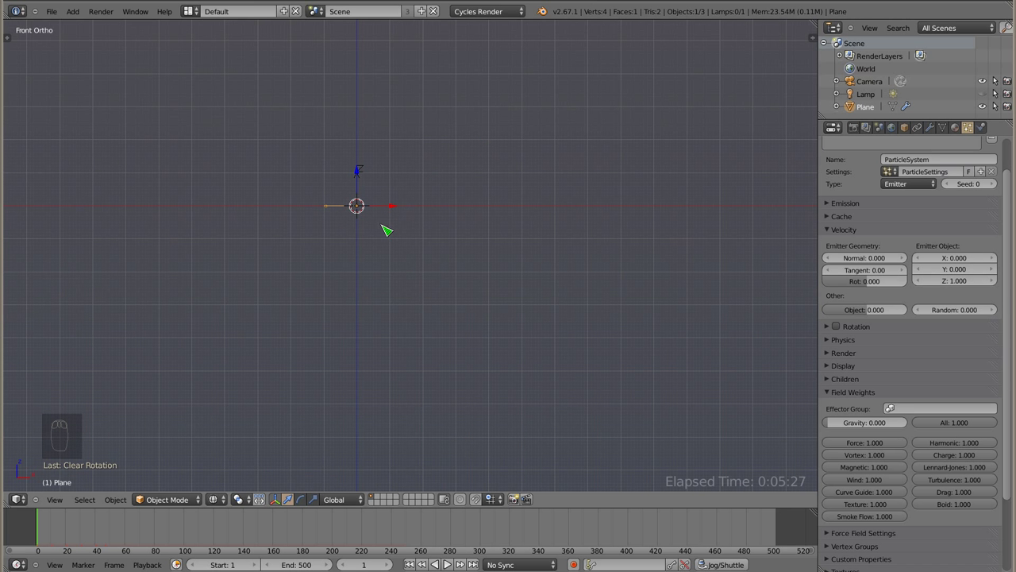
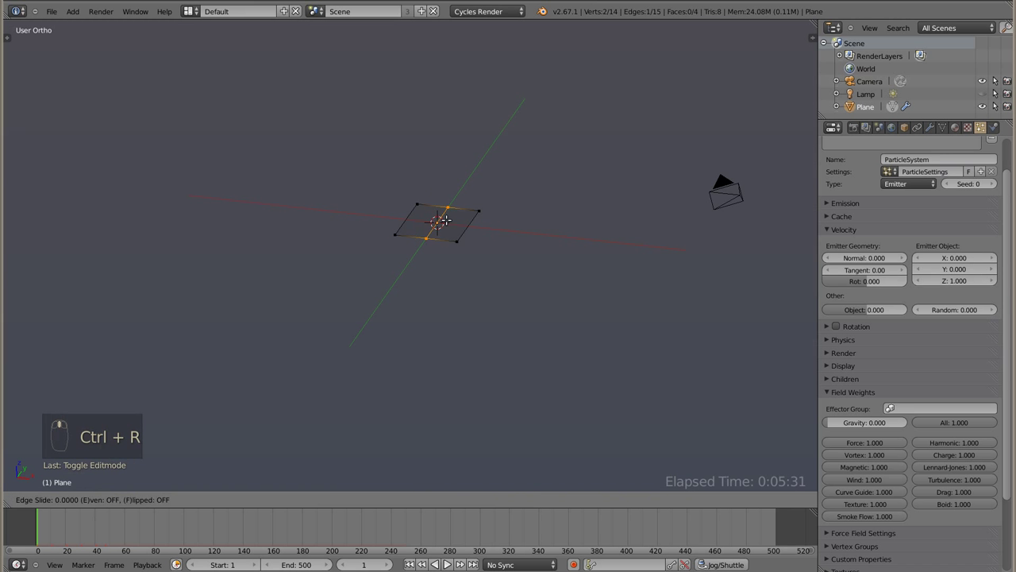
# Fold the emitter by extruding and moving an edge, play-test, then revert to the flat plane in front view.
pyautogui.click(437, 197)
pyautogui.press('KP_1')
pyautogui.press('Tab')
pyautogui.press('alt+a')
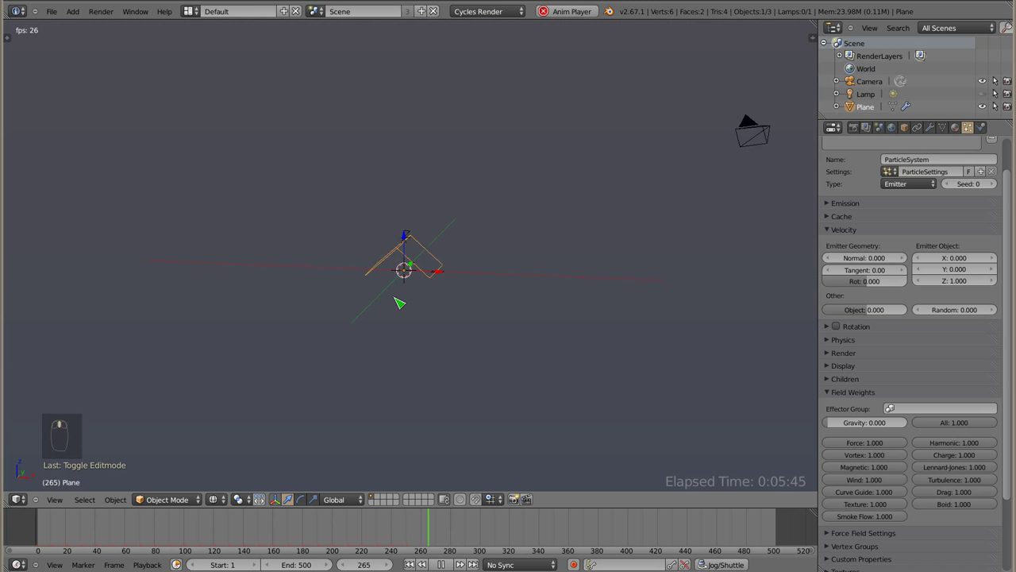
pyautogui.press('Escape')
pyautogui.press('KP_1')
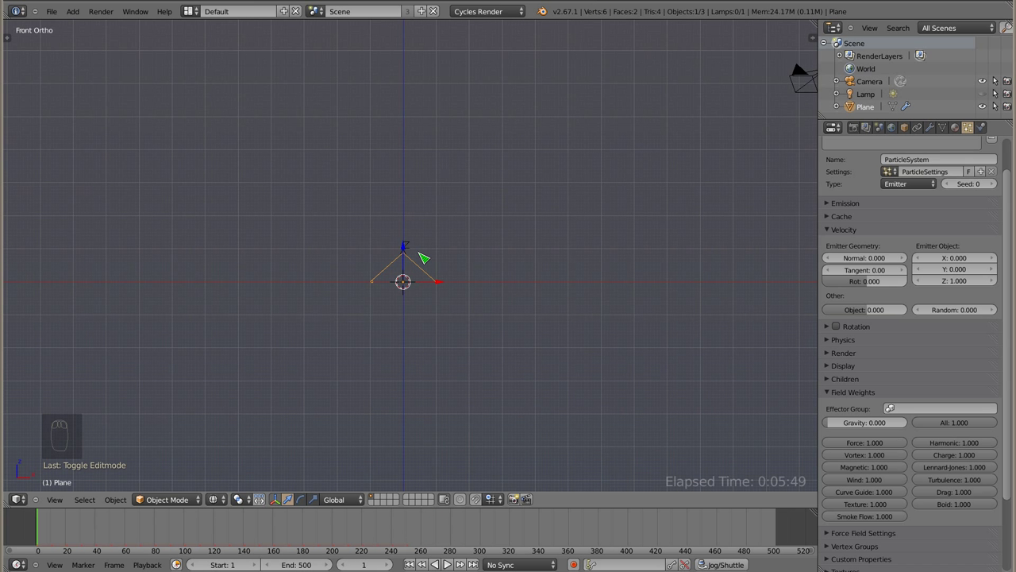
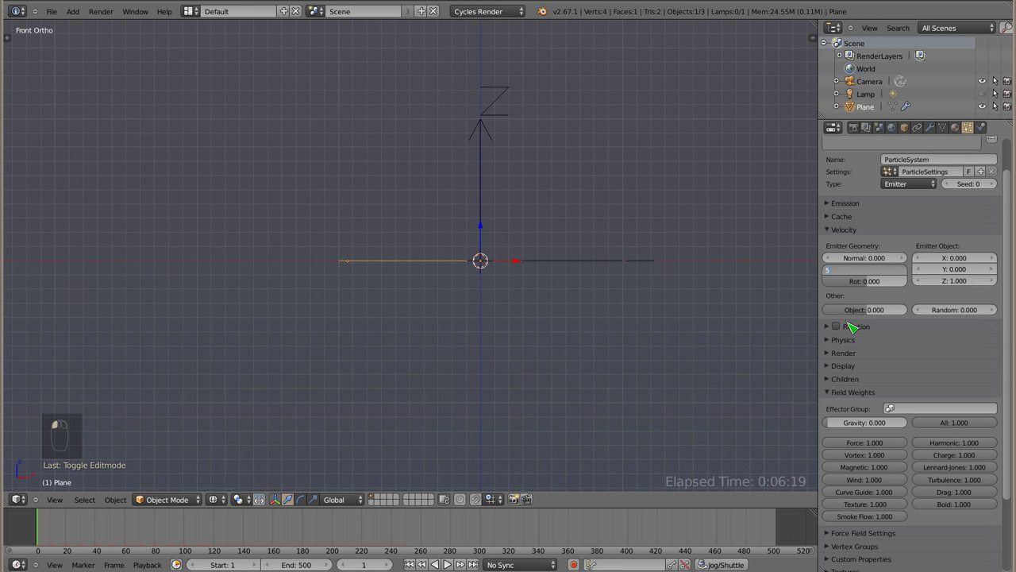
# Play-test tangent velocities 5 and 15, stopping at frame 1 each time.
pyautogui.press('alt+a')
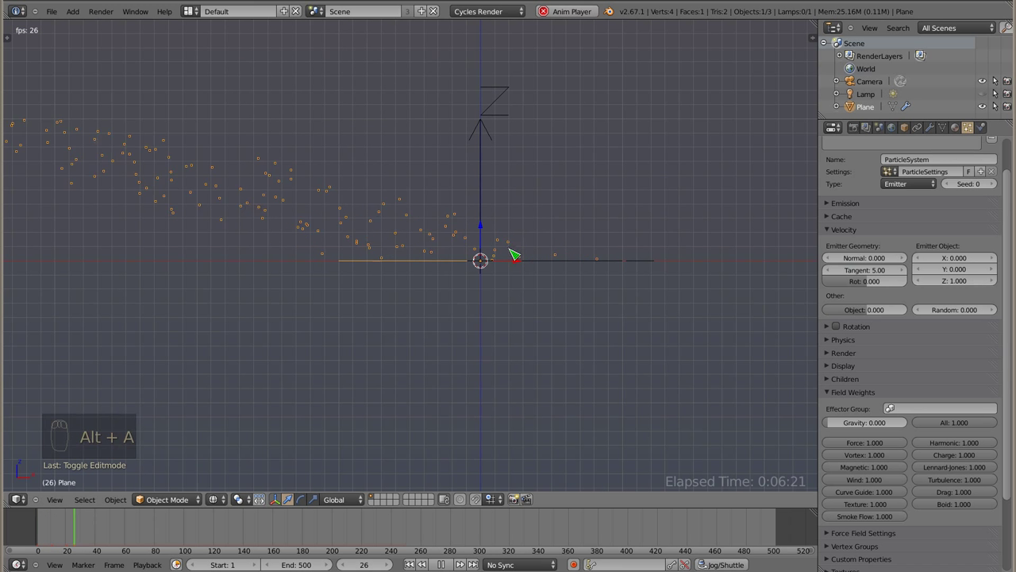
pyautogui.press('Escape')
pyautogui.click(864, 275)
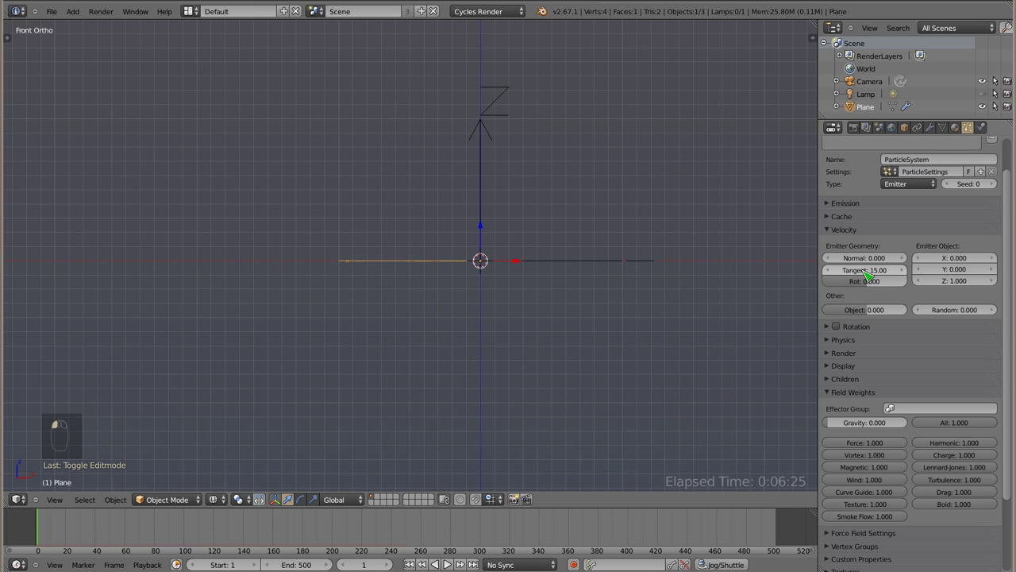
pyautogui.press('alt+a')
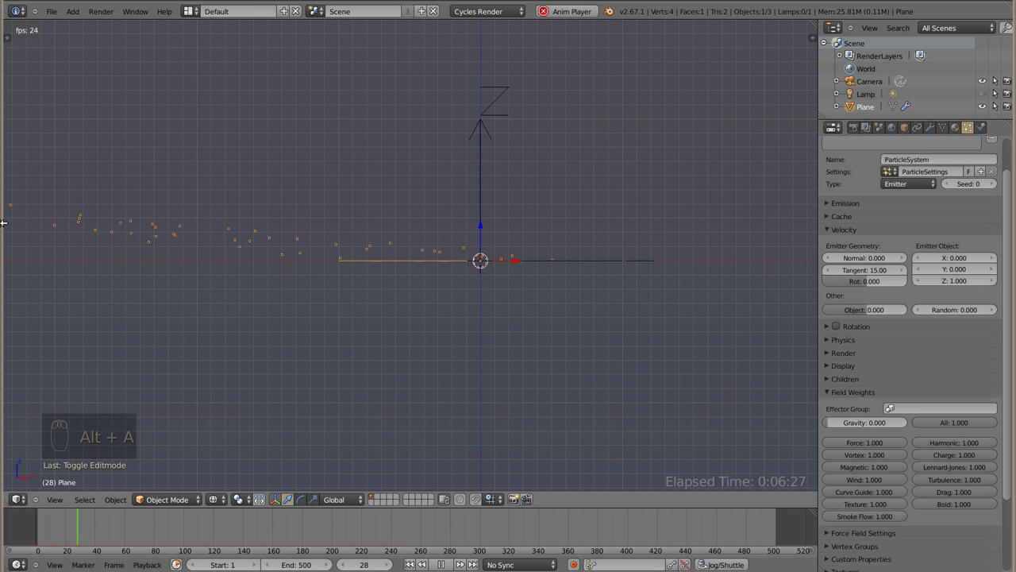
pyautogui.press('Escape')
# From top view, set Tangent to 1 and try a couple of Rot values with playback.
pyautogui.press('KP_7')
pyautogui.moveTo(477, 194); pyautogui.dragTo(858, 285)
pyautogui.click(873, 288)
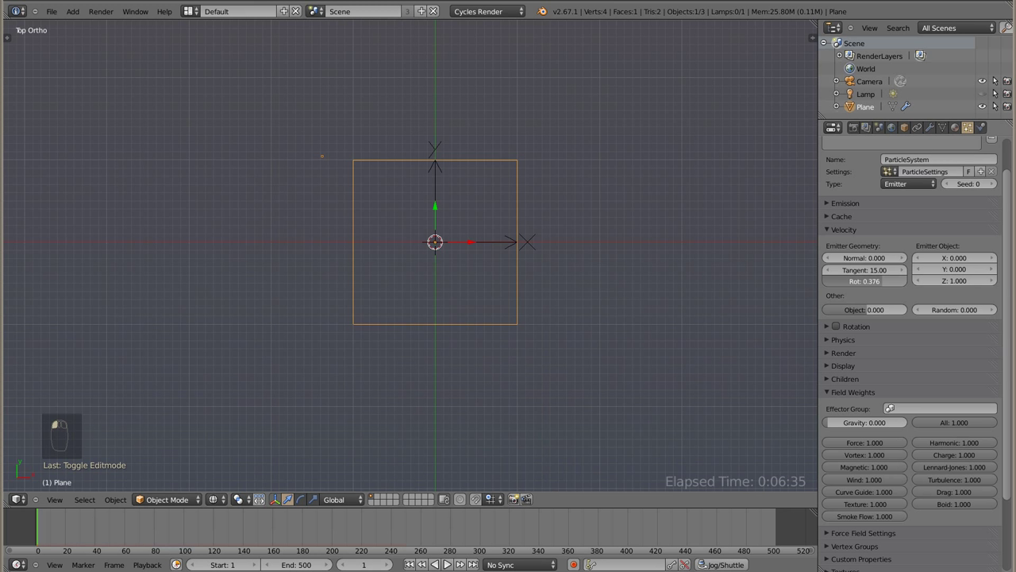
pyautogui.press('alt+a')
pyautogui.press('Escape')
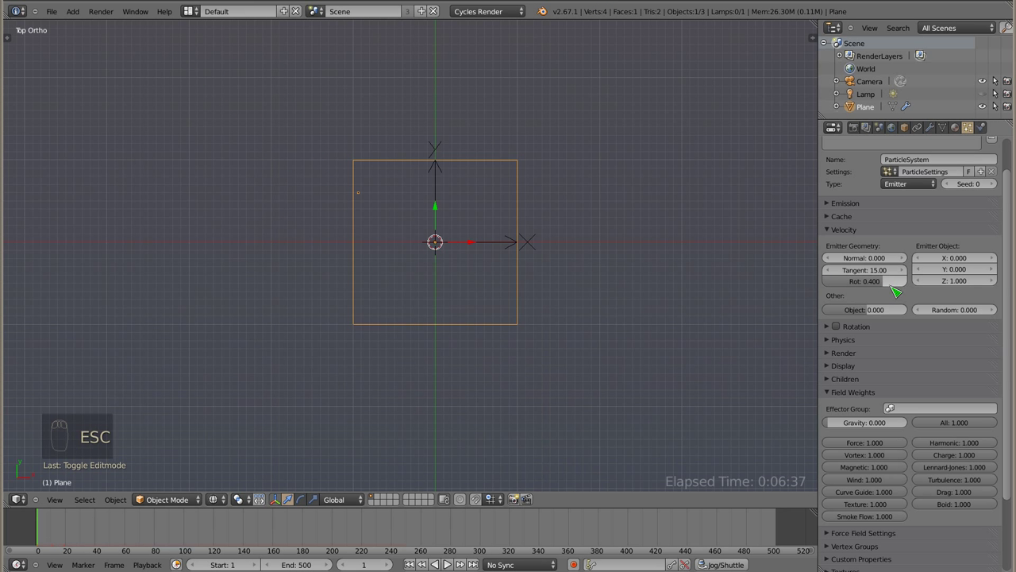
pyautogui.click(895, 290)
pyautogui.press('alt+a')
pyautogui.press('Escape')
pyautogui.click(872, 276)
pyautogui.press('alt+a')
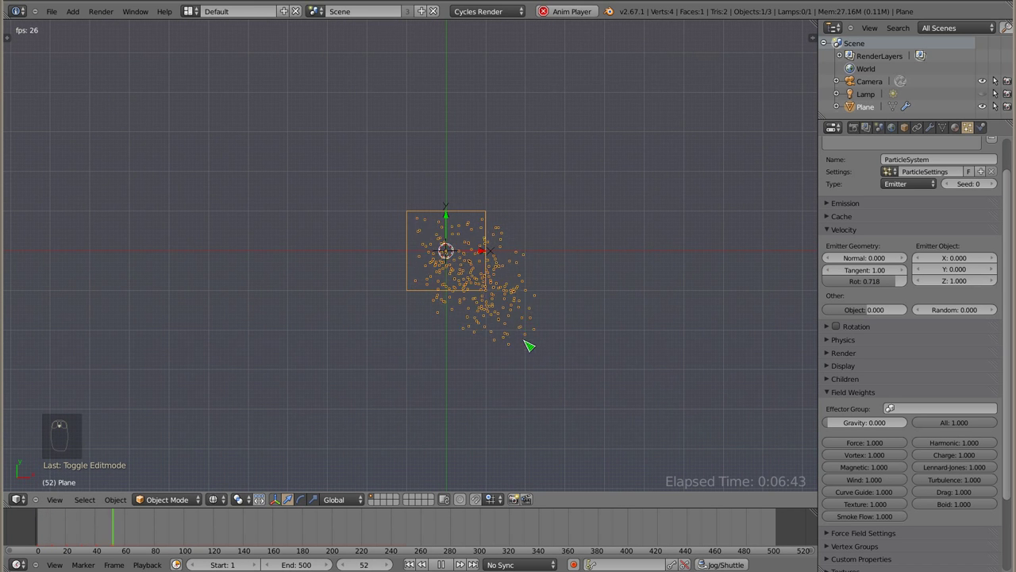
pyautogui.press('Escape')
# Try further Rot values with playback, settling on rotation -0.906.
pyautogui.click(887, 286)
pyautogui.press('alt+a')
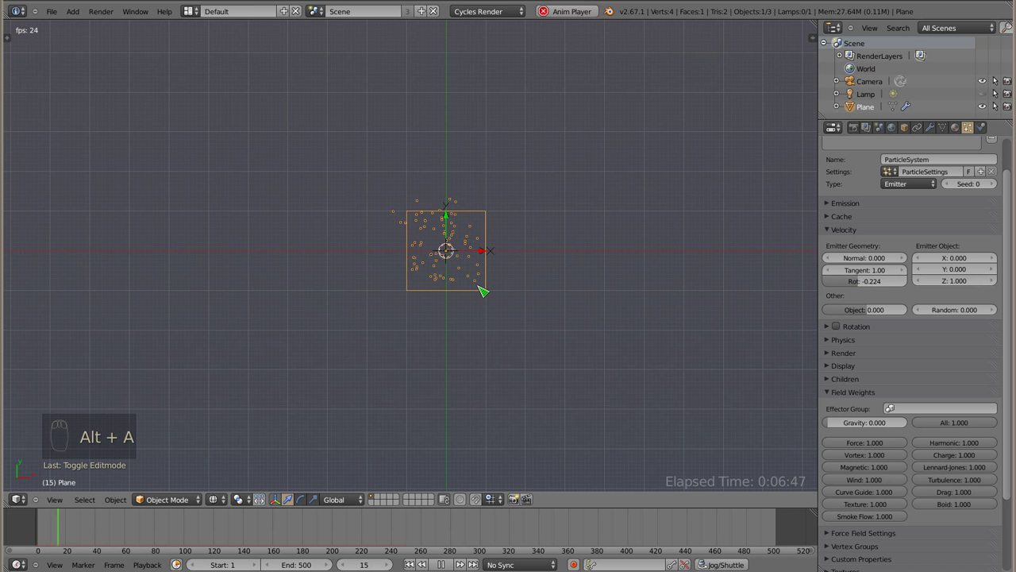
pyautogui.press('Escape')
pyautogui.click(871, 283)
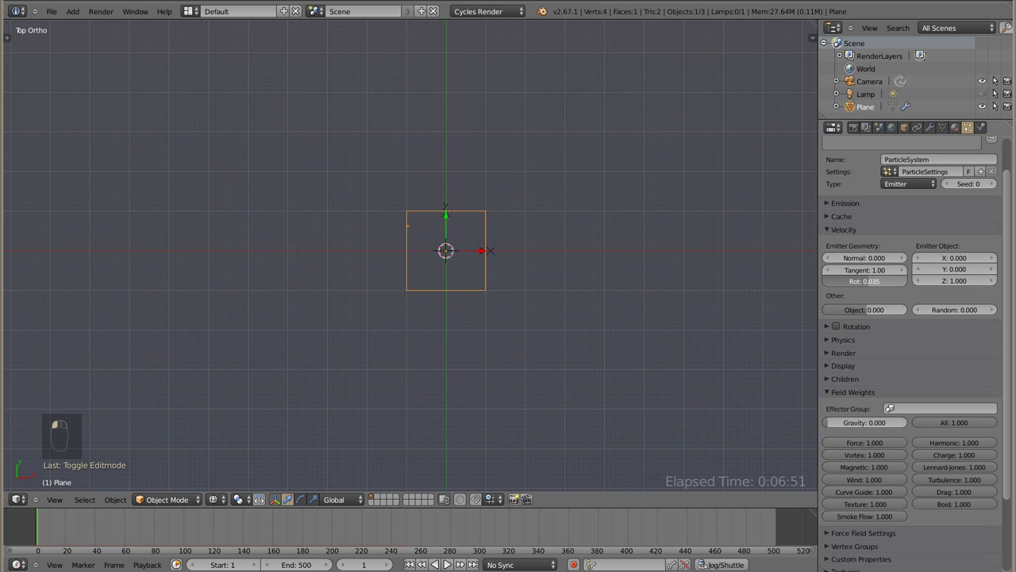
pyautogui.press('alt+a')
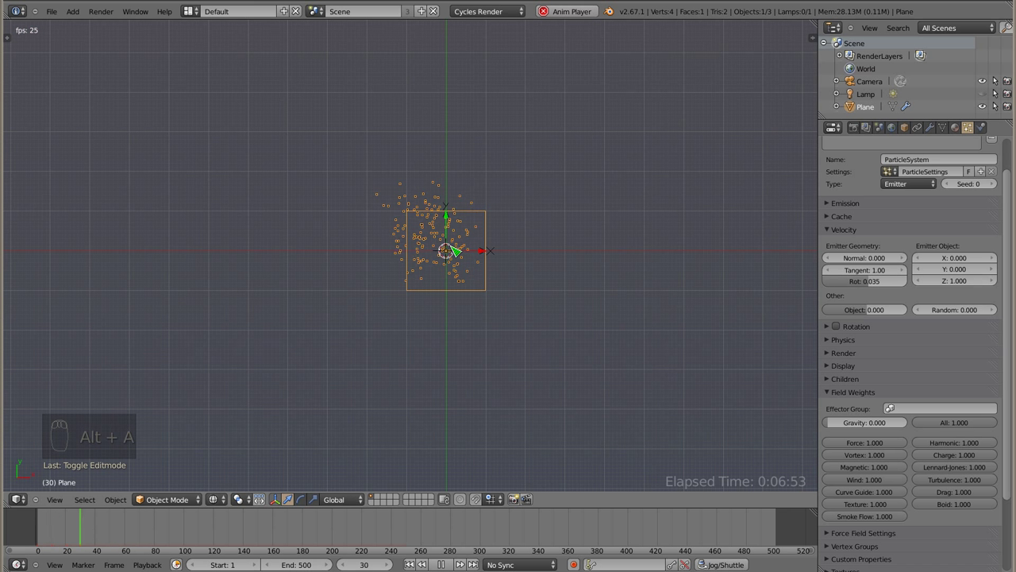
pyautogui.press('Escape')
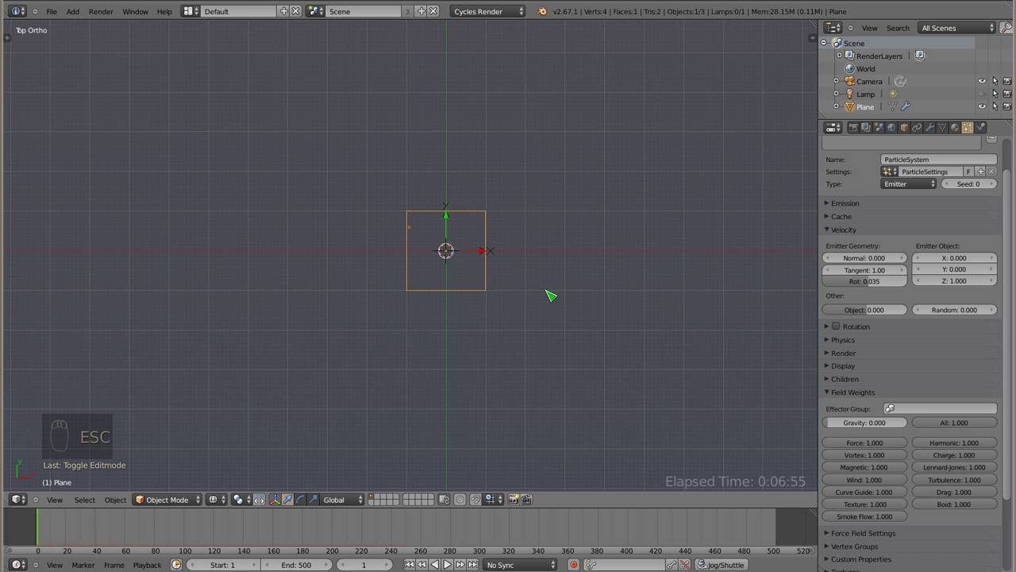
pyautogui.click(874, 288)
pyautogui.press('alt+a')
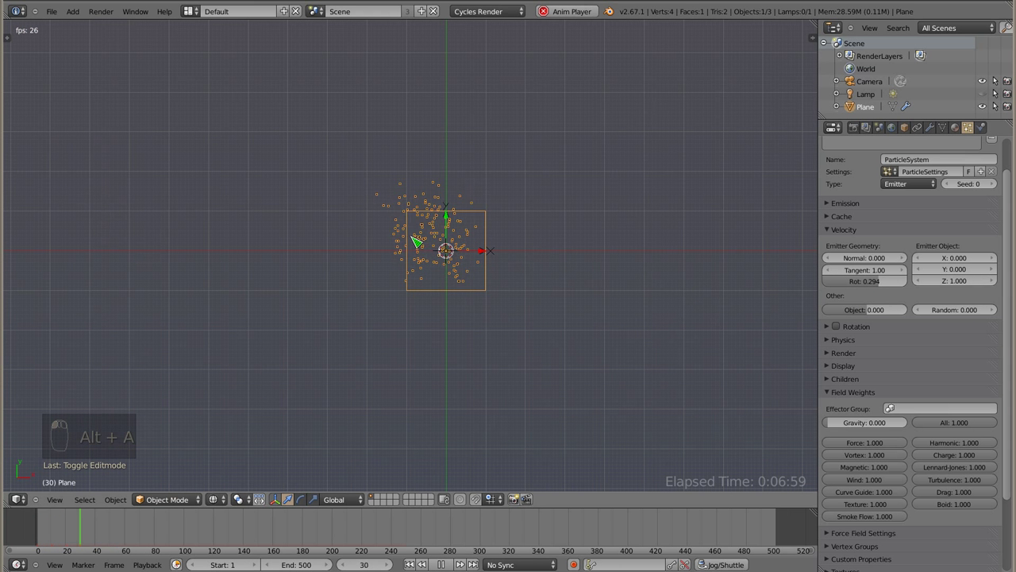
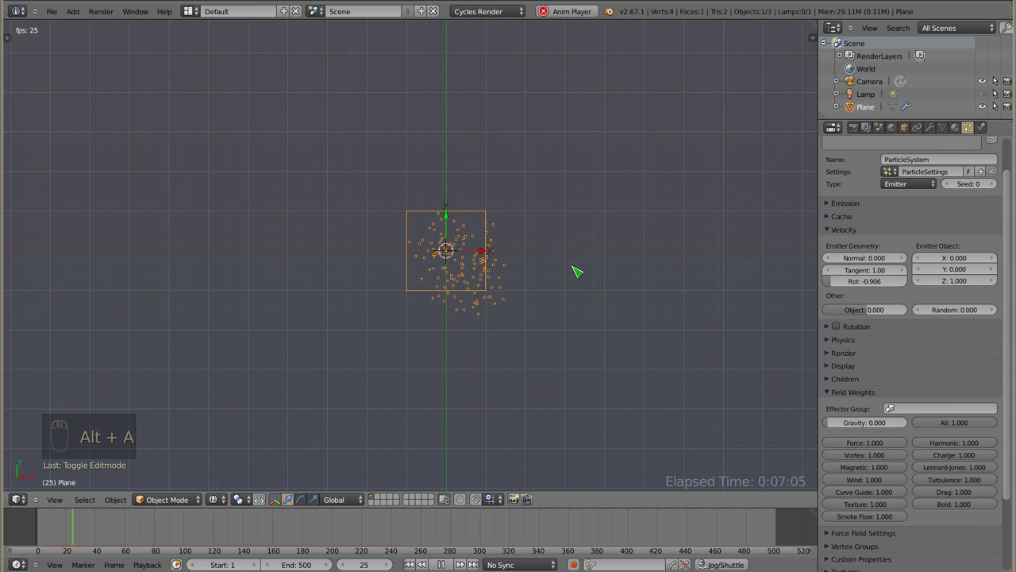
pyautogui.press('Escape')
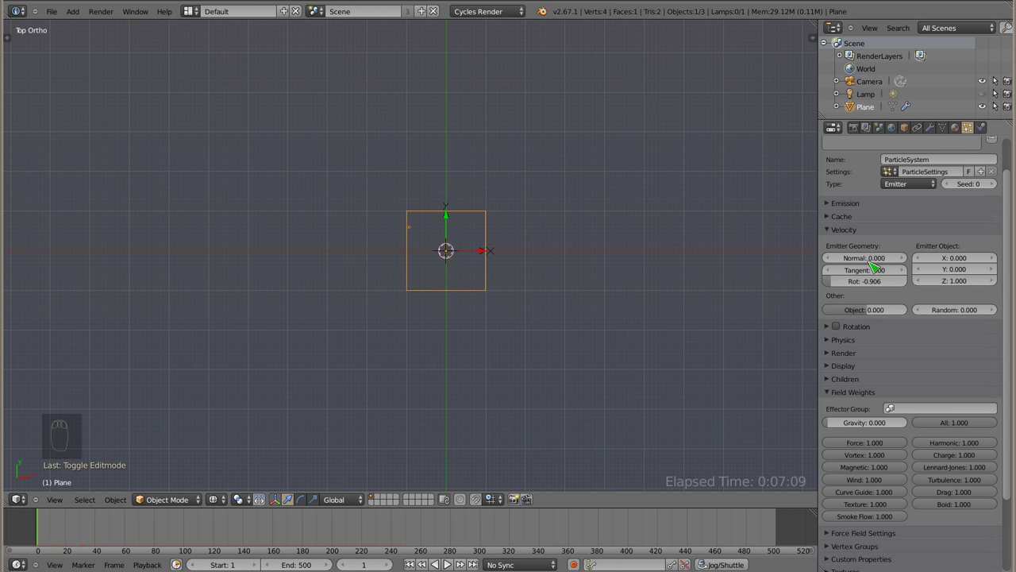
# Test Tangent 0.1 in front view, then raise Tangent to 11.67 with Rot reset to 0.
pyautogui.click(871, 269)
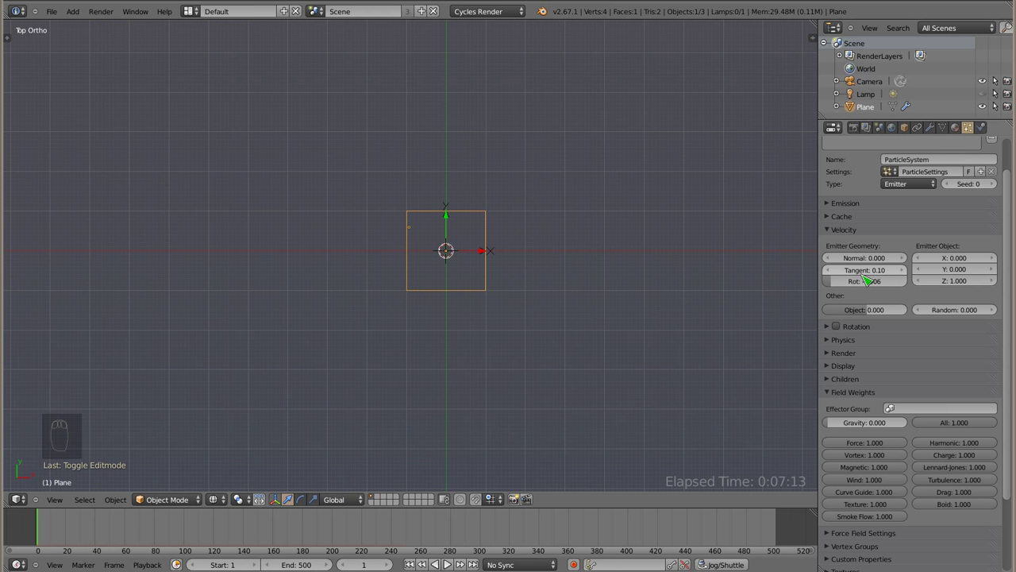
pyautogui.press('alt+a')
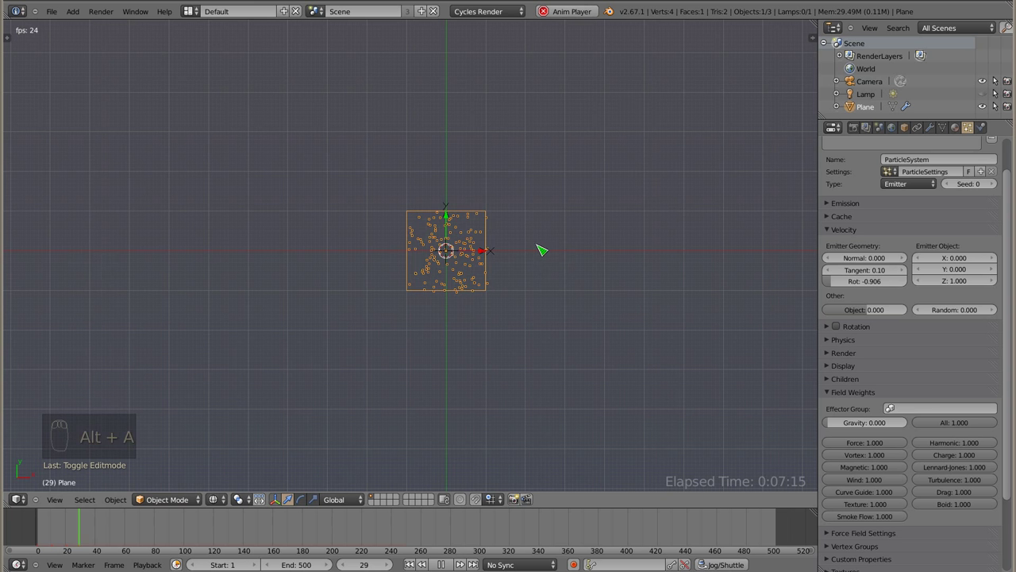
pyautogui.press('KP_1')
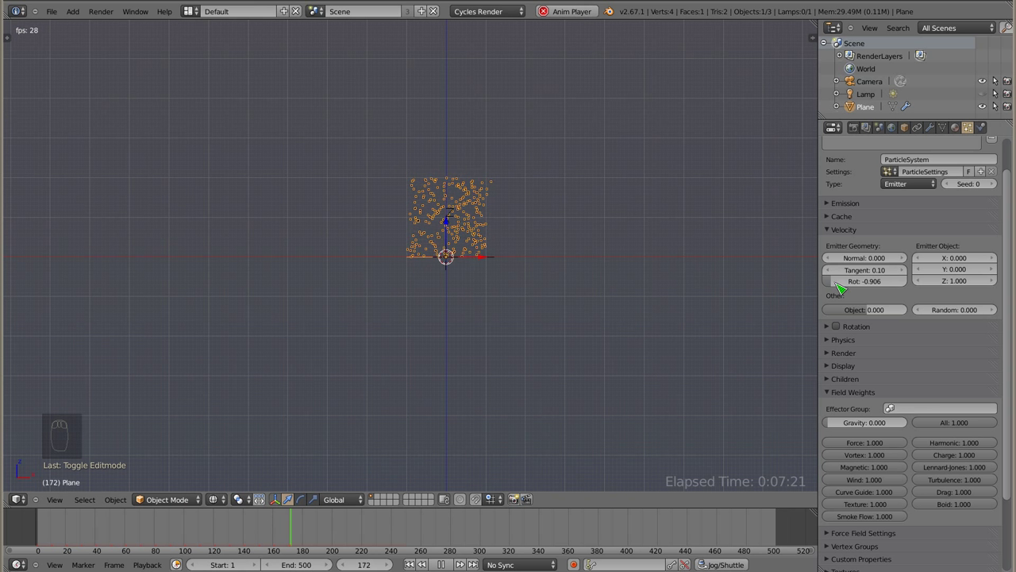
pyautogui.click(866, 271)
pyautogui.press('Escape')
pyautogui.press('alt+a')
pyautogui.moveTo(868, 279); pyautogui.dragTo(490, 233)
pyautogui.press('Escape')
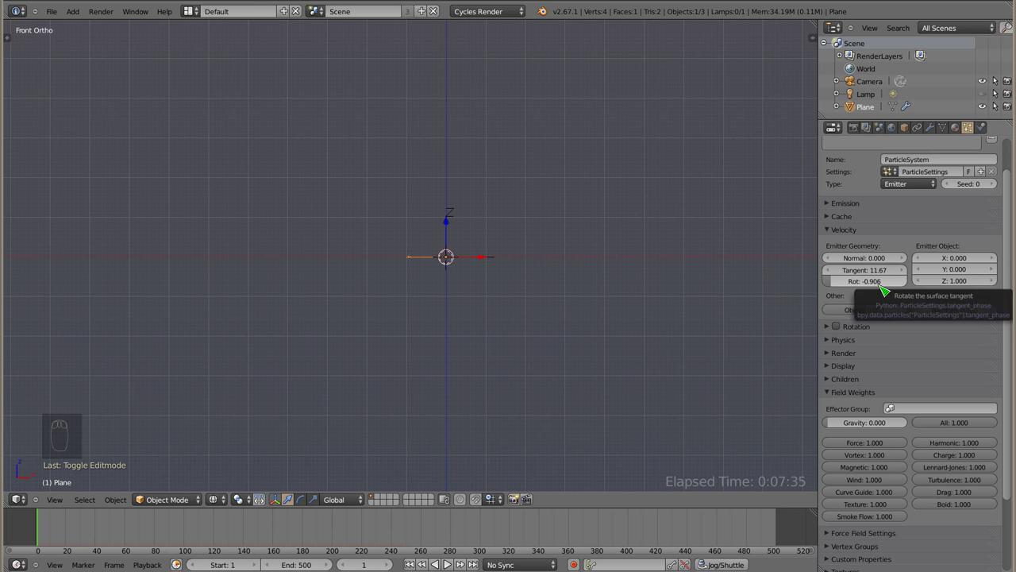
# Try object velocity 1 and an emitter Z velocity, playing each.
pyautogui.click(867, 288)
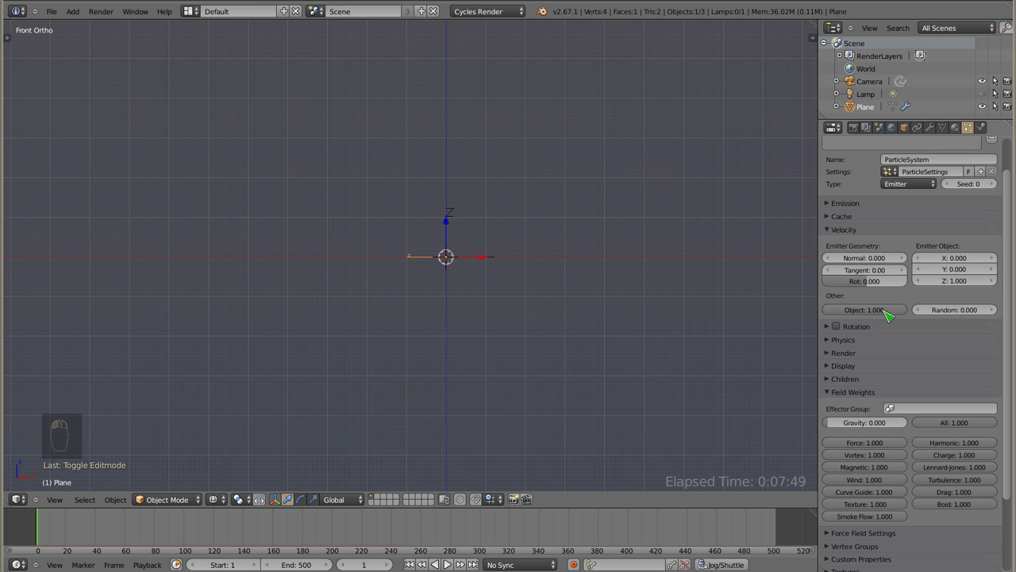
pyautogui.press('alt+a')
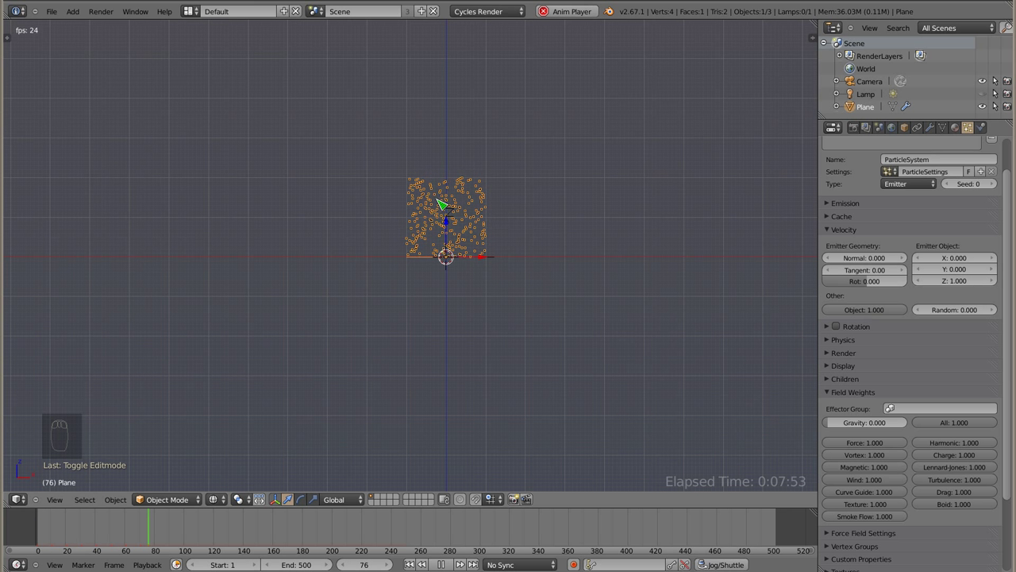
pyautogui.press('Escape')
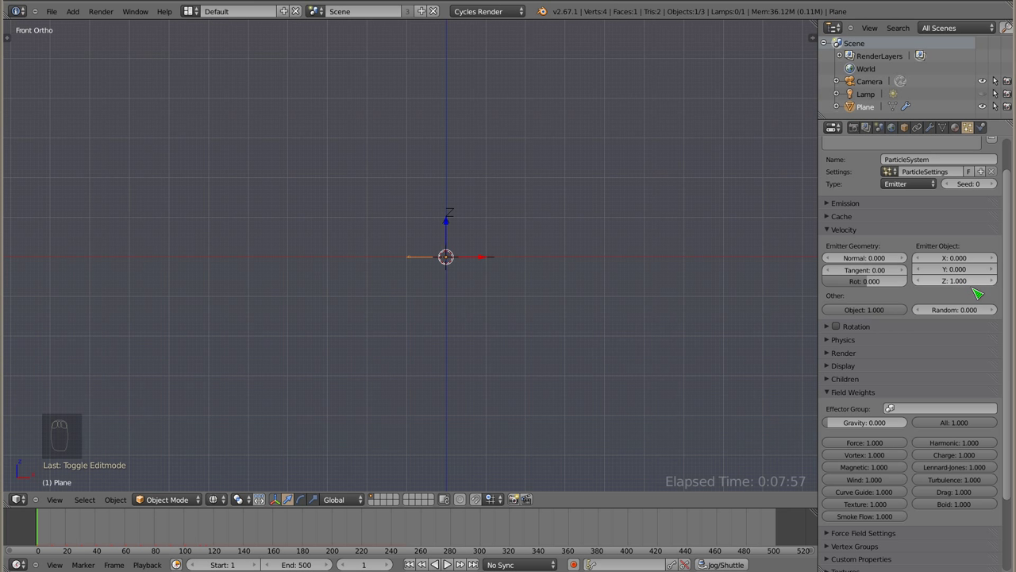
pyautogui.click(968, 281)
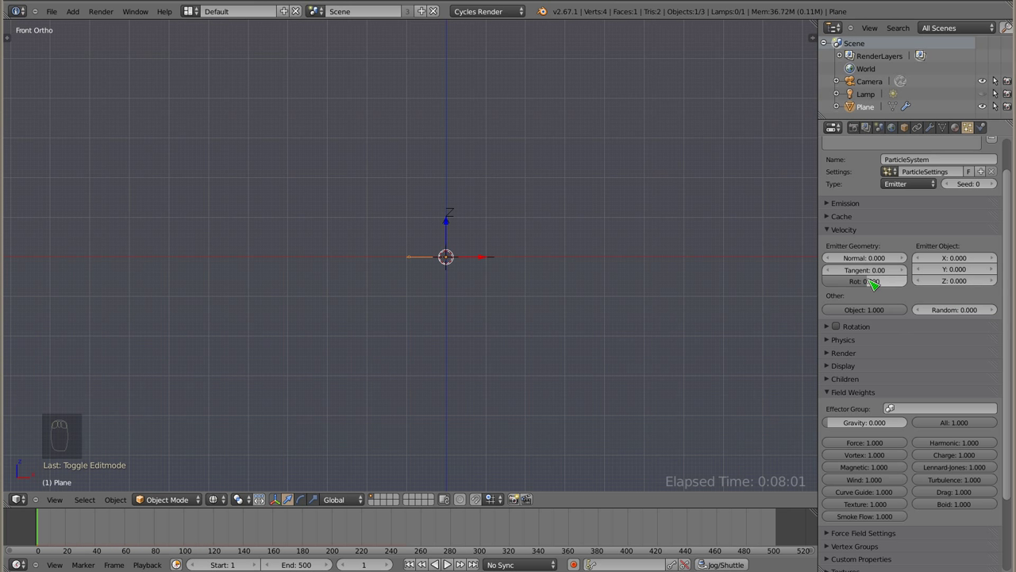
pyautogui.press('alt+a')
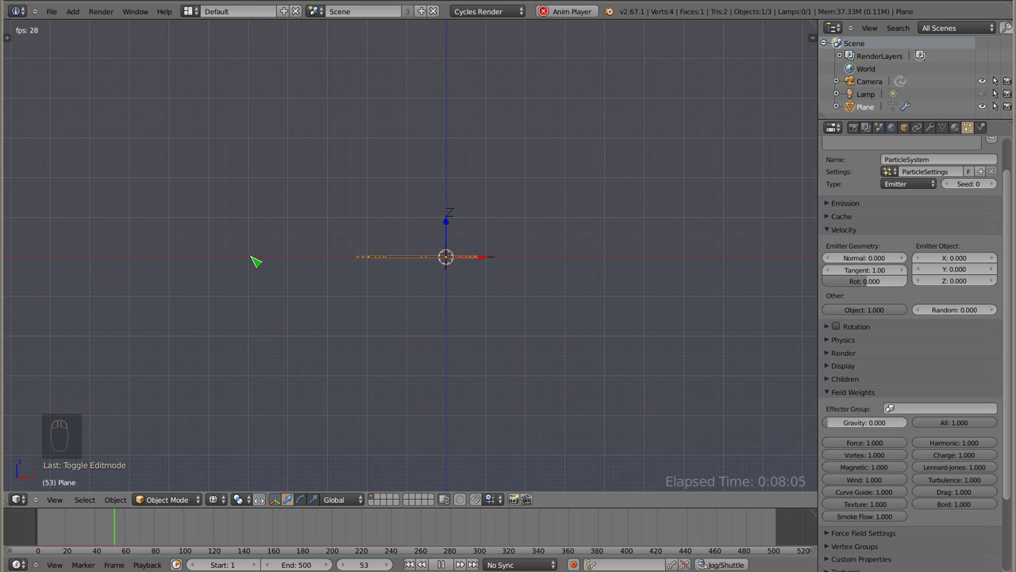
# Adjust Tangent and Rot by dragging while the animation plays.
pyautogui.moveTo(424, 296); pyautogui.dragTo(879, 287)
pyautogui.moveTo(879, 287); pyautogui.dragTo(530, 297)
pyautogui.press('Escape')
pyautogui.press('alt+a')
pyautogui.moveTo(878, 271); pyautogui.dragTo(466, 444)
pyautogui.moveTo(454, 359); pyautogui.dragTo(539, 321)
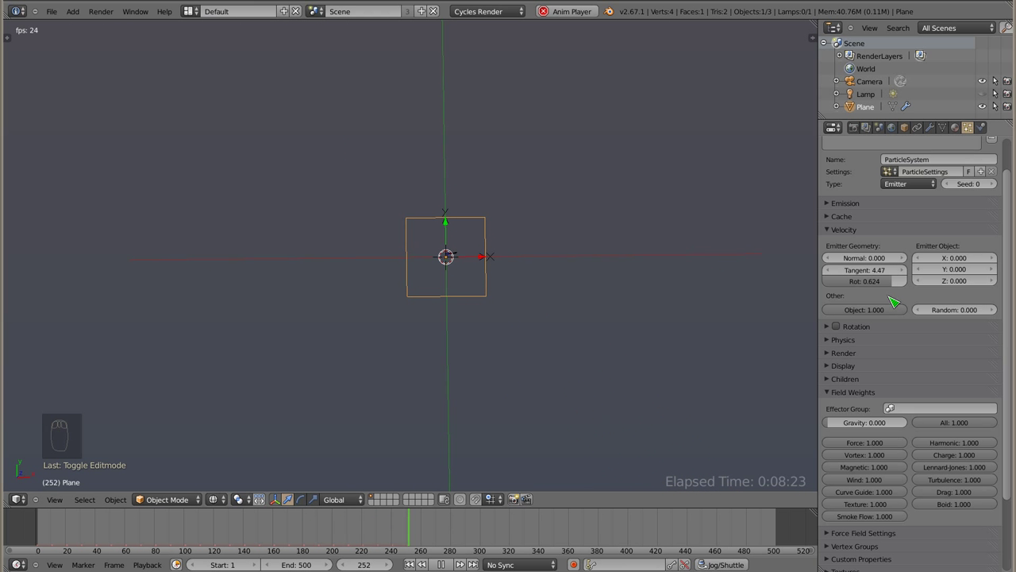
# Set Tangent and Rot back to 0 and view the plane from the front.
pyautogui.click(872, 273)
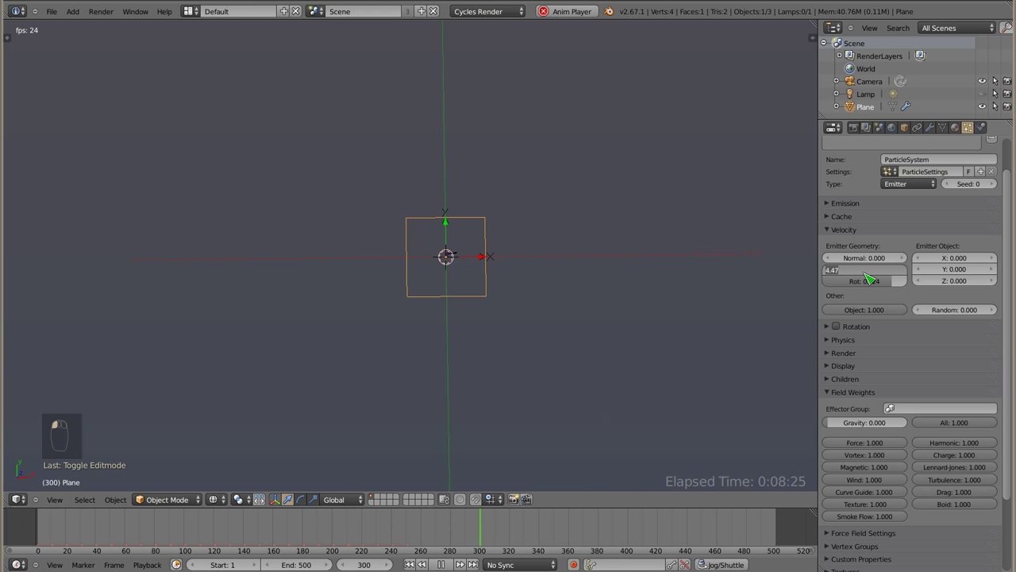
pyautogui.press('0')
pyautogui.press('0')
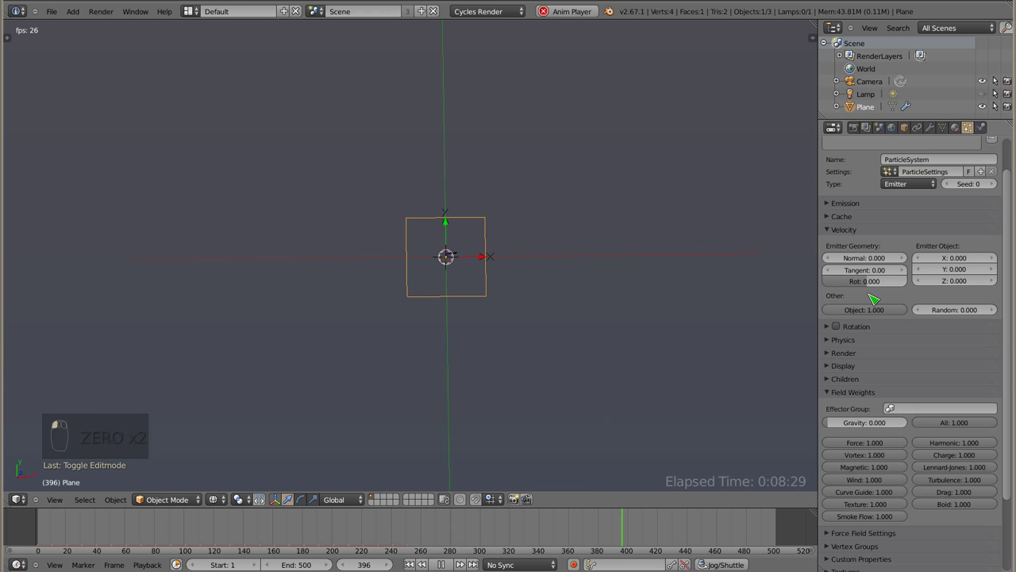
pyautogui.press('KP_1')
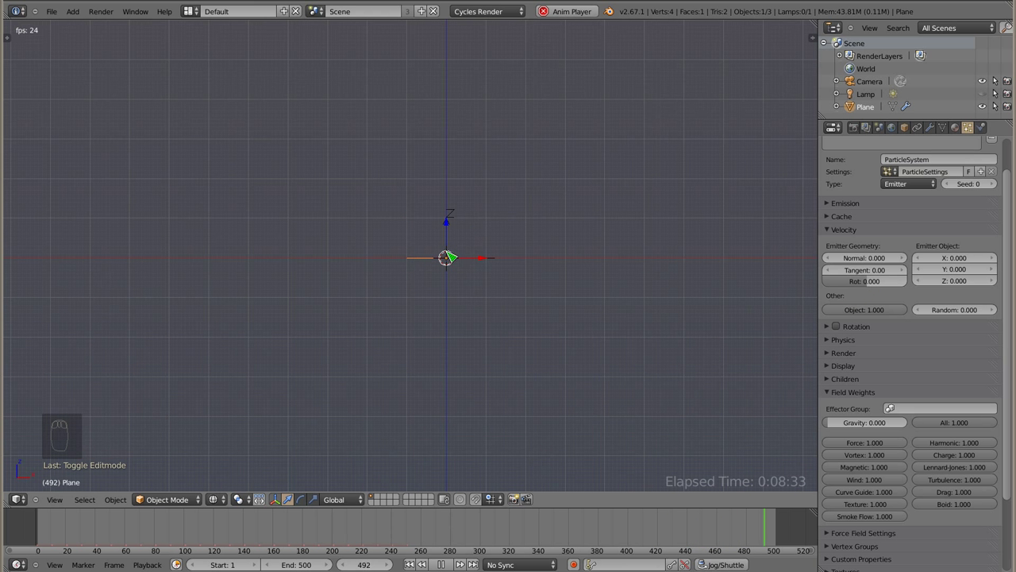
pyautogui.moveTo(473, 267); pyautogui.dragTo(887, 310)
pyautogui.press('Escape')
pyautogui.click(887, 310)
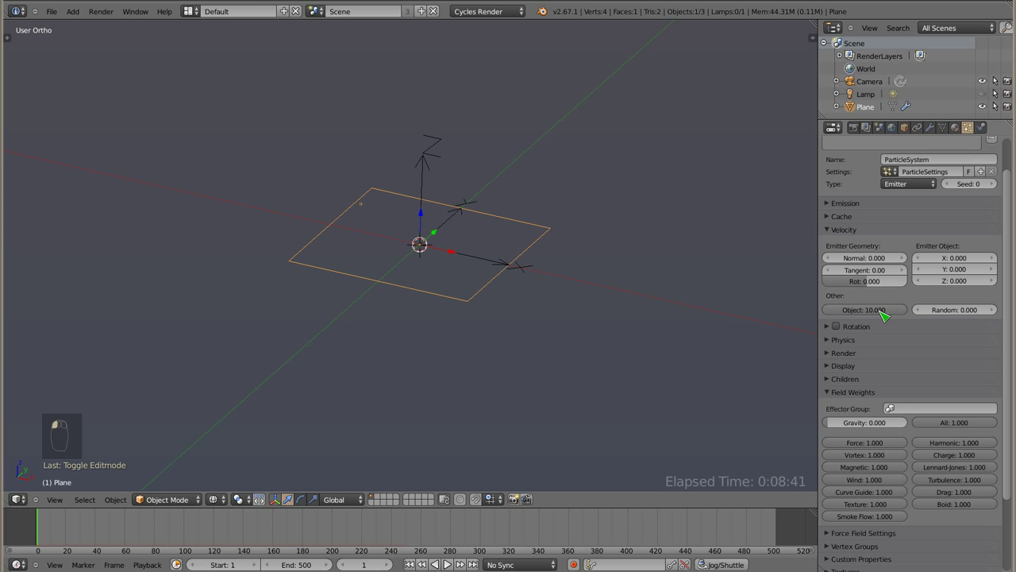
pyautogui.press('alt+a')
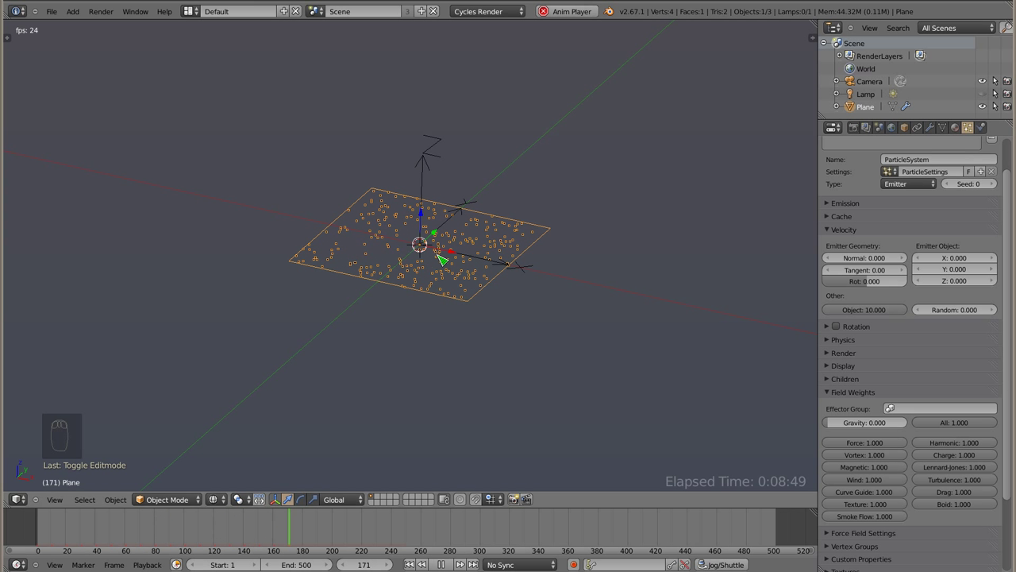
pyautogui.click(879, 308)
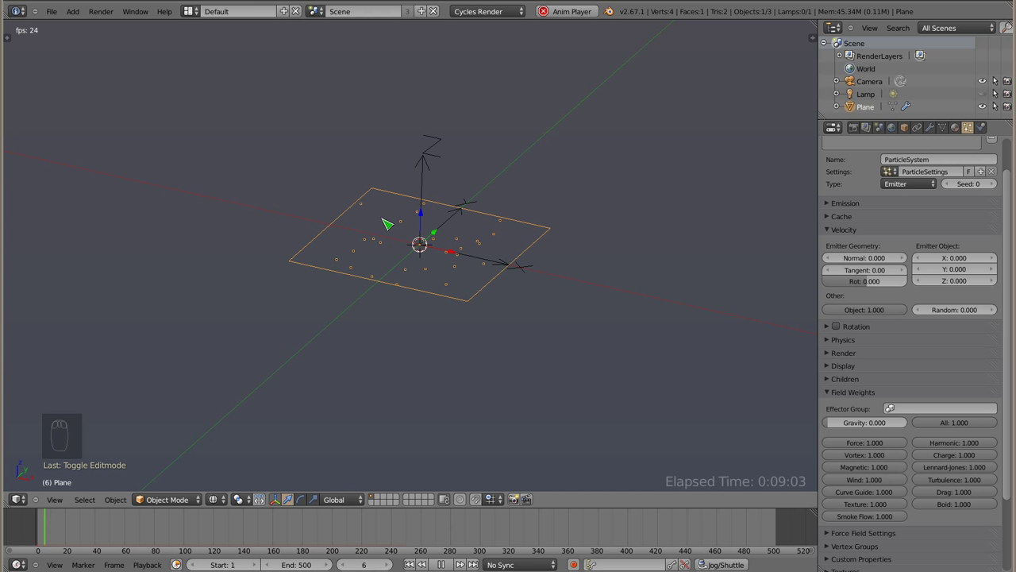
pyautogui.press('Escape')
pyautogui.press('alt+a')
pyautogui.press('g')
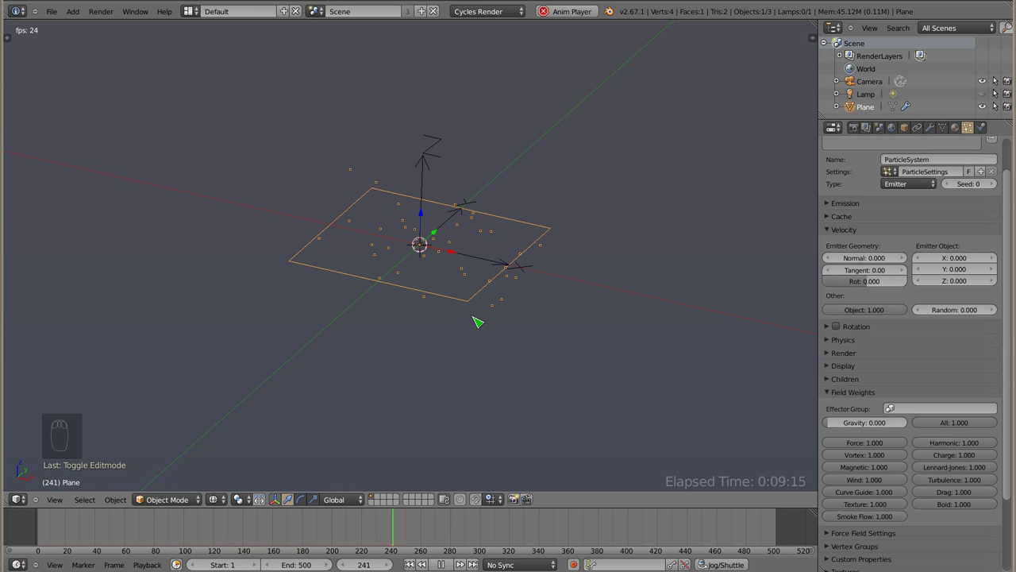
pyautogui.press('Escape')
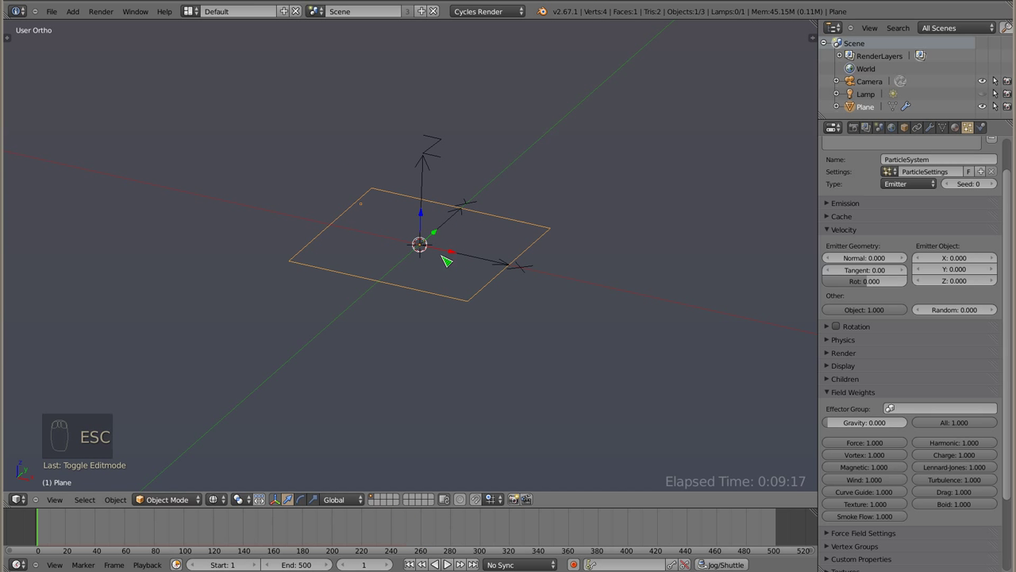
pyautogui.press('alt+a')
pyautogui.press('g')
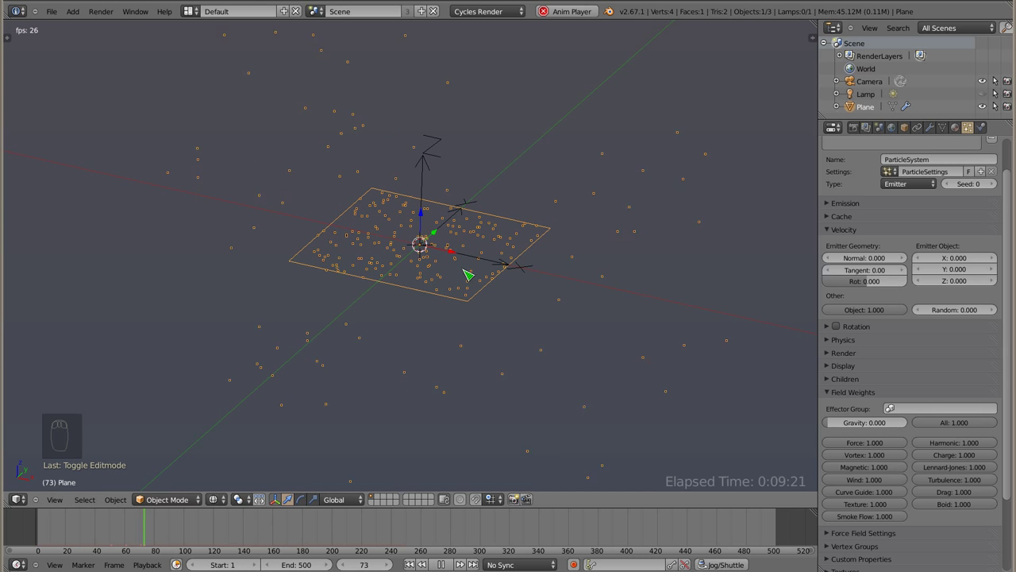
pyautogui.press('Escape')
pyautogui.press('alt+a')
pyautogui.press('g')
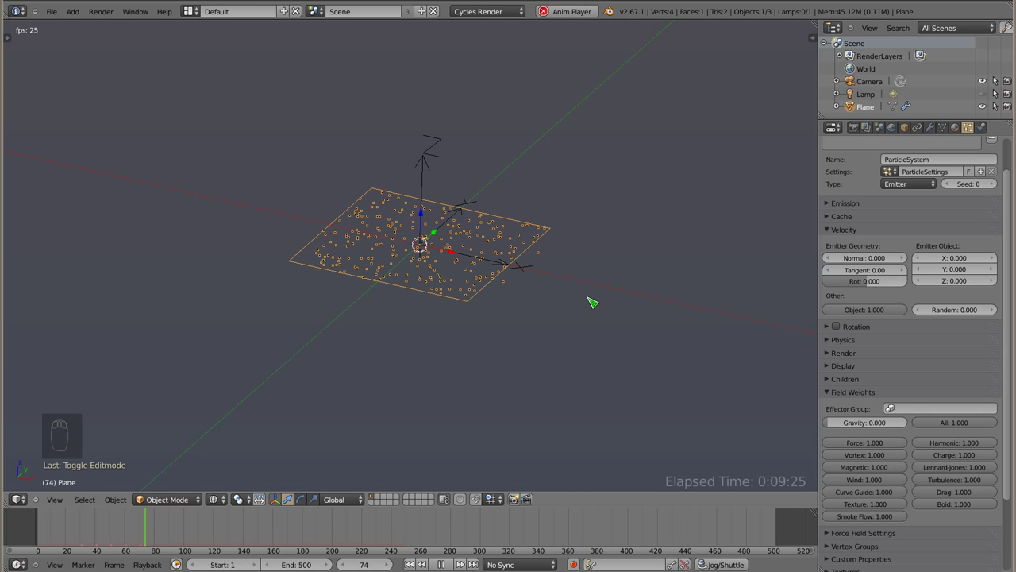
# Set Object velocity to 0 and try Random velocity 5 while playing in wireframe.
pyautogui.press('Escape')
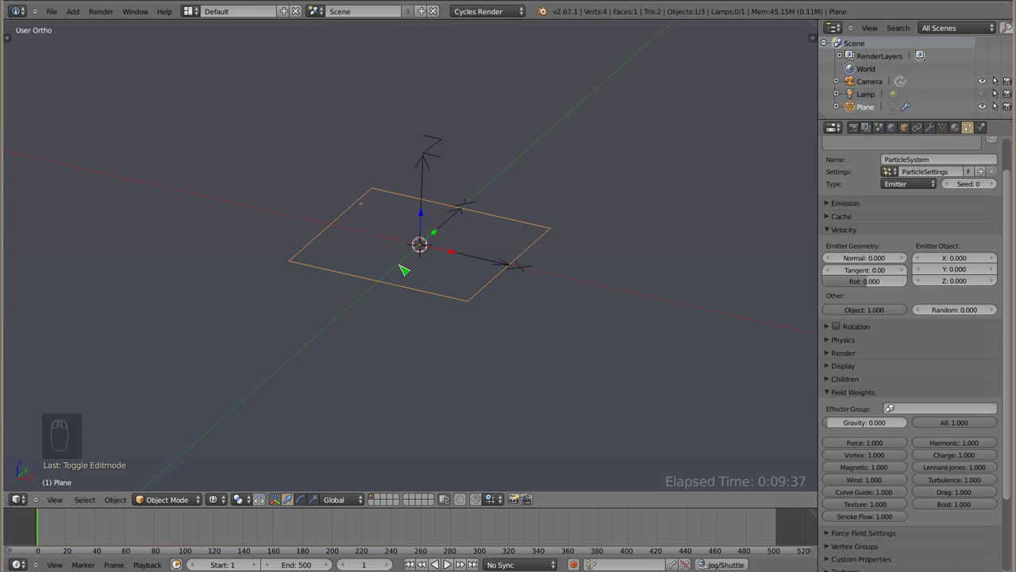
pyautogui.press('Escape')
pyautogui.moveTo(880, 316); pyautogui.dragTo(971, 318)
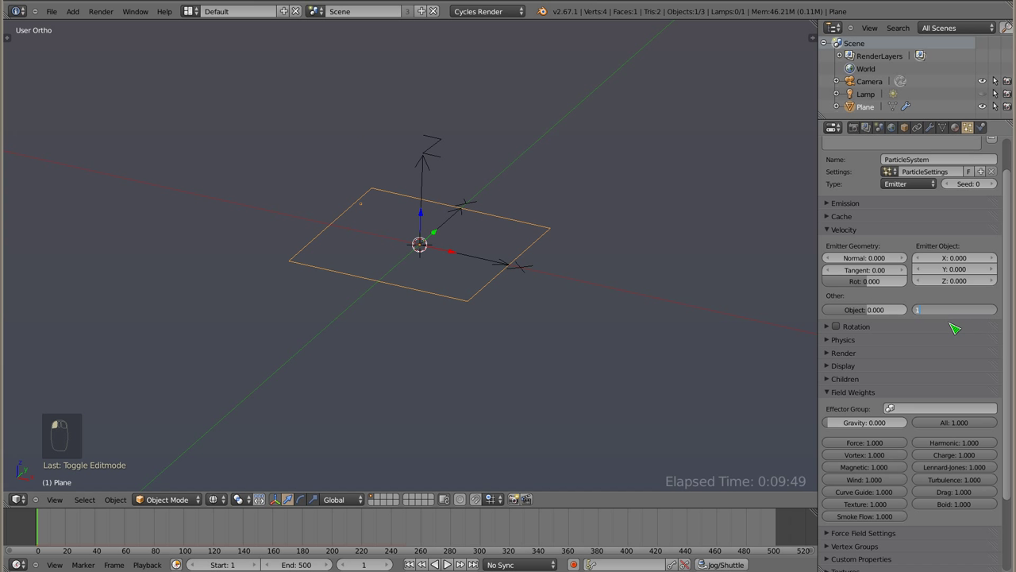
pyautogui.press('alt+a')
pyautogui.moveTo(410, 275); pyautogui.dragTo(462, 225)
pyautogui.press('z')
pyautogui.moveTo(450, 241); pyautogui.dragTo(958, 316)
pyautogui.click(958, 316)
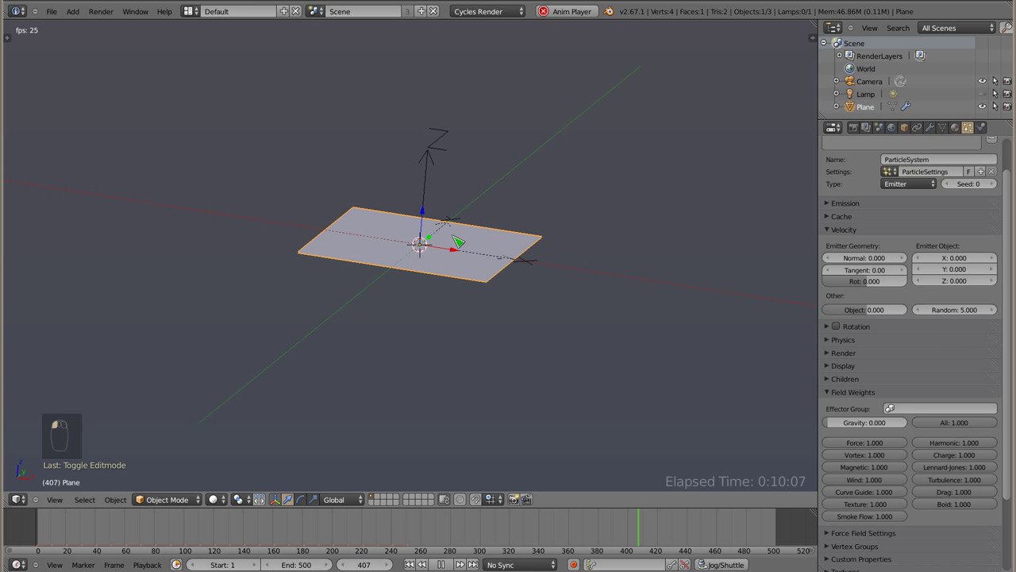
# Set Random to 1 and replay from frame 1, zoomed out to see the scatter.
pyautogui.press('alt+a')
pyautogui.press('Escape')
pyautogui.press('shift+Left')
pyautogui.press('alt+a')
pyautogui.moveTo(434, 254); pyautogui.dragTo(450, 227)
pyautogui.press('Escape')
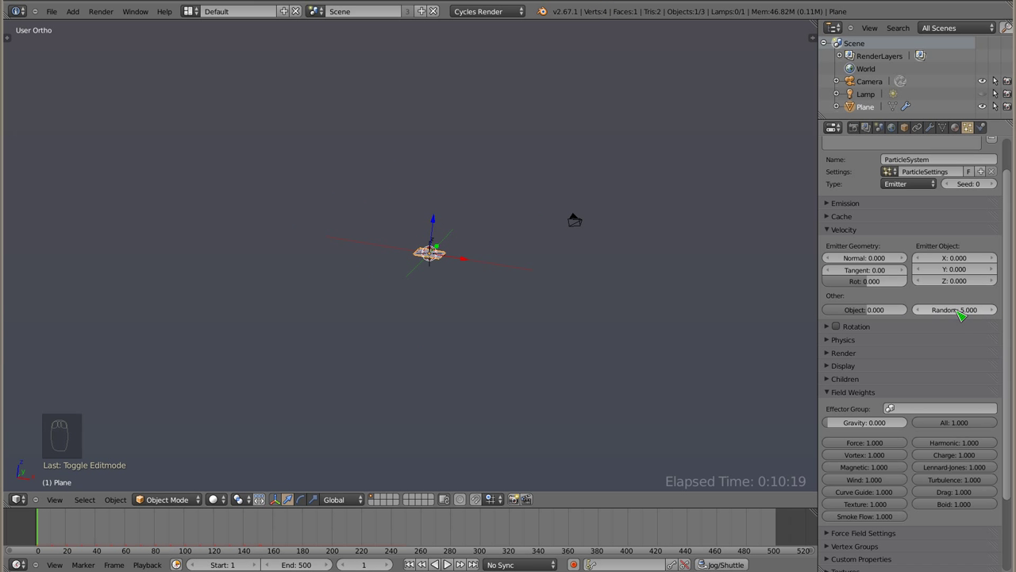
# Set Normal velocity to 1 and play the rising particles in front view.
pyautogui.click(968, 310)
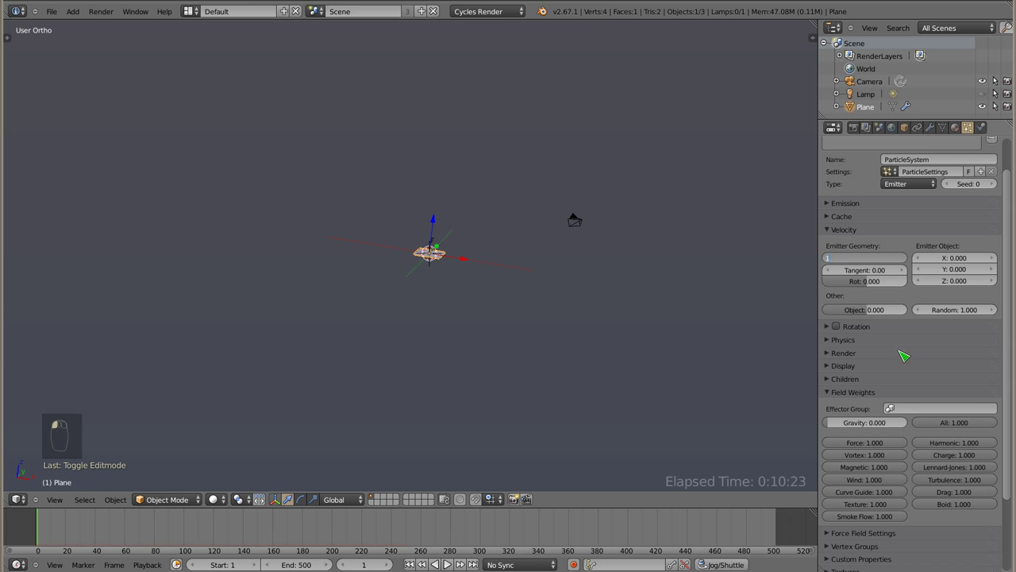
pyautogui.press('KP_1')
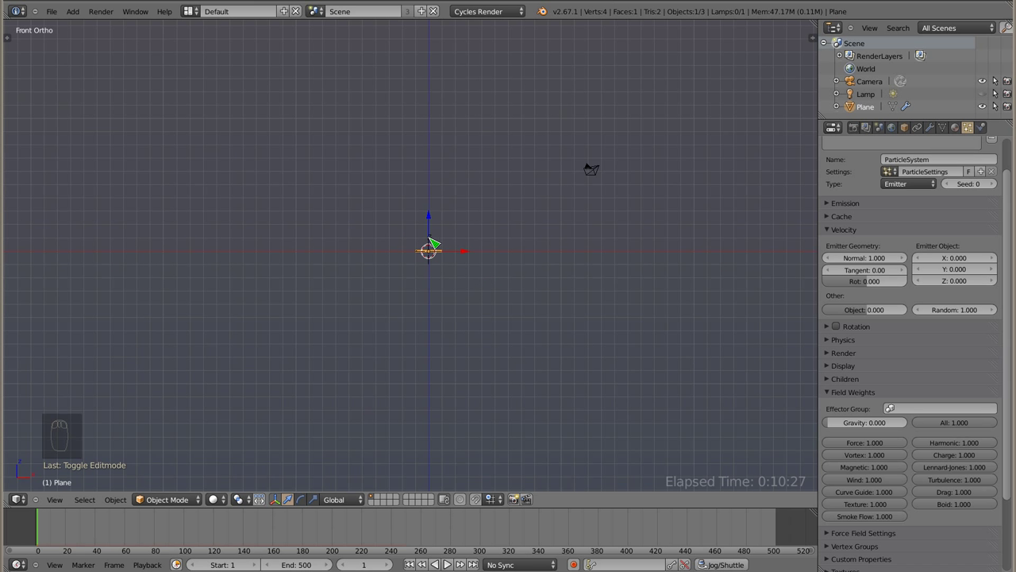
pyautogui.press('alt+a')
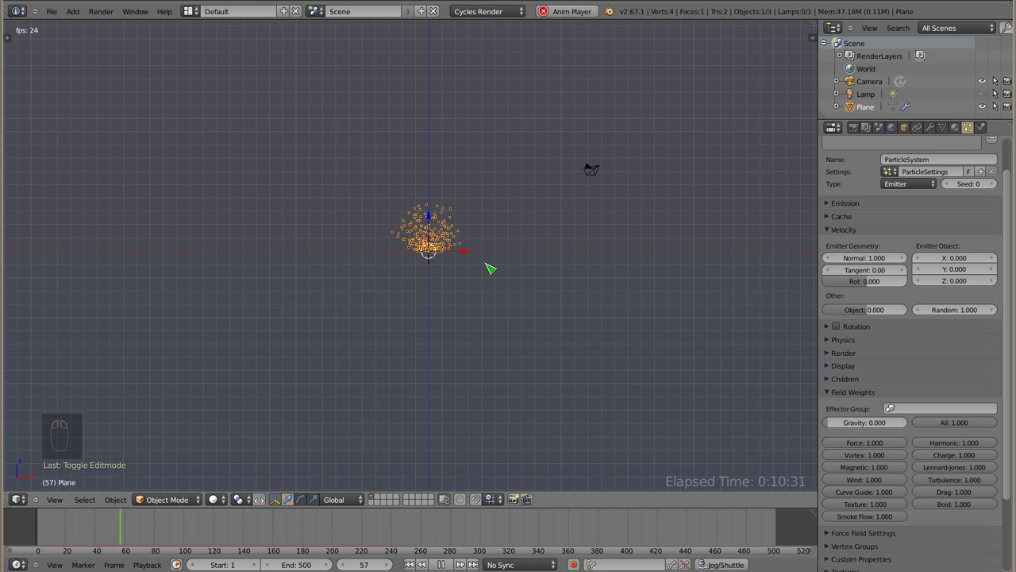
pyautogui.moveTo(434, 221); pyautogui.dragTo(479, 200)
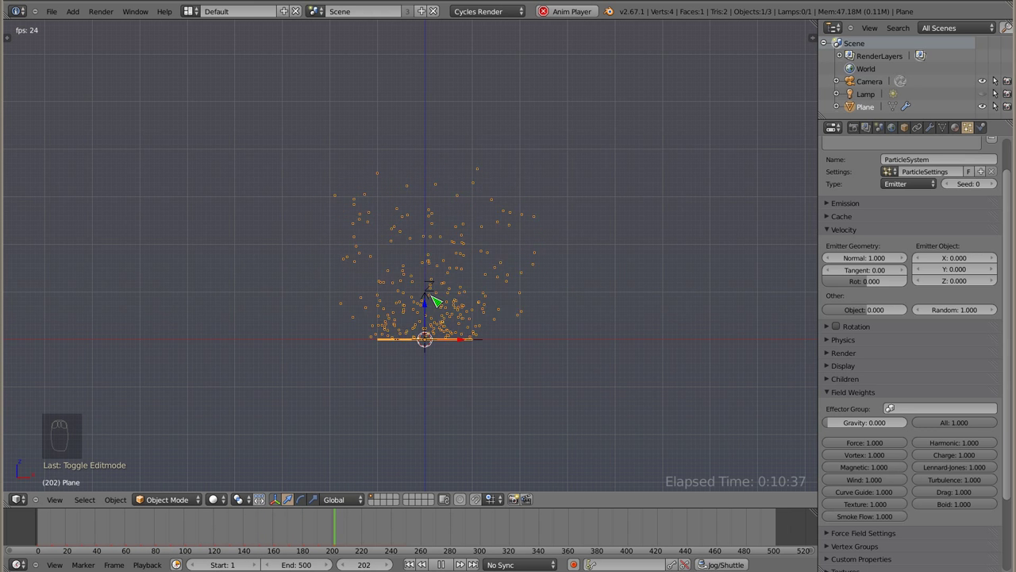
pyautogui.press('Escape')
pyautogui.press('alt+a')
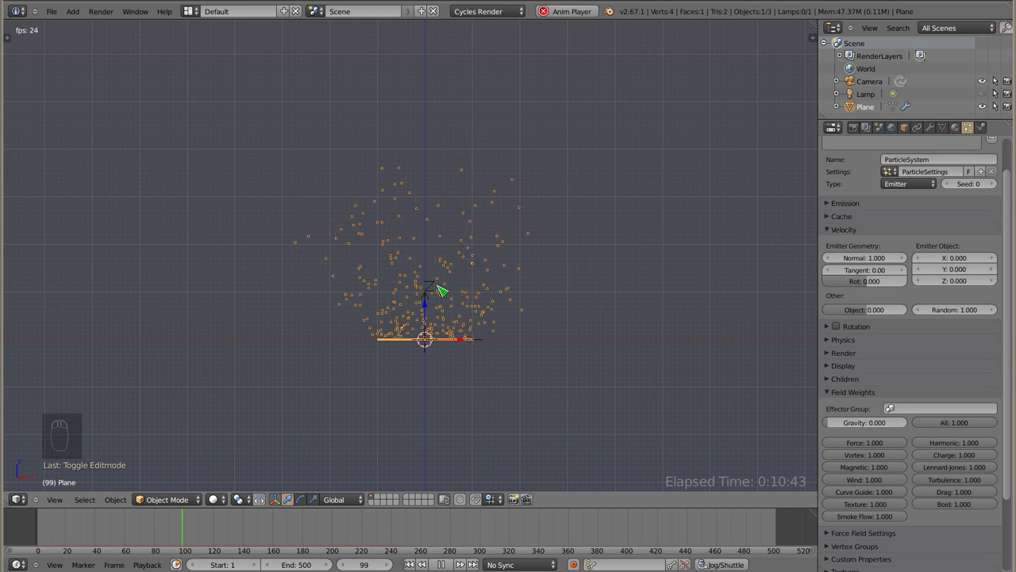
pyautogui.press('Escape')
# Raise Normal velocity to 2 and replay.
pyautogui.click(872, 261)
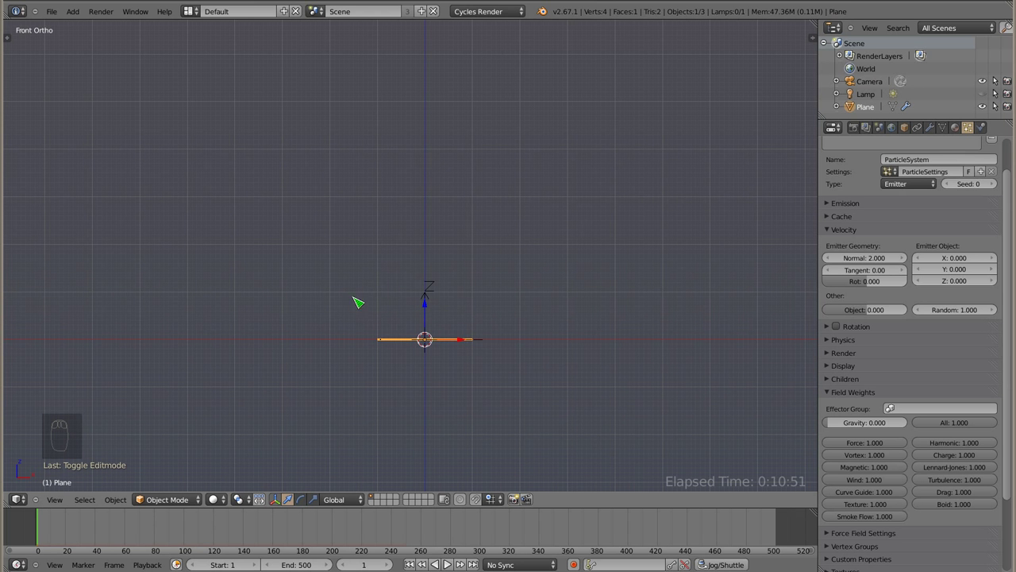
pyautogui.press('alt+a')
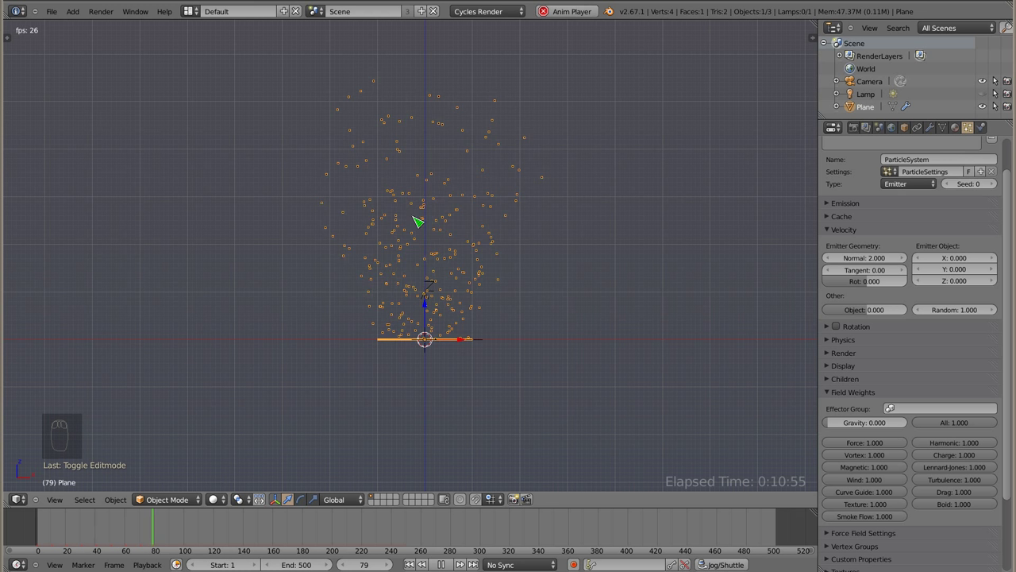
pyautogui.press('Escape')
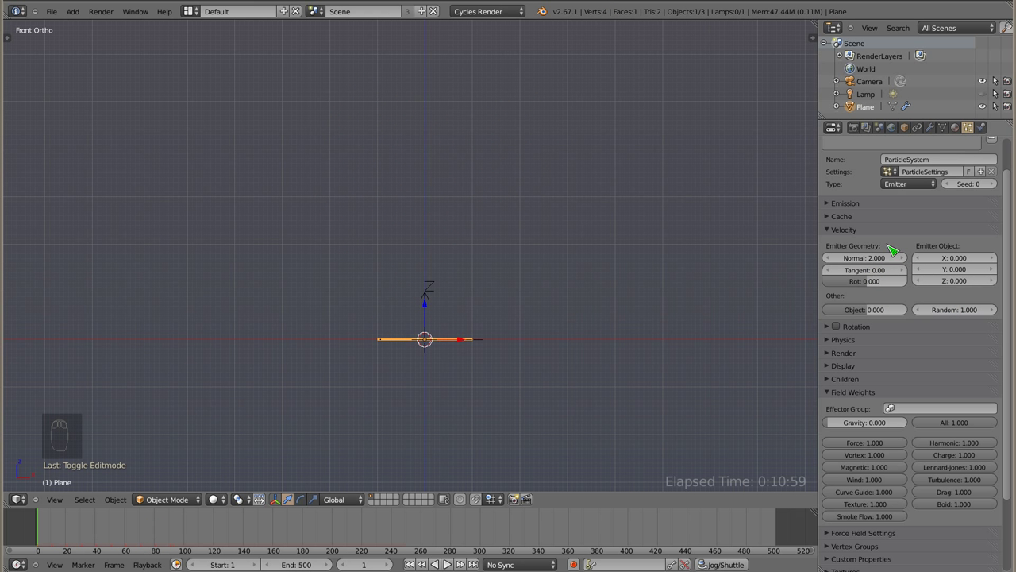
# Give the particles an Emitter Object X velocity of 5 and play.
pyautogui.click(966, 259)
pyautogui.middleClick(319, 316)
pyautogui.press('alt+a')
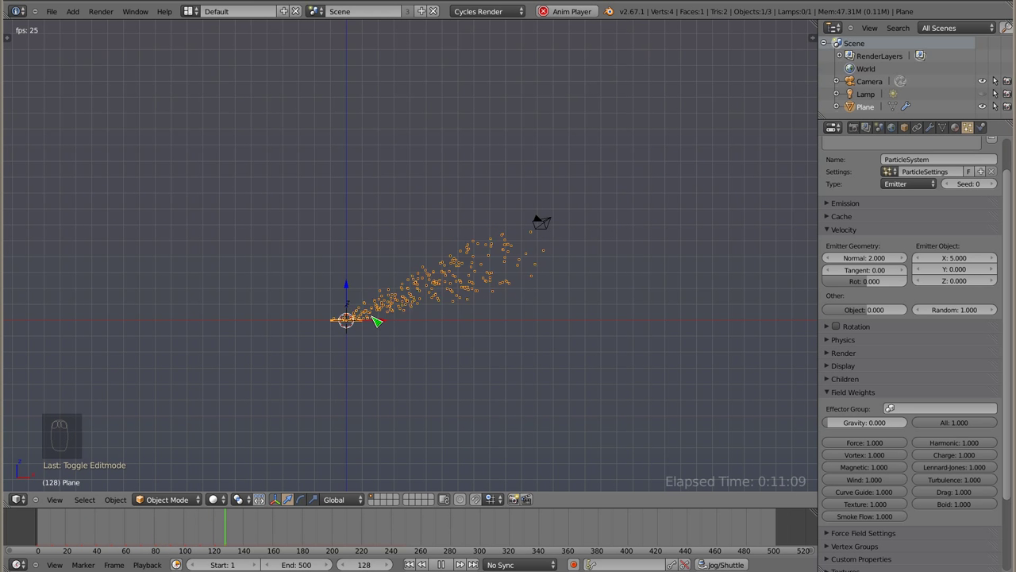
pyautogui.press('Escape')
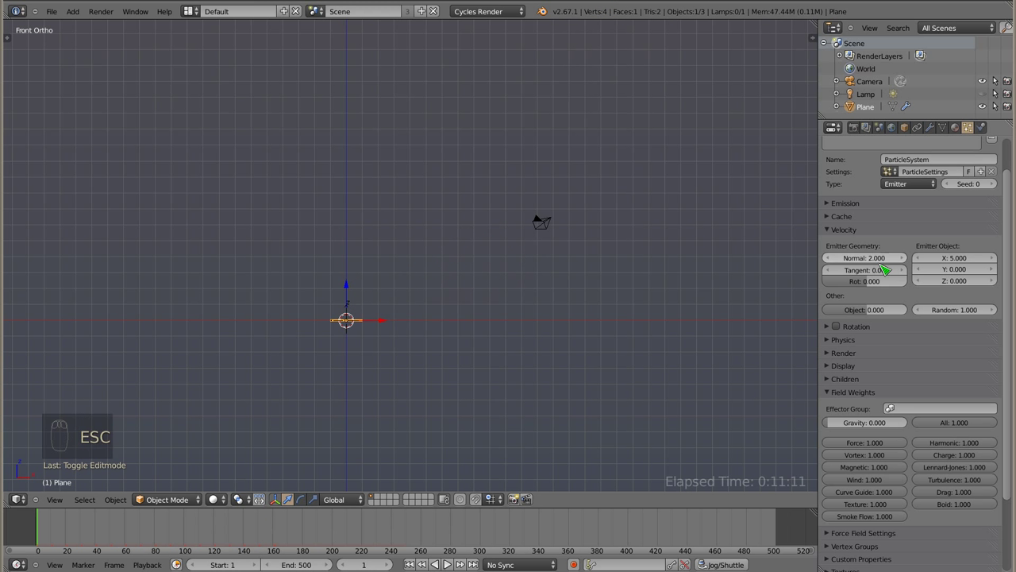
# Set Normal to 0, replay, then set Random to 0.
pyautogui.click(876, 264)
pyautogui.press('alt+a')
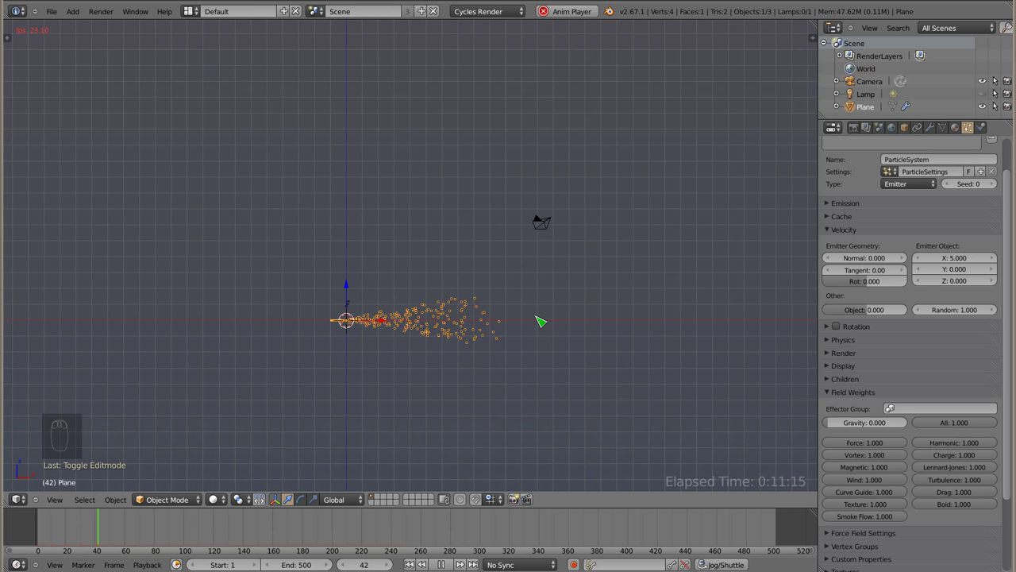
pyautogui.press('Escape')
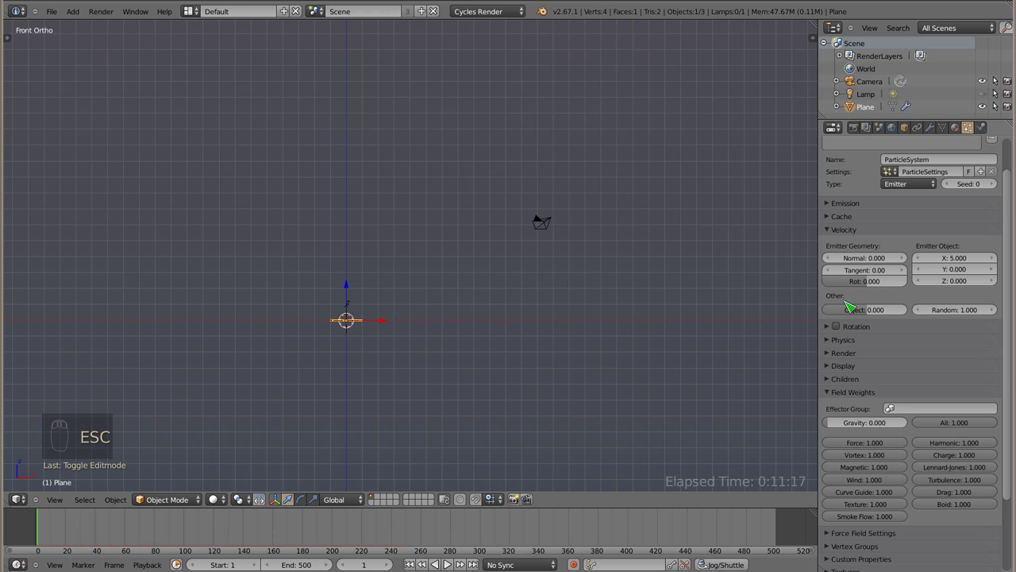
pyautogui.click(966, 312)
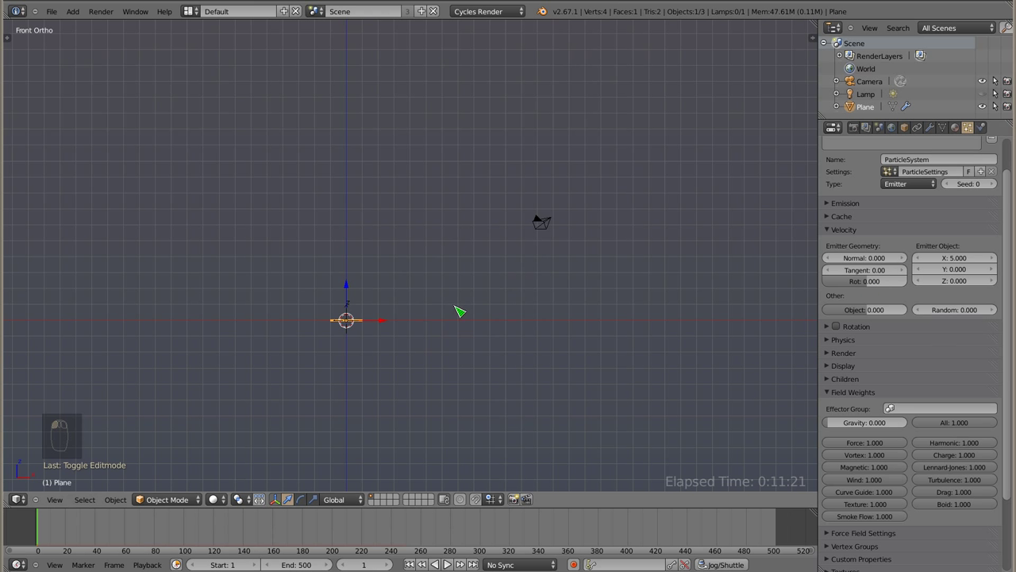
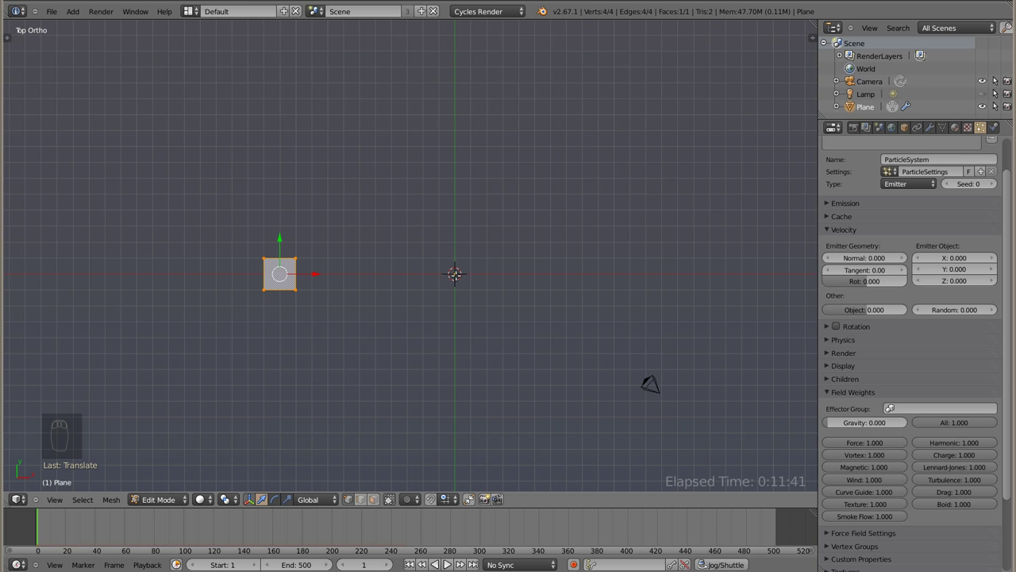
# Scale the emitter plane down to a tiny square, play-test, and view it from the front.
pyautogui.press('s')
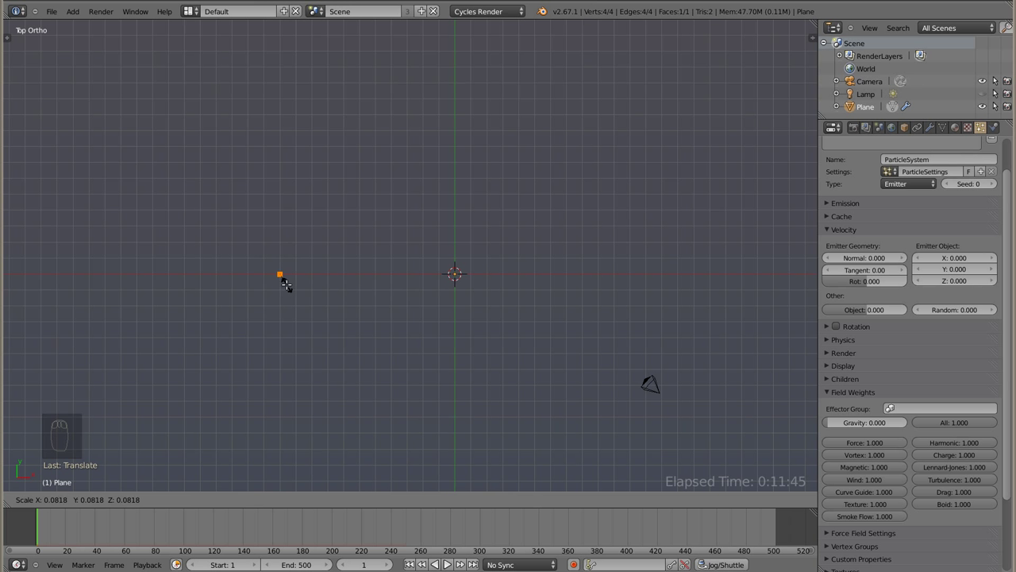
pyautogui.press('Tab')
pyautogui.moveTo(338, 294); pyautogui.dragTo(306, 278)
pyautogui.press('alt+a')
pyautogui.press('Escape')
pyautogui.press('KP_1')
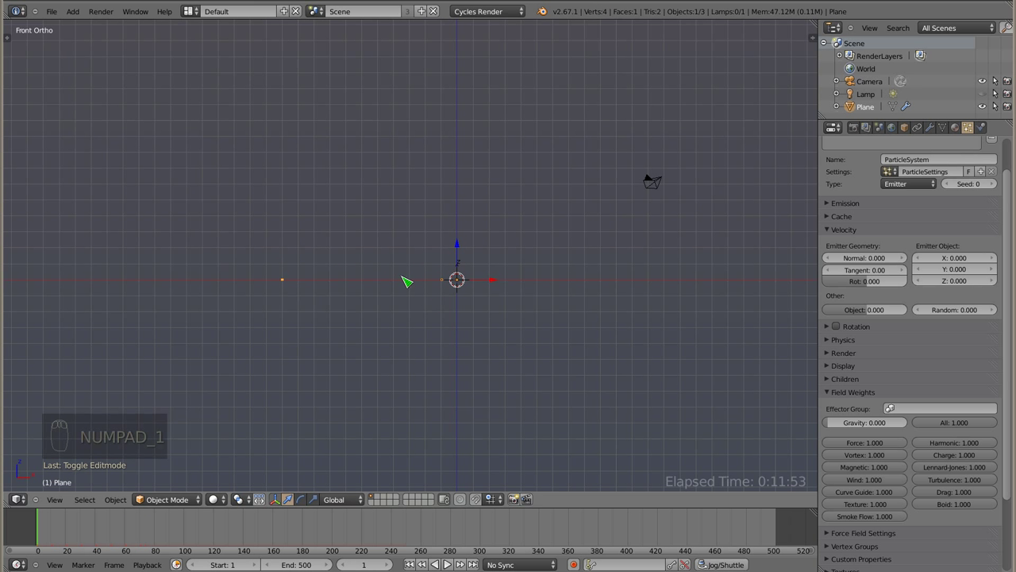
# Play the animation while rotating the tiny emitter to see trailing arcs, then stop at frame 1.
pyautogui.press('alt+a')
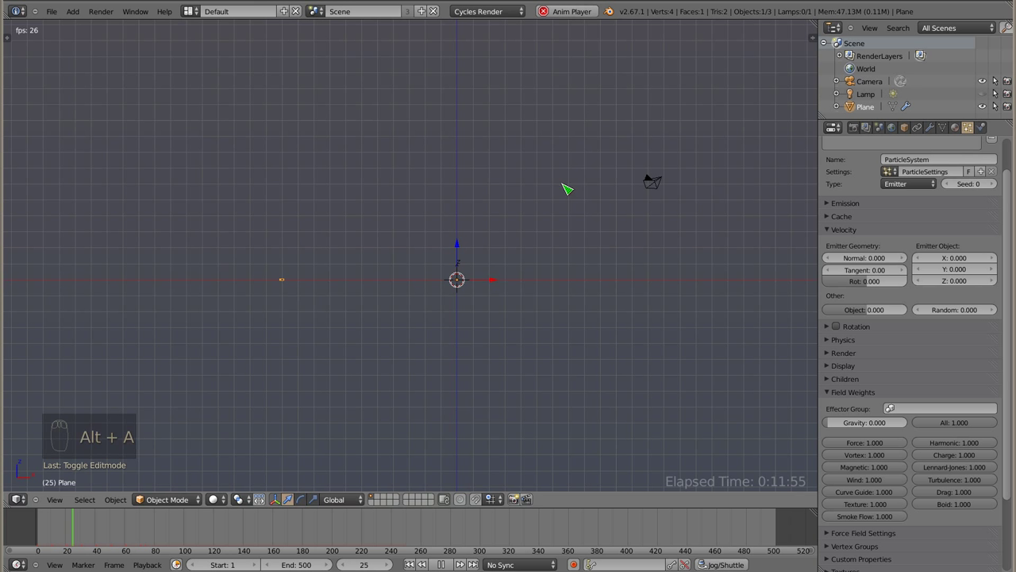
pyautogui.press('r')
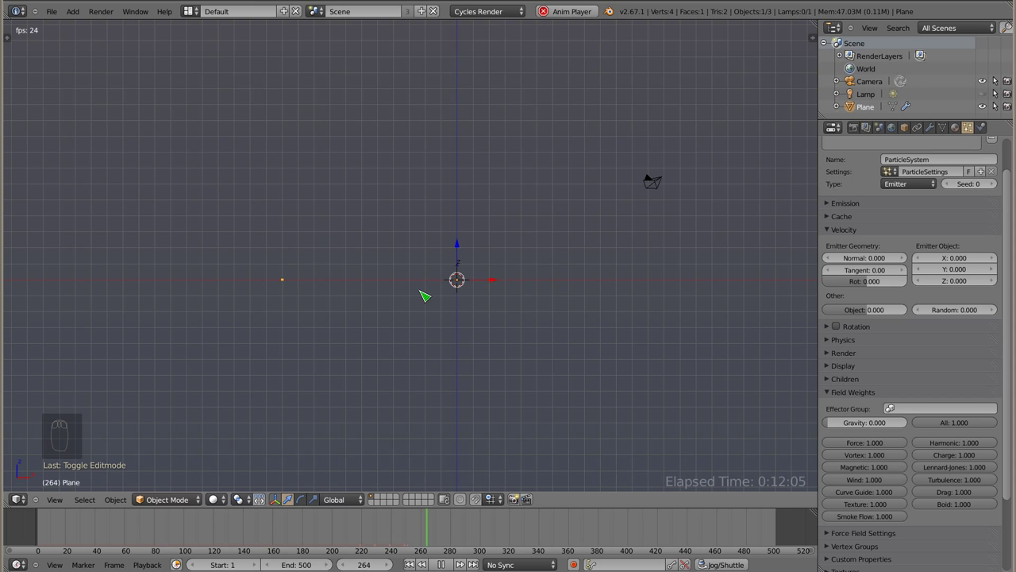
pyautogui.press('Escape')
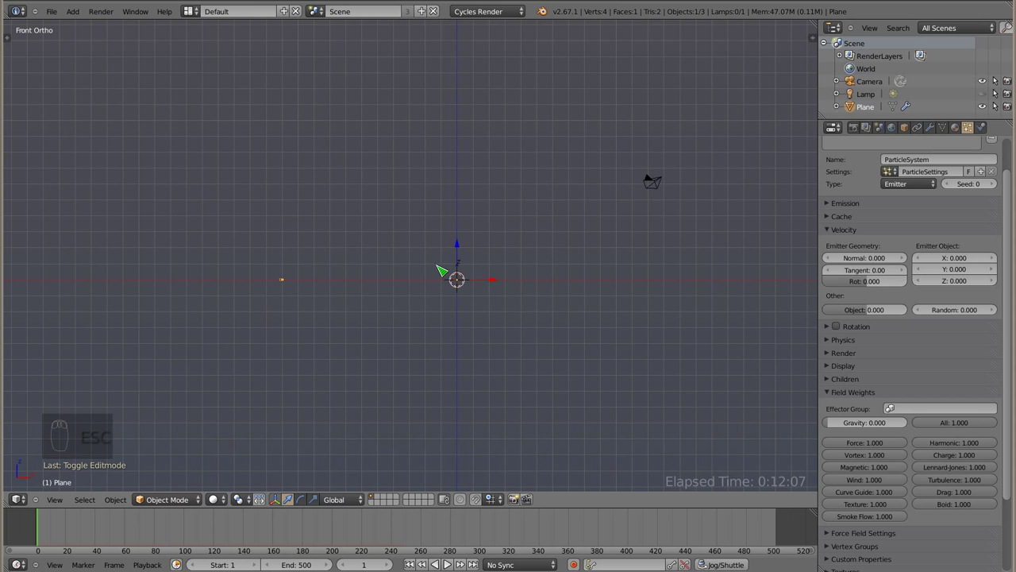
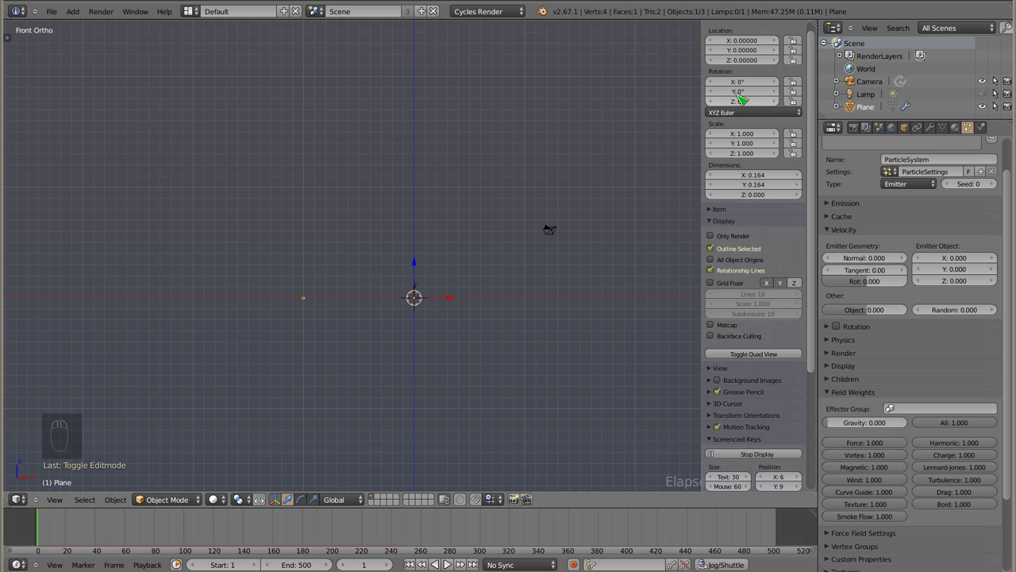
# Keyframe Rotation Y at 0° on frame 1 and 360° on frame 250.
pyautogui.moveTo(747, 106); pyautogui.dragTo(752, 107)
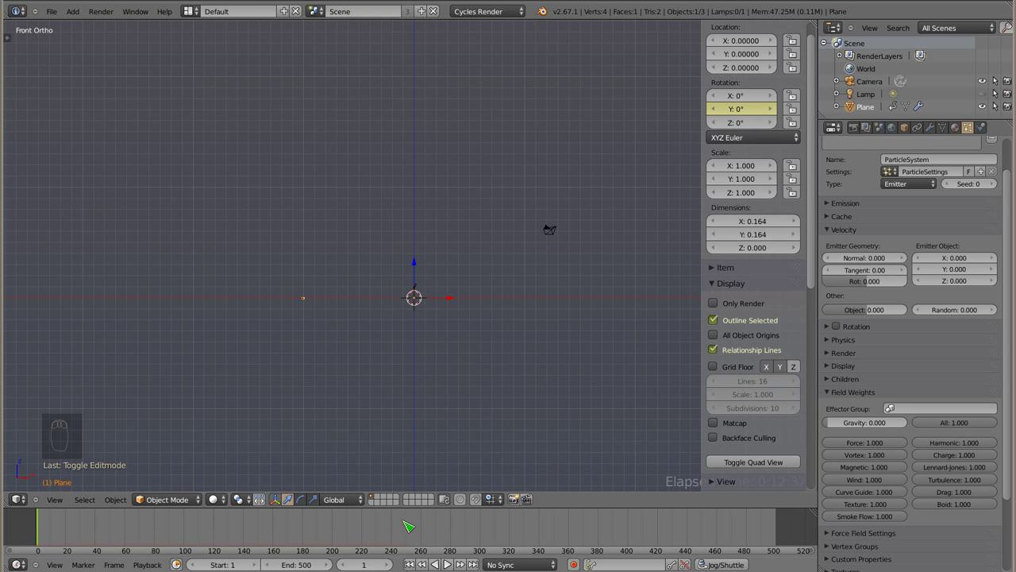
pyautogui.click(409, 525)
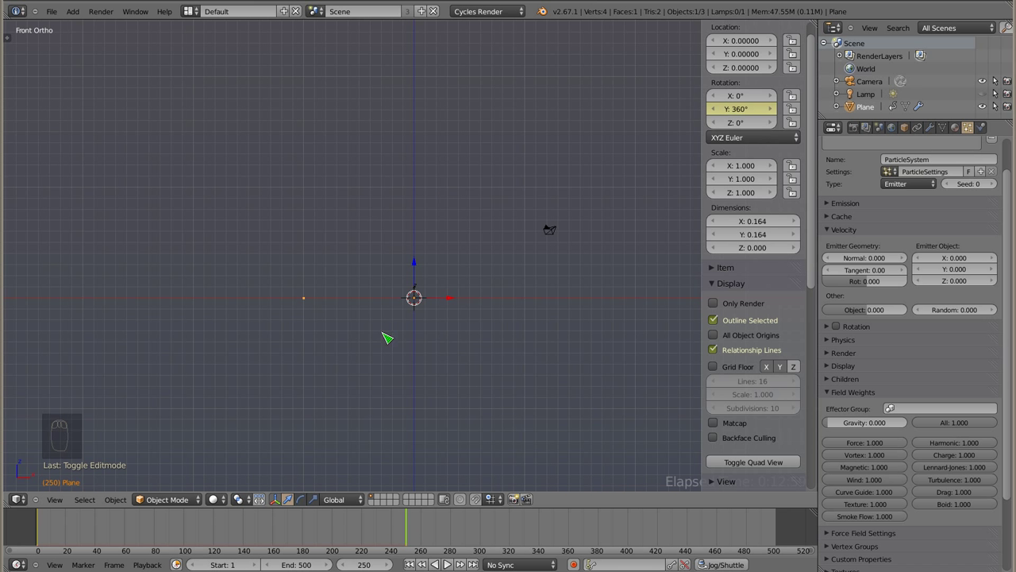
pyautogui.moveTo(407, 311); pyautogui.dragTo(365, 340)
# Play the spin from frame 1, orbiting to watch the particle arc.
pyautogui.press('alt+a')
pyautogui.press('Escape')
pyautogui.press('shift+Left')
pyautogui.press('alt+a')
pyautogui.moveTo(376, 317); pyautogui.dragTo(331, 316)
pyautogui.press('Escape')
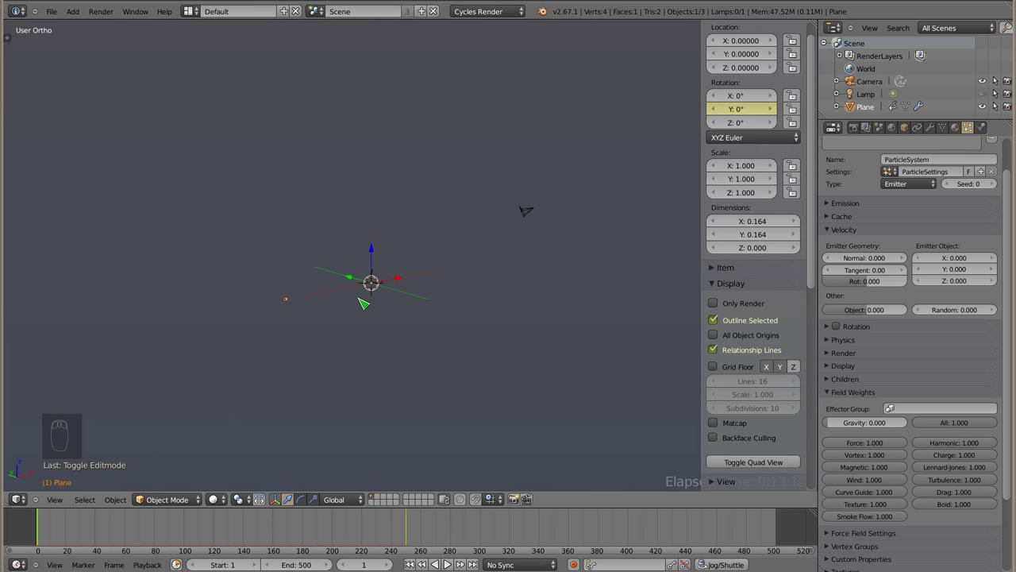
# Key Rotation Y 720° at frame 250 and preview the plane's spin.
pyautogui.click(408, 533)
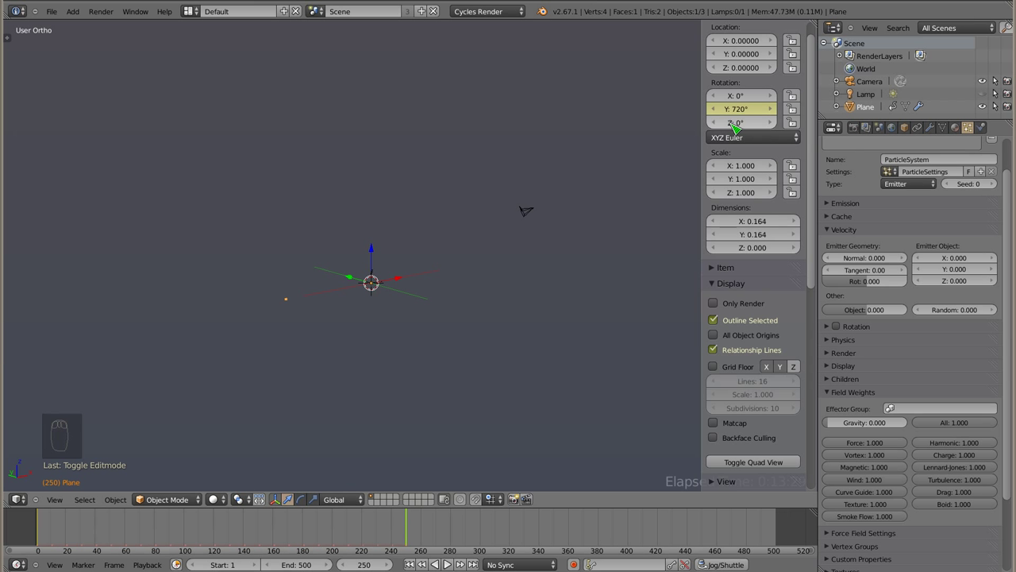
pyautogui.press('alt+a')
pyautogui.press('Escape')
pyautogui.press('alt+a')
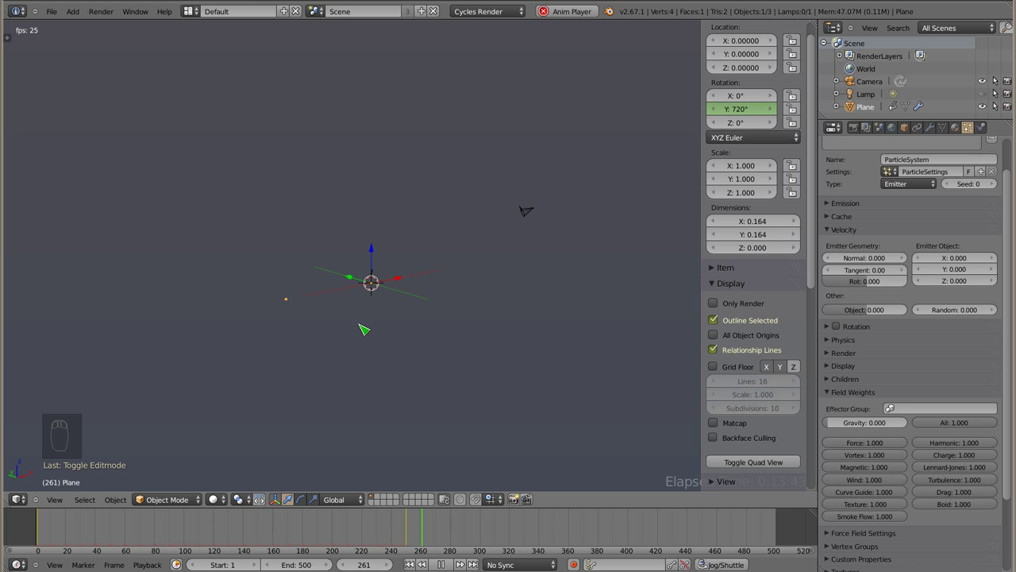
pyautogui.press('Escape')
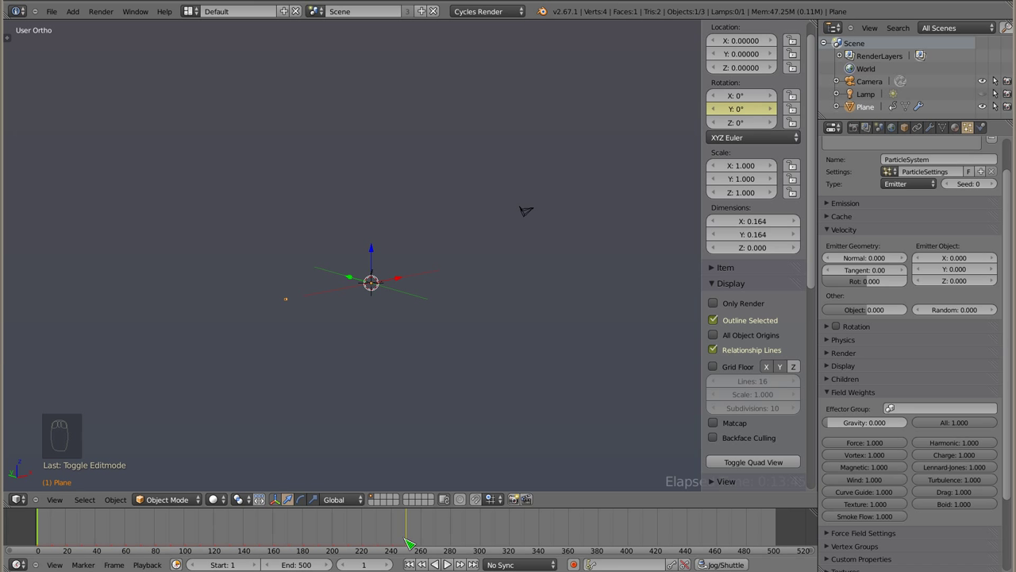
# Set the animation End to 250, key Location Y −10 at frame 1, and preview the trail.
pyautogui.moveTo(410, 526); pyautogui.dragTo(742, 116)
pyautogui.press('0')
pyautogui.press('BackSpace')
pyautogui.press('BackSpace')
pyautogui.press('0')
pyautogui.moveTo(738, 116); pyautogui.dragTo(443, 528)
pyautogui.press('e')
pyautogui.press('alt+a')
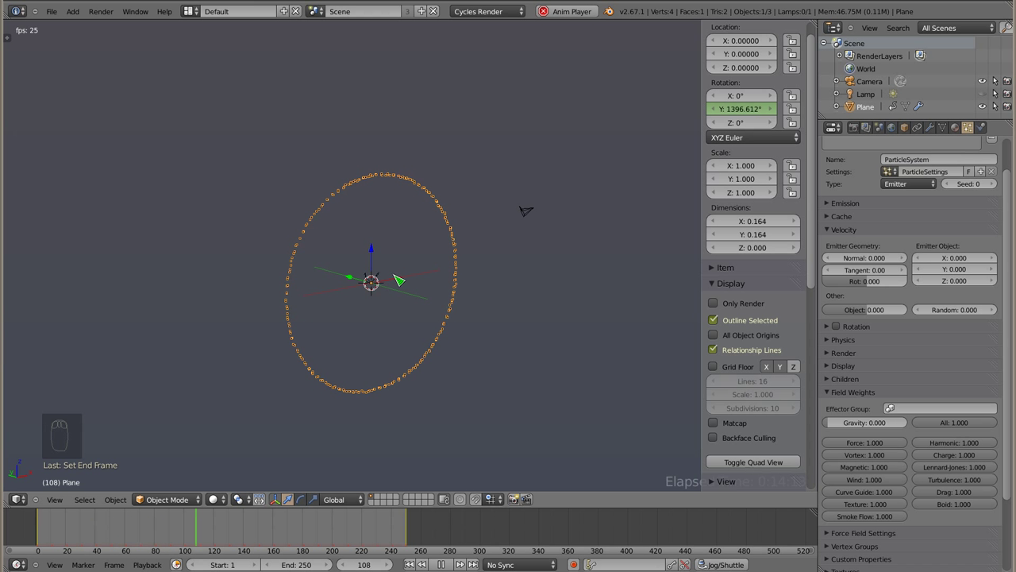
pyautogui.press('Escape')
pyautogui.moveTo(423, 293); pyautogui.dragTo(301, 306)
# At frame 250 key Rotation Y 3600° and Location Y 10, then return to frame 1.
pyautogui.click(409, 283)
pyautogui.moveTo(495, 292); pyautogui.dragTo(40, 530)
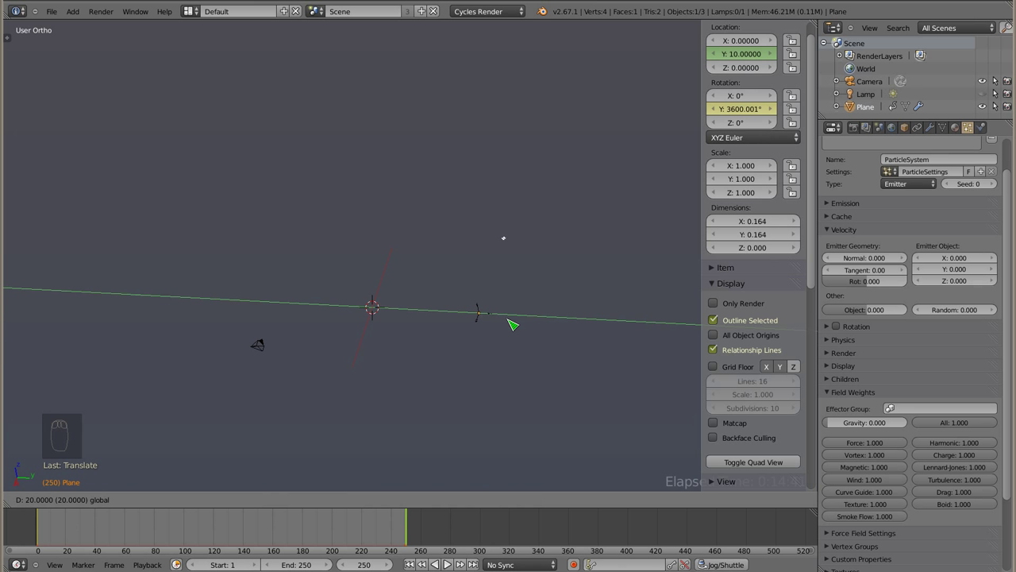
pyautogui.moveTo(746, 58); pyautogui.dragTo(332, 365)
pyautogui.press('shift+Left')
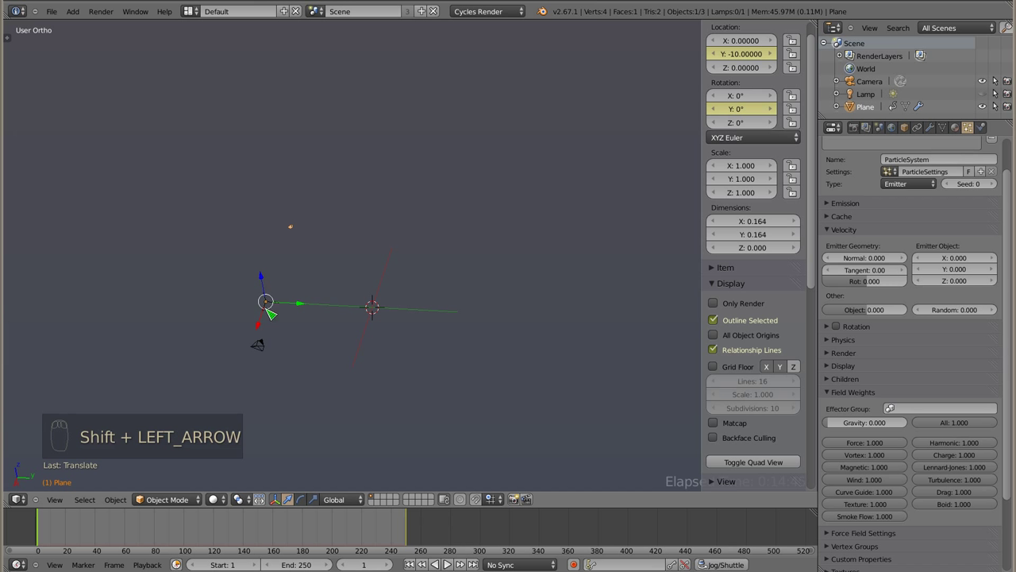
# Preview the travelling spin, then set Emission Number 10000, End 250 and Lifetime 250.
pyautogui.press('alt+a')
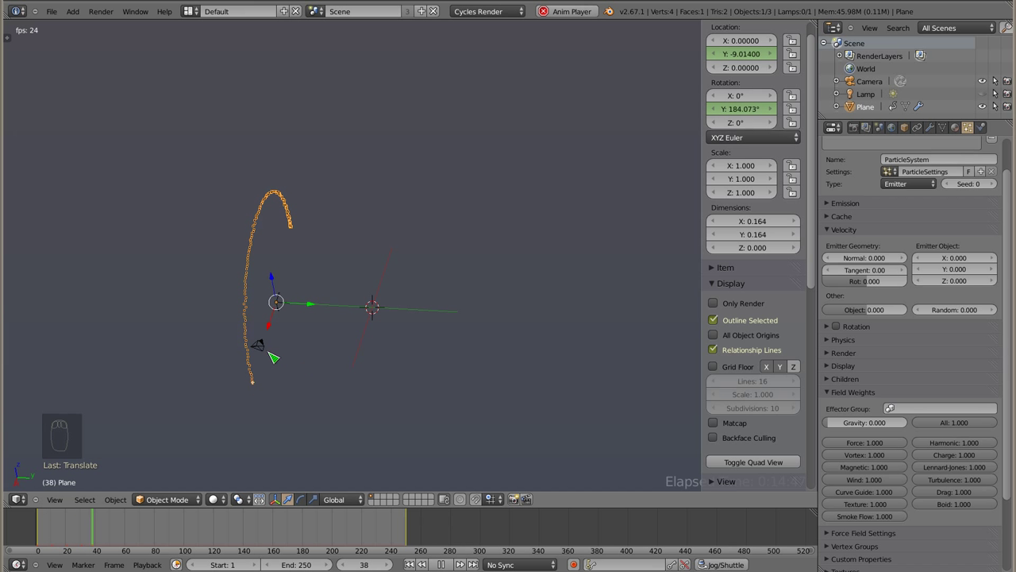
pyautogui.moveTo(211, 337); pyautogui.dragTo(621, 318)
pyautogui.press('Escape')
pyautogui.moveTo(832, 210); pyautogui.dragTo(903, 227)
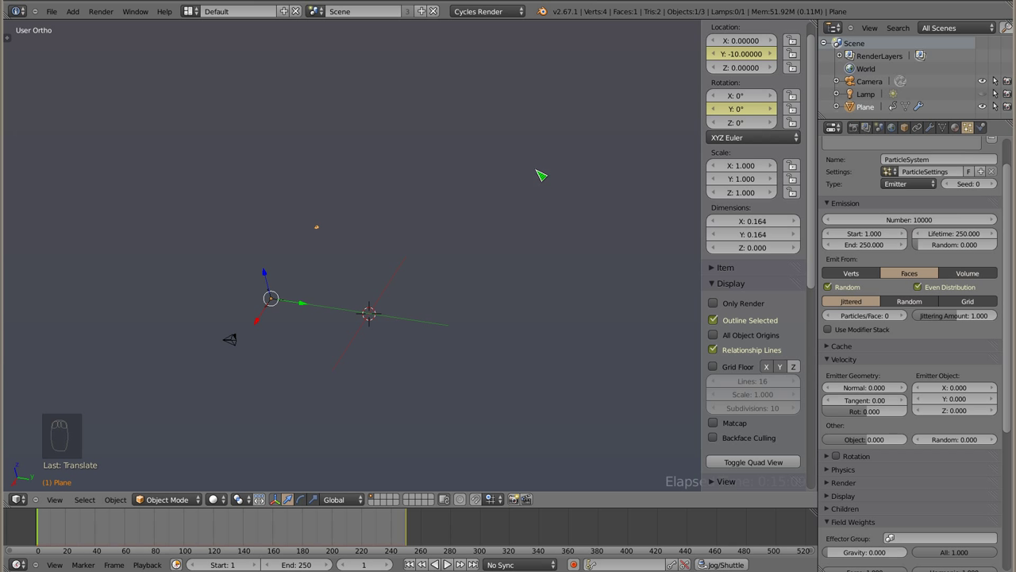
pyautogui.press('alt+a')
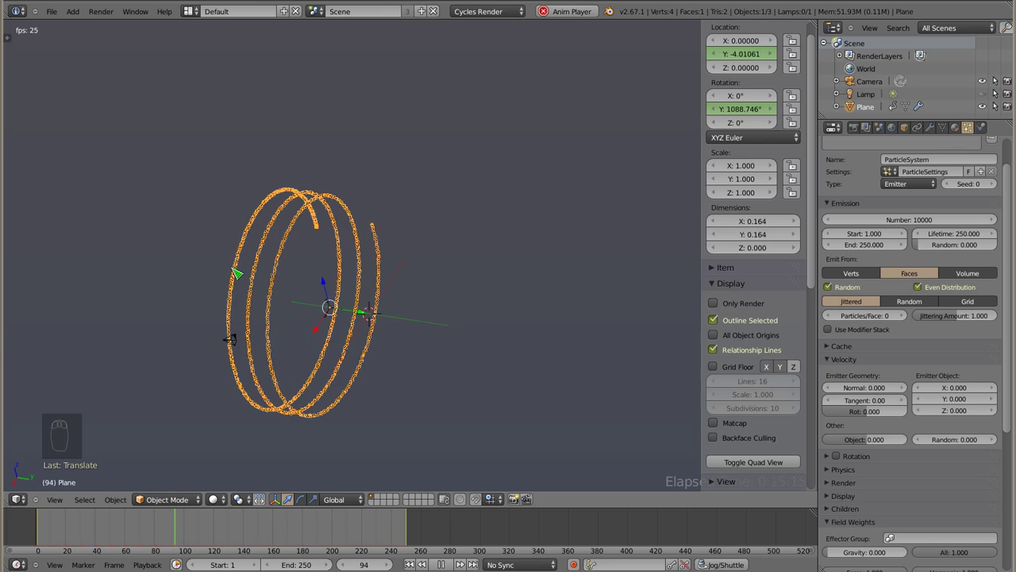
pyautogui.moveTo(352, 351); pyautogui.dragTo(347, 277)
pyautogui.press('Escape')
pyautogui.press('shift+Left')
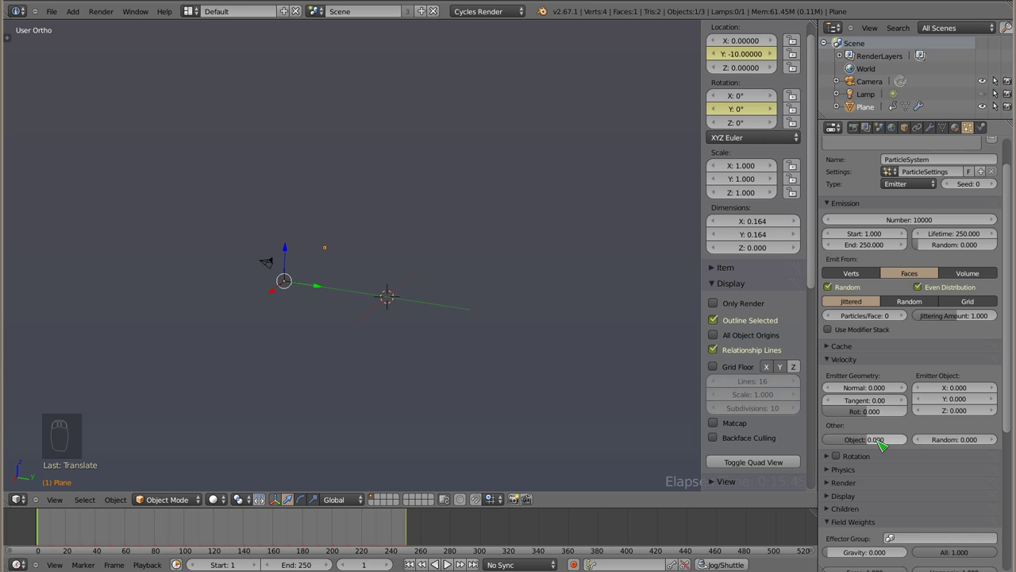
# Set Velocity > Other > Object to 0.100 and reframe the view on the emitter.
pyautogui.click(873, 447)
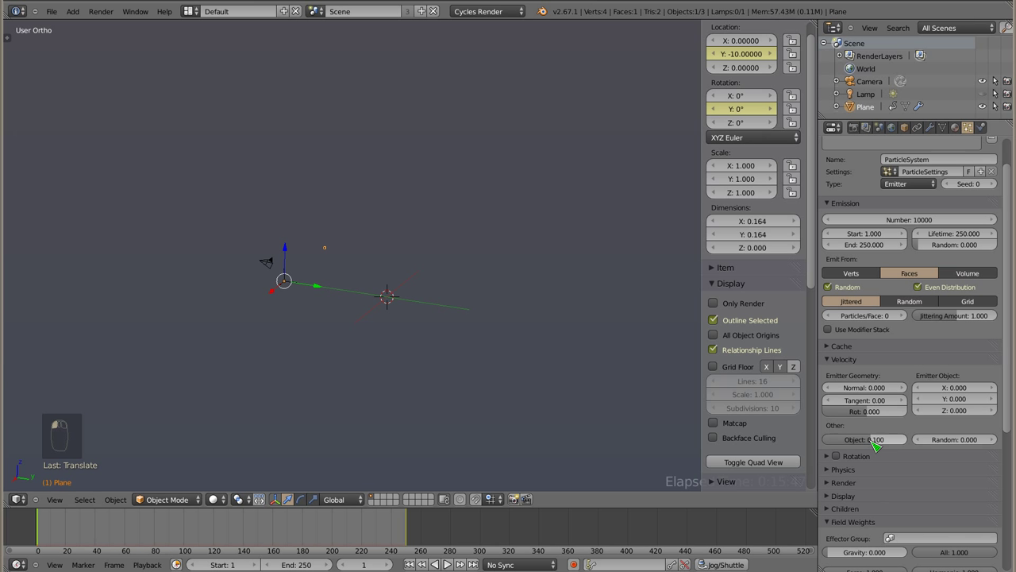
pyautogui.moveTo(291, 285); pyautogui.dragTo(346, 290)
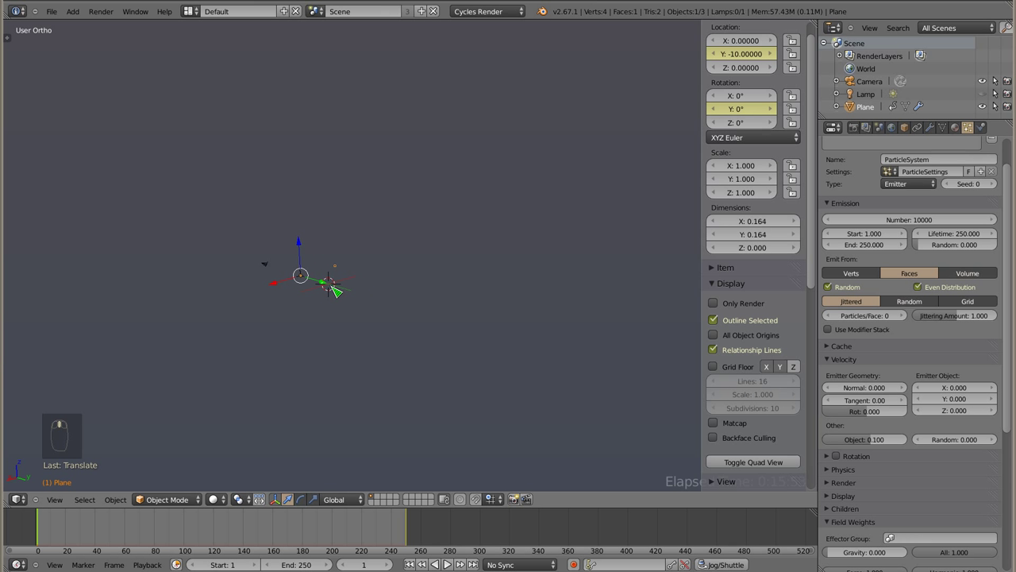
# Play the scattered starburst trails and watch them in Front Ortho view before stopping at frame 1.
pyautogui.press('alt+a')
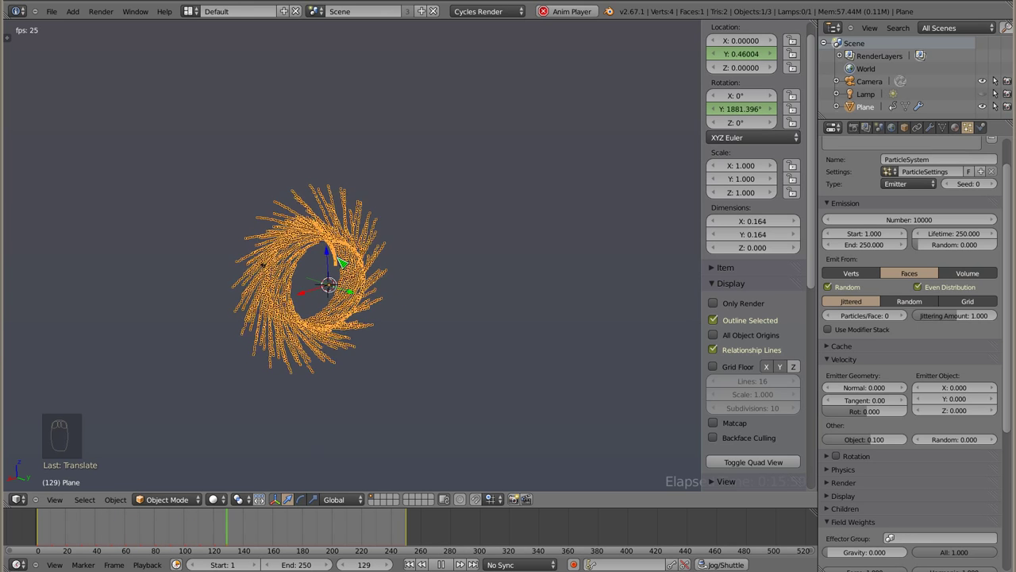
pyautogui.moveTo(324, 286); pyautogui.dragTo(353, 290)
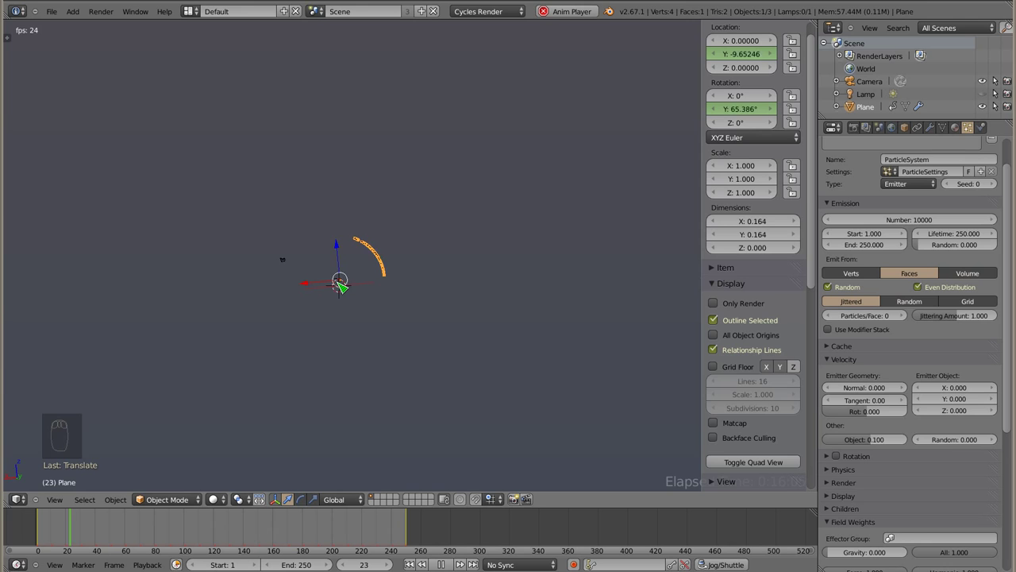
pyautogui.press('KP_1')
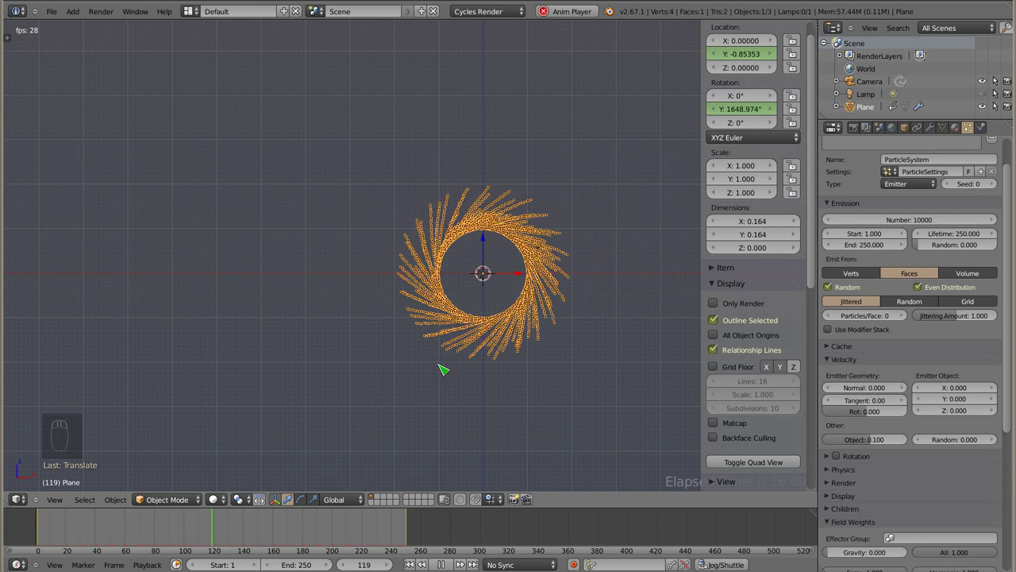
pyautogui.moveTo(495, 287); pyautogui.dragTo(329, 295)
pyautogui.press('Escape')
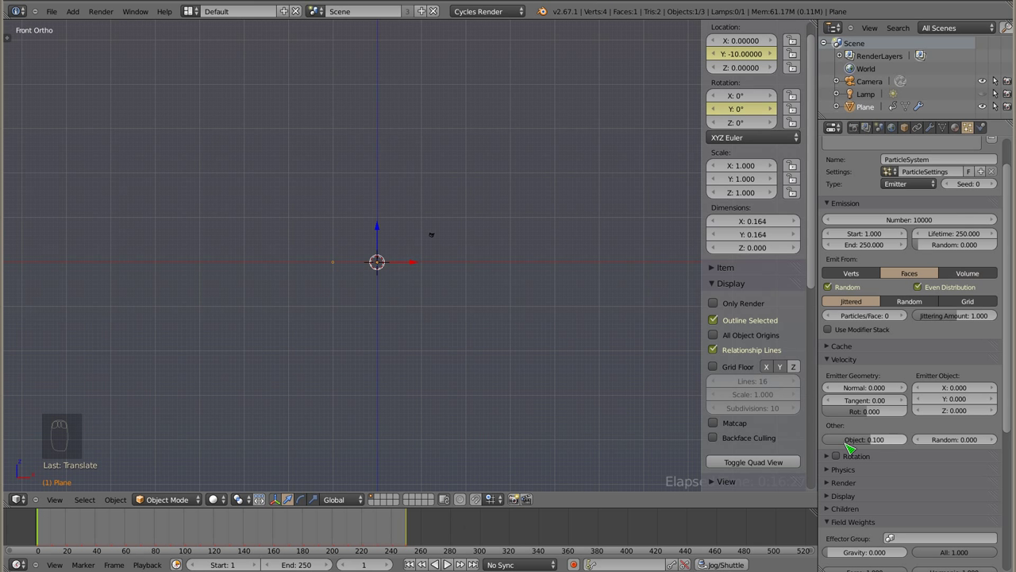
# Set object velocity to −0.100 and replay the pinwheel of streaks several times.
pyautogui.click(879, 443)
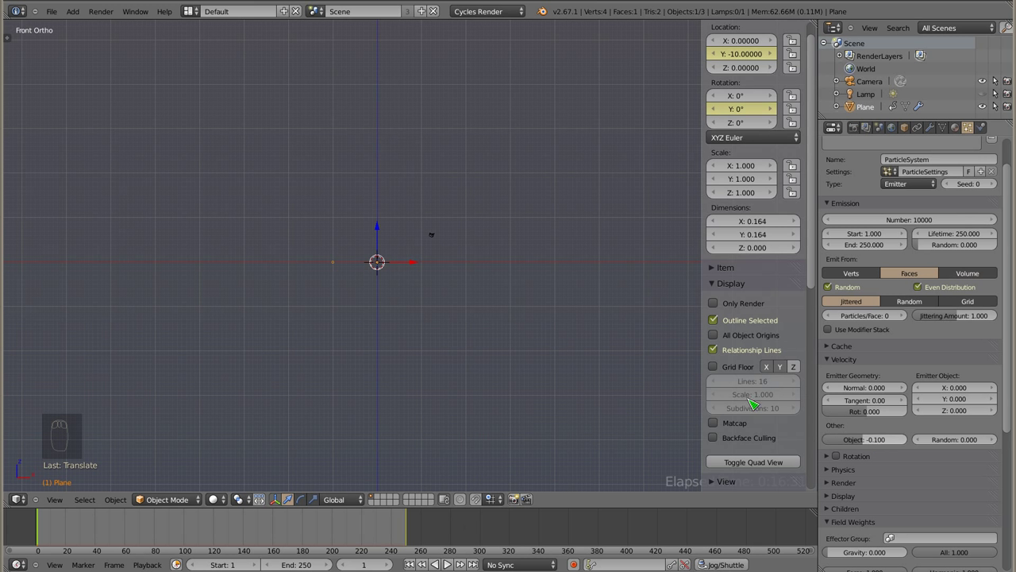
pyautogui.press('alt+a')
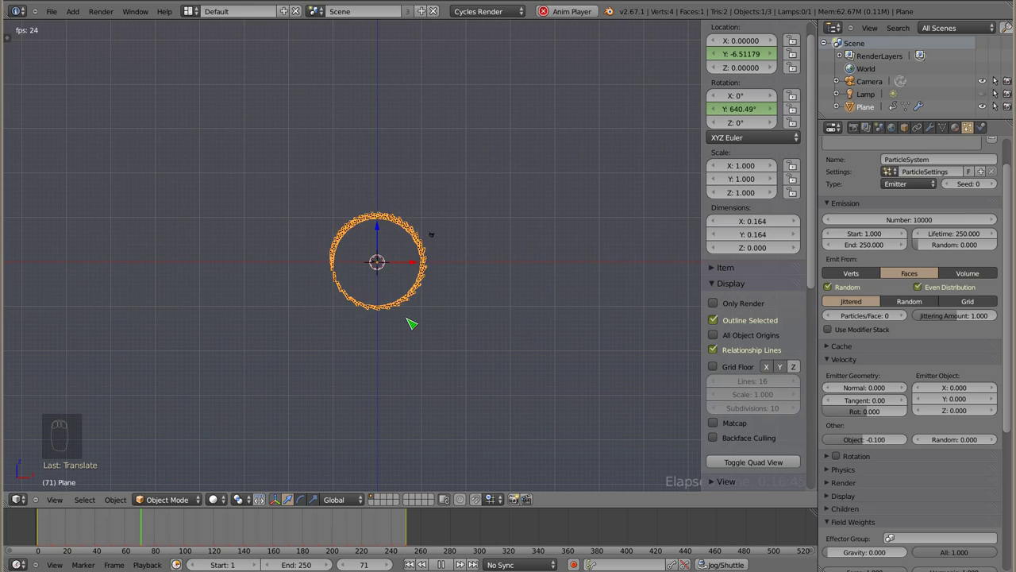
pyautogui.moveTo(401, 246); pyautogui.dragTo(157, 312)
pyautogui.press('Escape')
pyautogui.press('alt+a')
pyautogui.press('Escape')
pyautogui.press('alt+a')
pyautogui.press('Escape')
# Zoom and orbit around the spinning rays during playback, then stop at frame 1.
pyautogui.middleClick(115, 320)
pyautogui.press('alt+a')
pyautogui.middleClick(184, 318)
pyautogui.press('Escape')
pyautogui.press('alt+a')
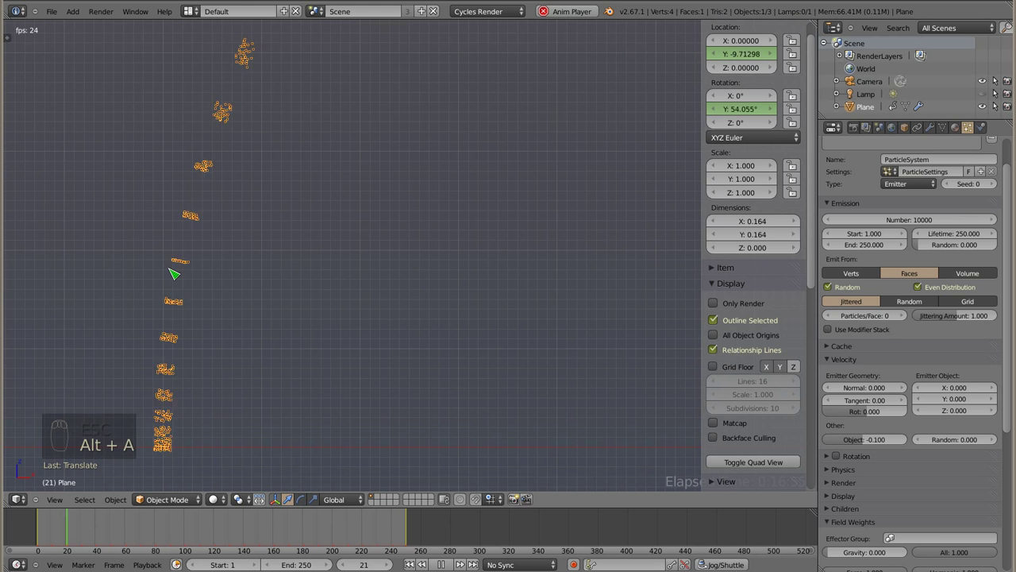
pyautogui.press('Escape')
pyautogui.press('alt+a')
pyautogui.middleClick(396, 272)
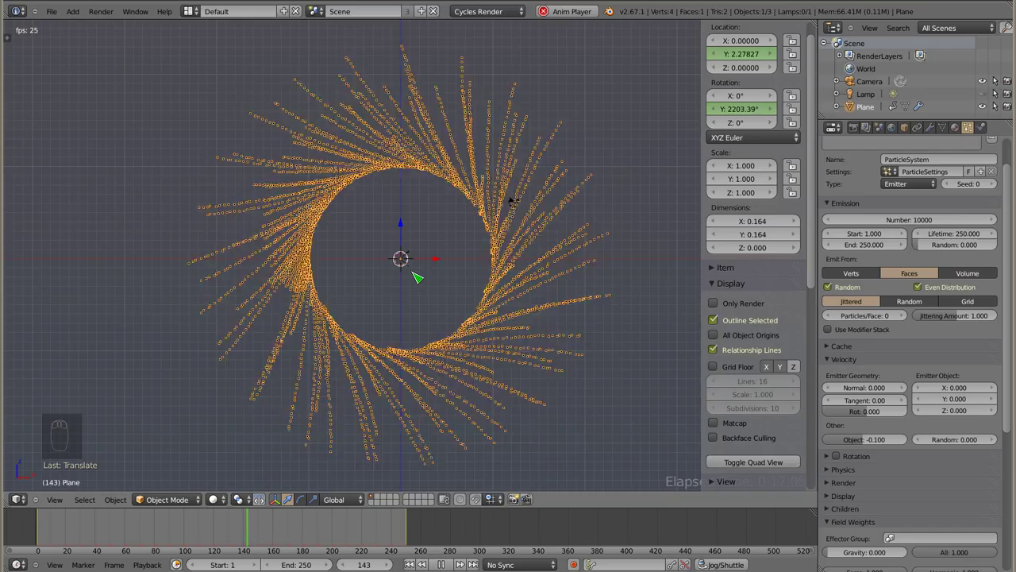
pyautogui.moveTo(392, 272); pyautogui.dragTo(491, 286)
pyautogui.press('Escape')
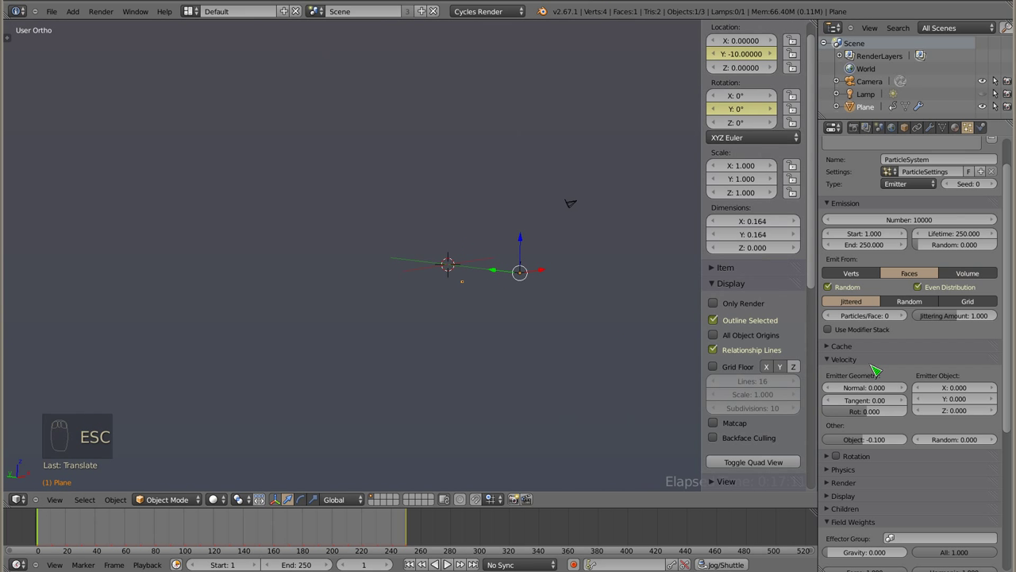
# Set Velocity > Normal to 0.1 and preview the looping trail while orbiting.
pyautogui.click(874, 448)
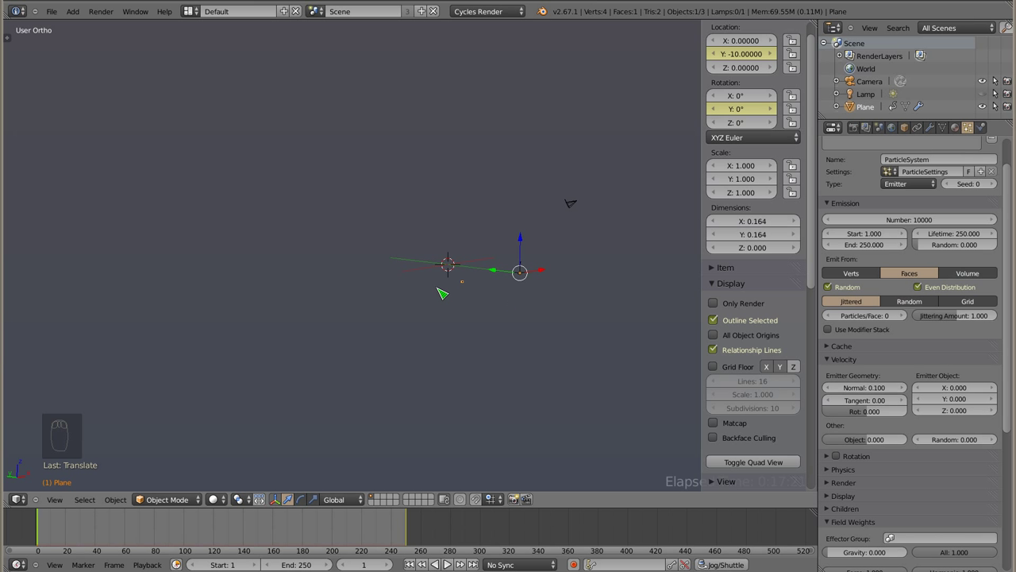
pyautogui.press('shift+Left')
pyautogui.press('alt+a')
pyautogui.moveTo(523, 289); pyautogui.dragTo(570, 276)
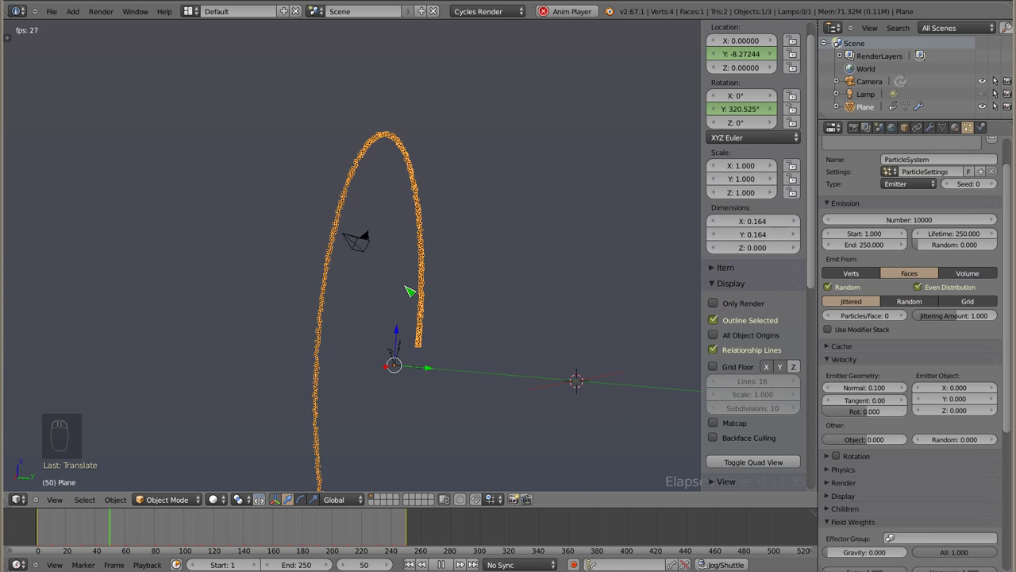
pyautogui.press('Escape')
# Replay the ring from front view, then raise the normal velocity to 1.0.
pyautogui.press('KP_1')
pyautogui.press('alt+a')
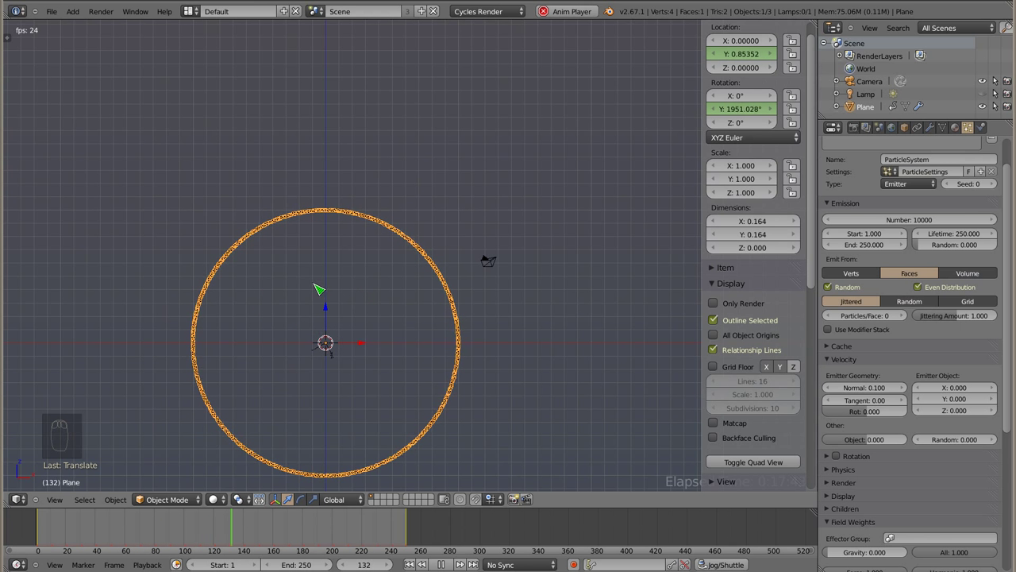
pyautogui.press('Escape')
pyautogui.moveTo(337, 334); pyautogui.dragTo(876, 389)
pyautogui.click(876, 388)
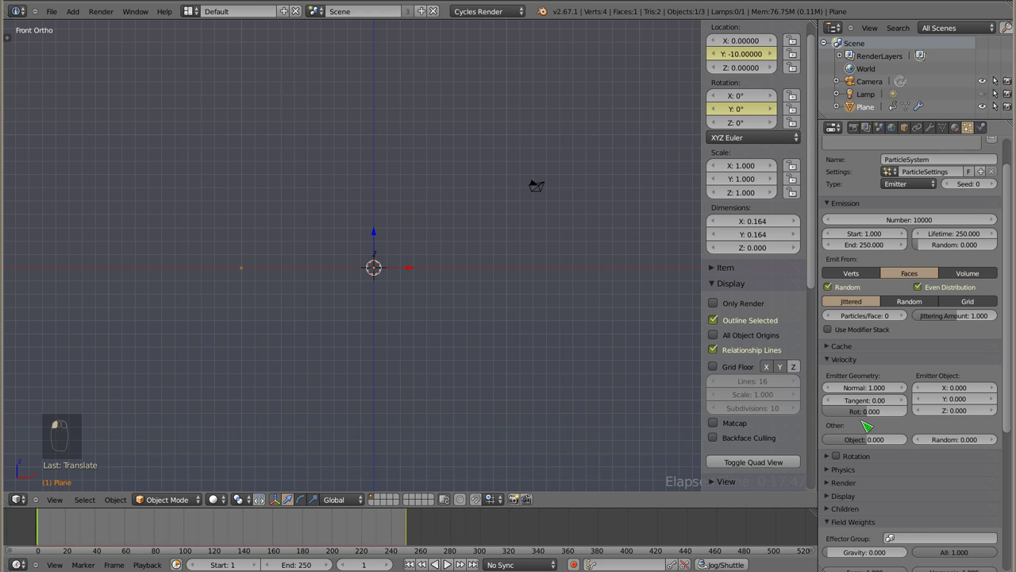
# Preview the spiral at normal velocity 1.0, then set Normal to 2.0.
pyautogui.press('alt+a')
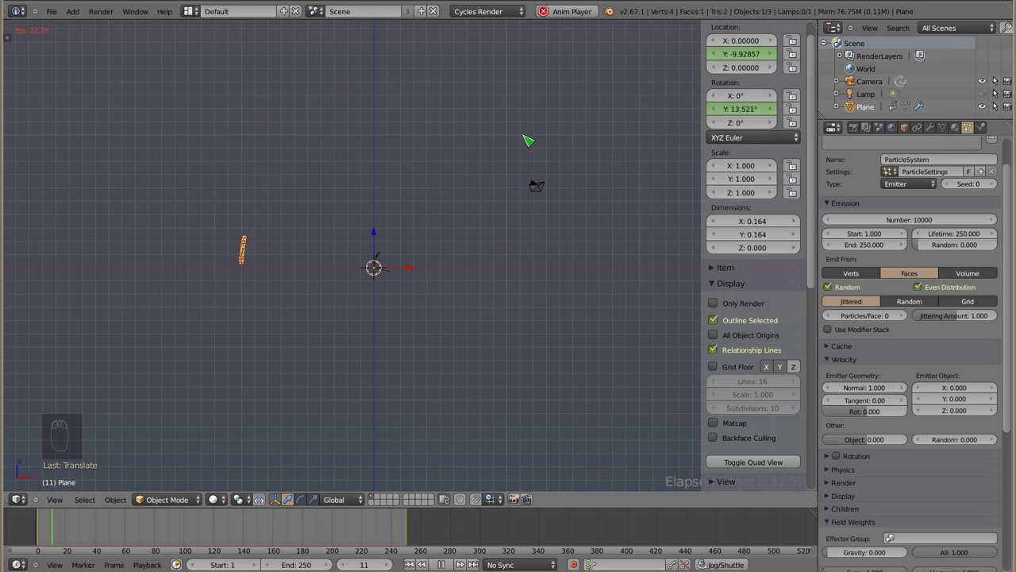
pyautogui.press('Escape')
pyautogui.click(865, 387)
# Replay and orbit the widening conical spiral at 2.0, then set Normal to 5.0.
pyautogui.press('alt+a')
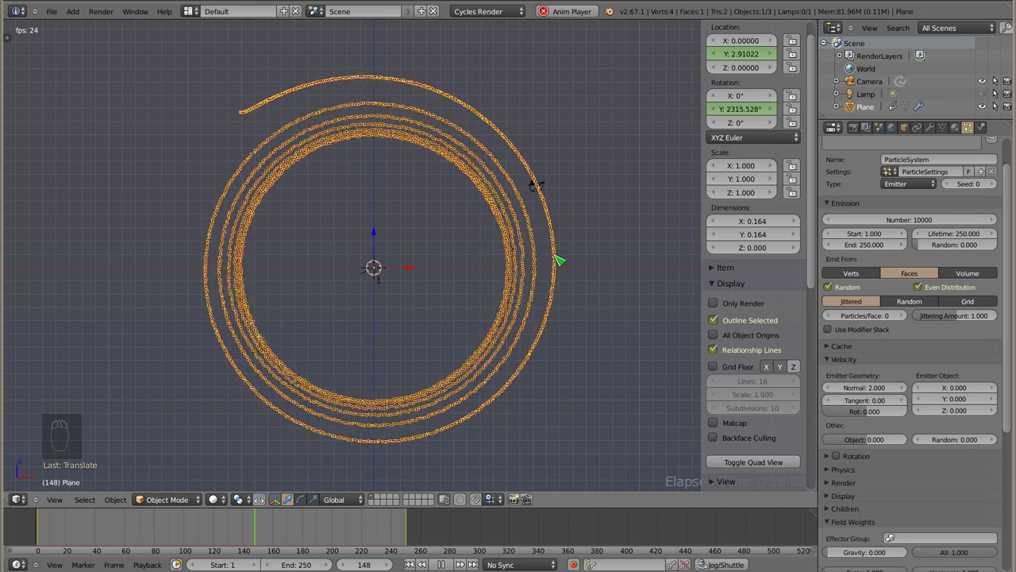
pyautogui.moveTo(360, 287); pyautogui.dragTo(370, 269)
pyautogui.press('alt+a')
pyautogui.moveTo(361, 261); pyautogui.dragTo(159, 253)
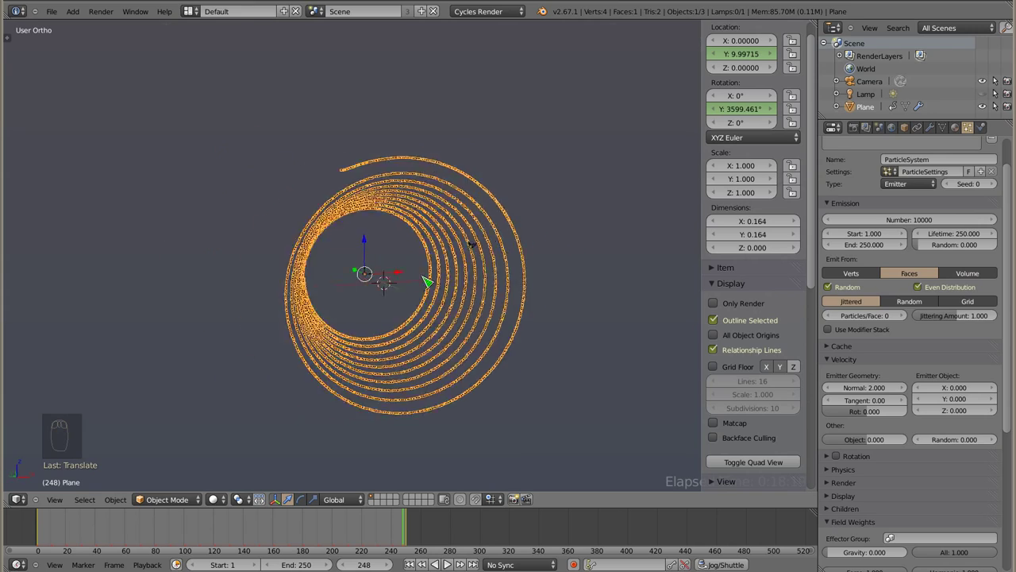
pyautogui.press('Escape')
pyautogui.press('shift+Left')
pyautogui.click(875, 388)
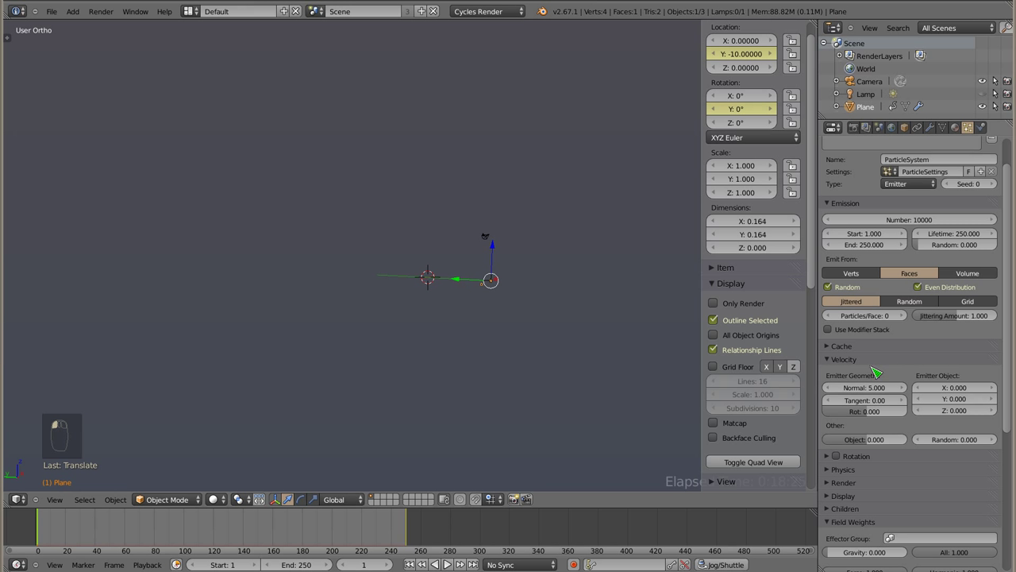
# Preview the long arcing trail at normal velocity 5.0 from the front view.
pyautogui.press('shift+Left')
pyautogui.moveTo(287, 281); pyautogui.dragTo(286, 281)
pyautogui.press('KP_1')
pyautogui.moveTo(418, 278); pyautogui.dragTo(464, 335)
pyautogui.press('alt+a')
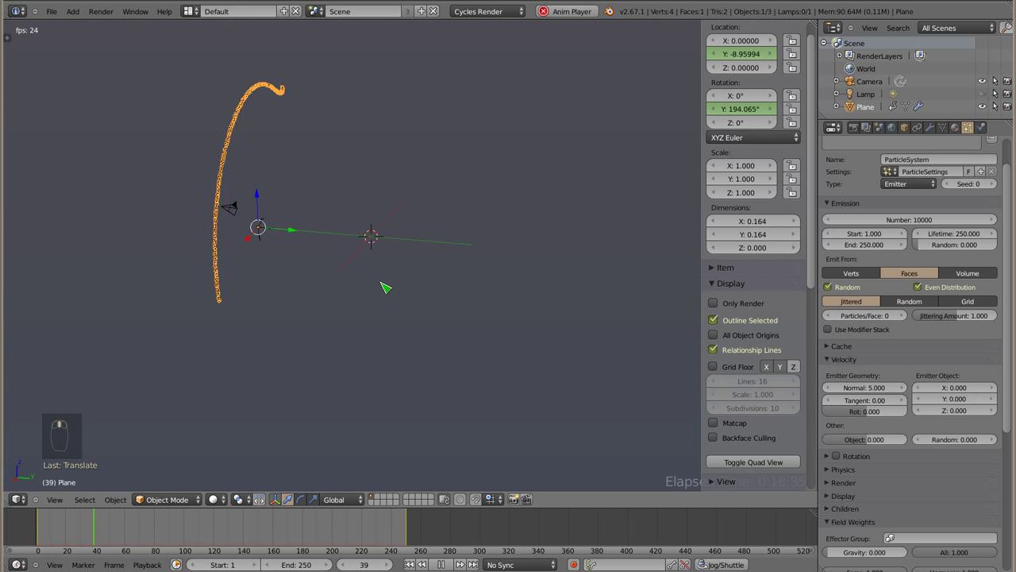
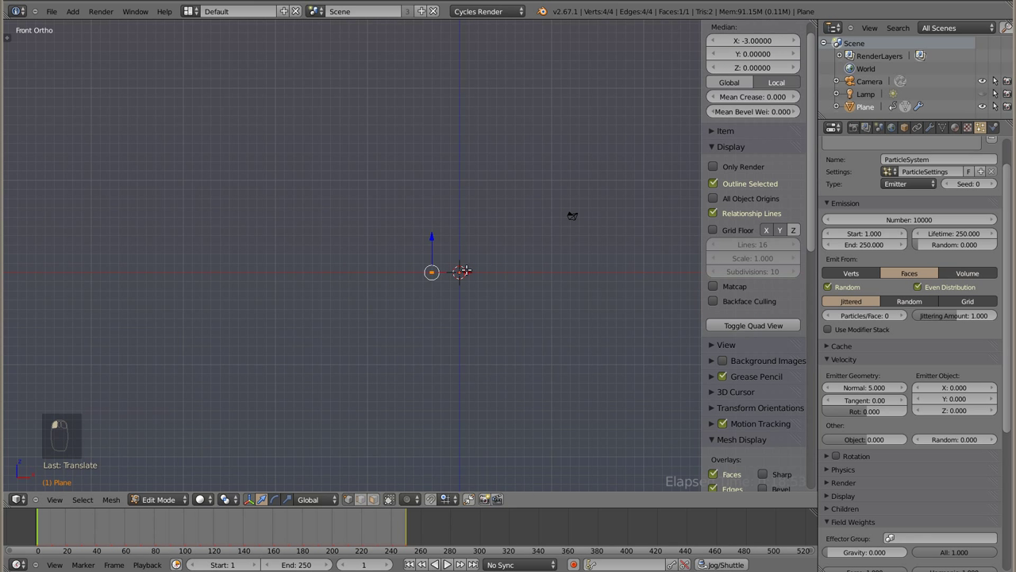
# Return to Object Mode and replay the offset plane's conical spiral while orbiting around it.
pyautogui.press('Tab')
pyautogui.middleClick(460, 289)
pyautogui.press('alt+a')
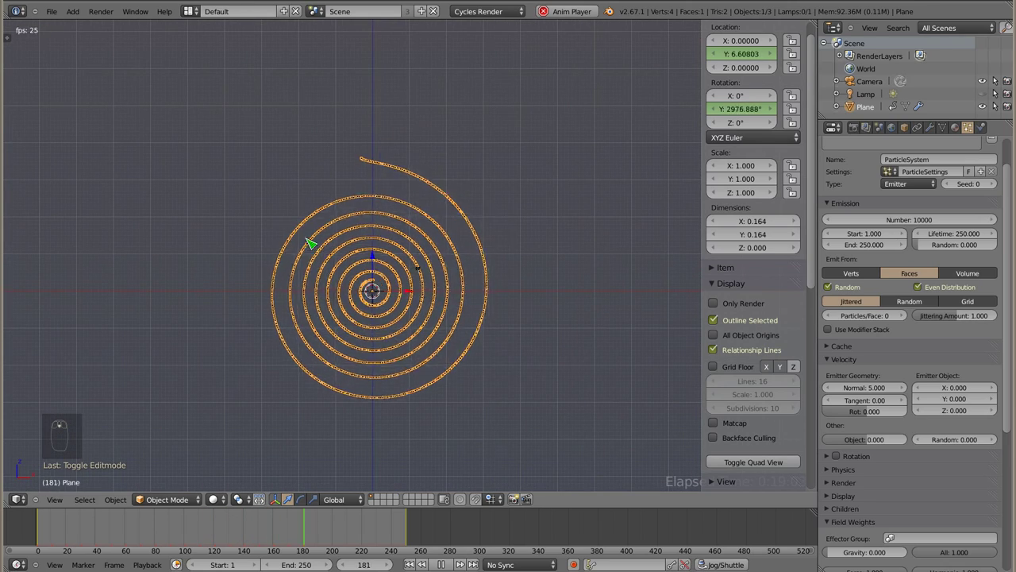
pyautogui.moveTo(384, 332); pyautogui.dragTo(516, 310)
pyautogui.press('Escape')
pyautogui.moveTo(382, 314); pyautogui.dragTo(629, 298)
pyautogui.press('alt+a')
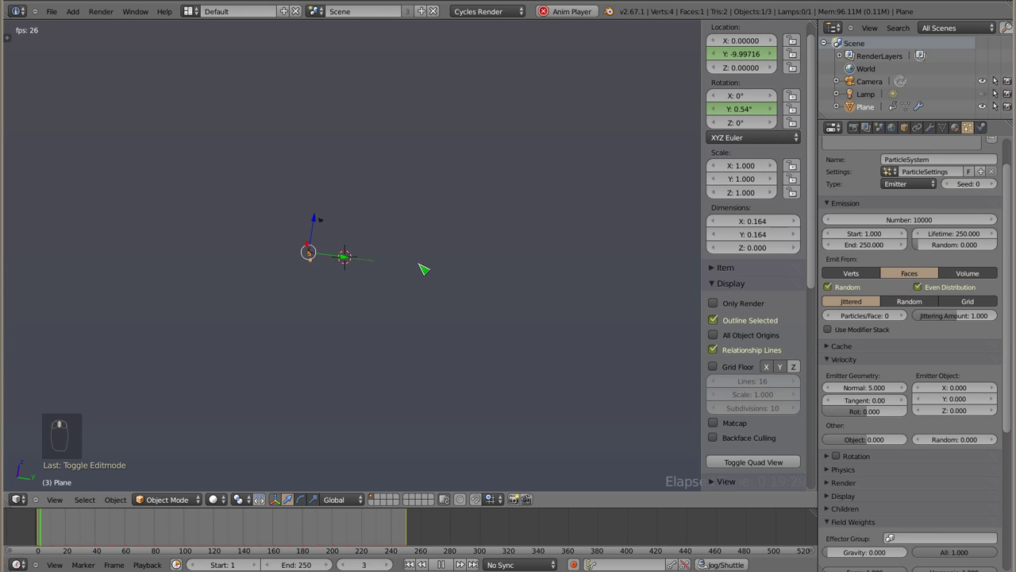
# Set Velocity > Random to 0.1 and preview the flat widening spiral from front view.
pyautogui.press('Escape')
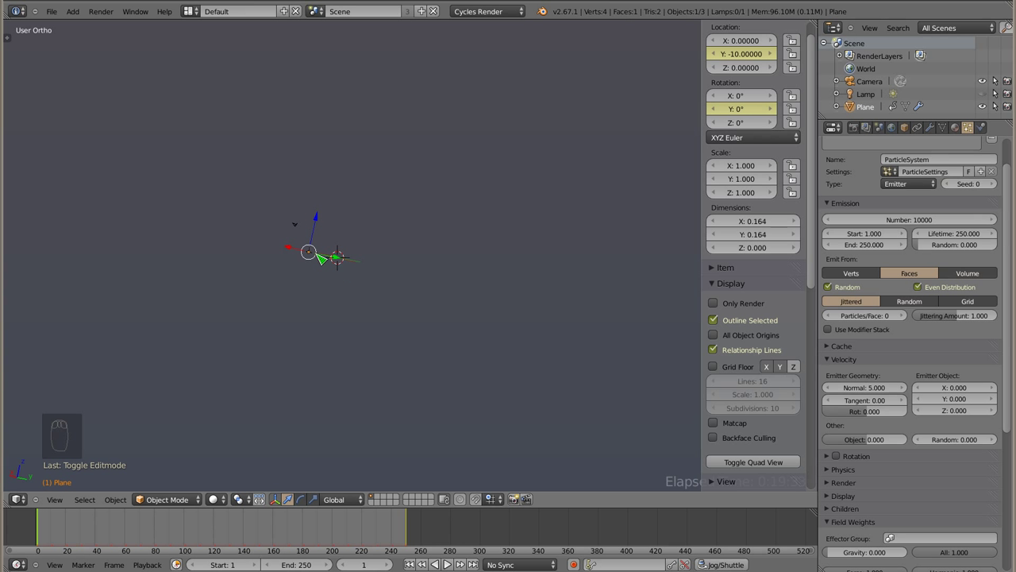
pyautogui.click(961, 437)
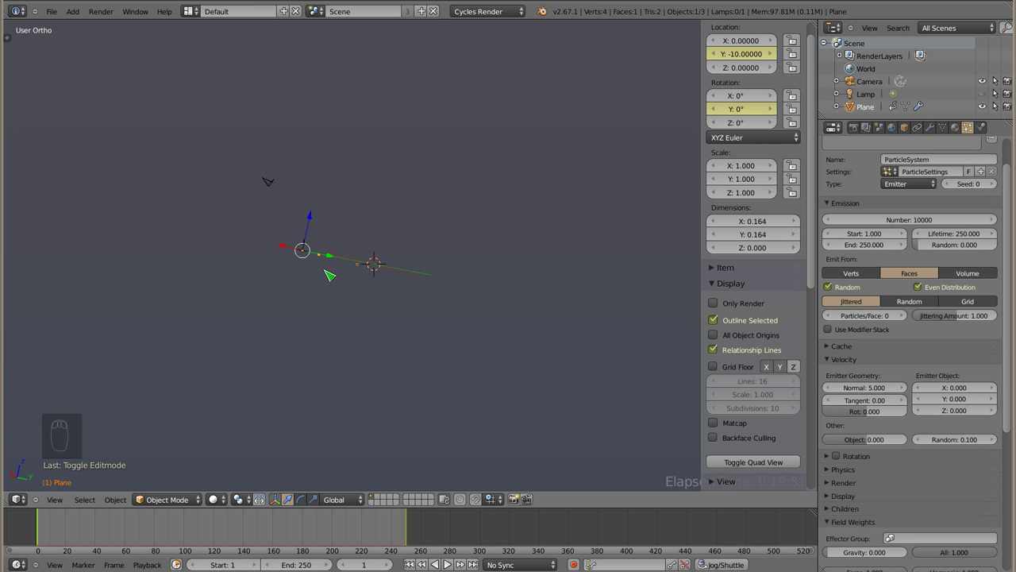
pyautogui.press('KP_1')
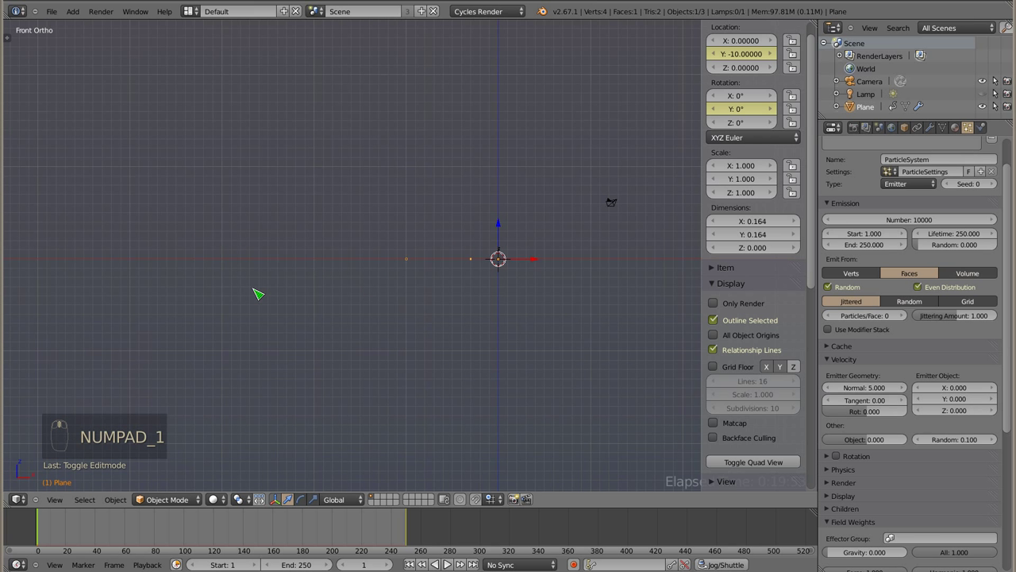
pyautogui.press('alt+a')
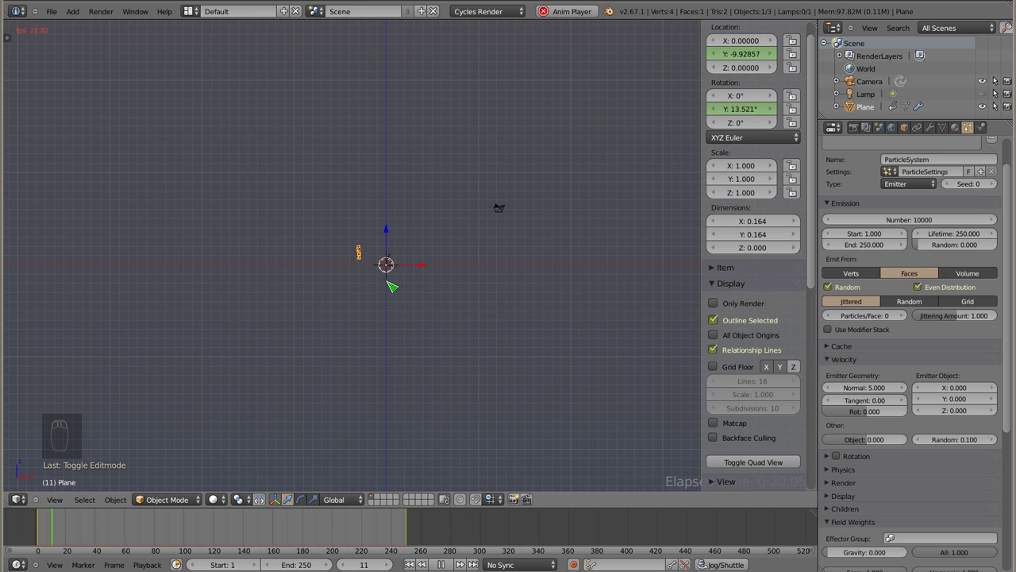
pyautogui.press('Escape')
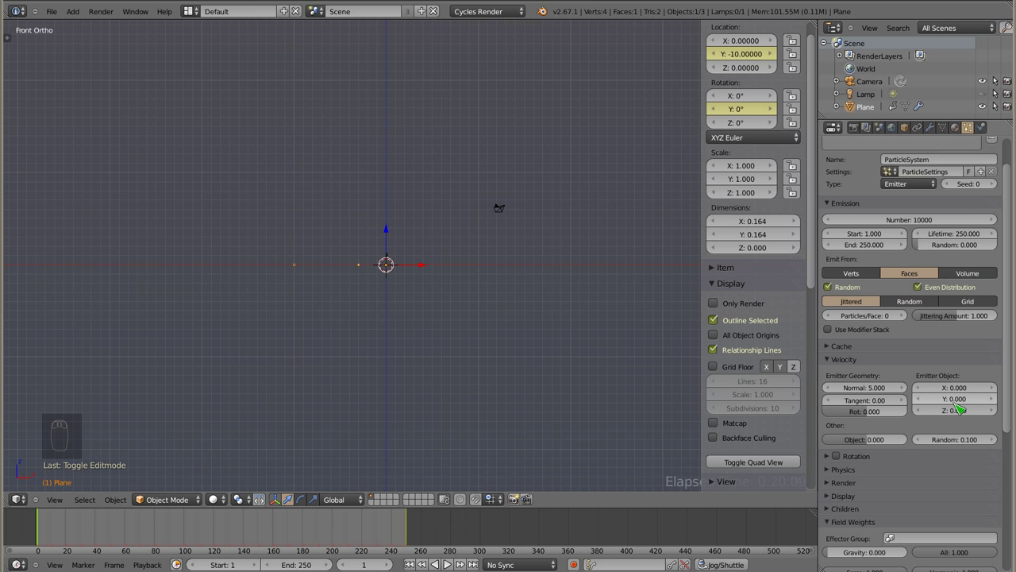
pyautogui.click(958, 444)
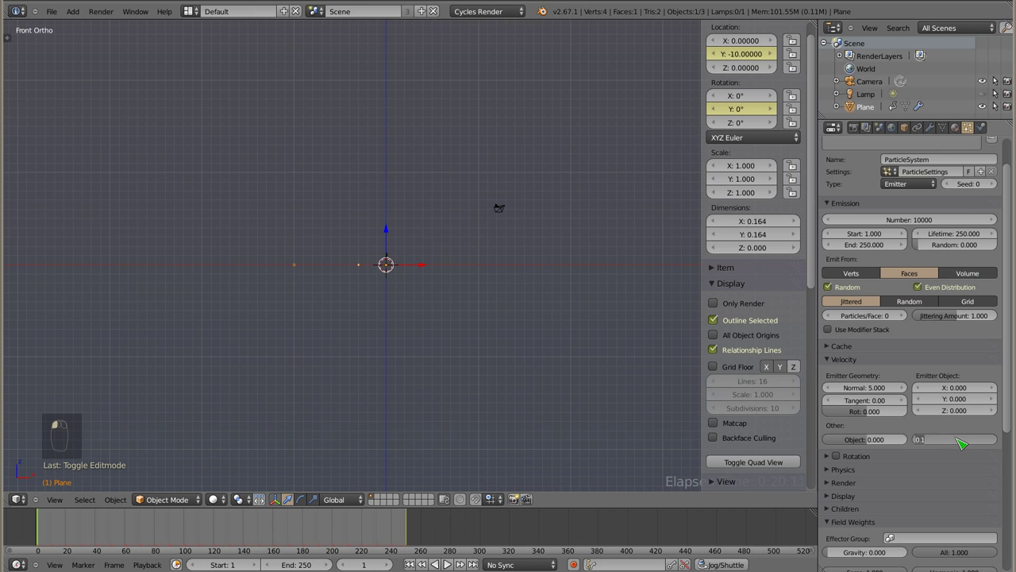
# Replay with Random velocity 0.2, then raise it to 1.0 and replay the scattered spiral.
pyautogui.press('alt+a')
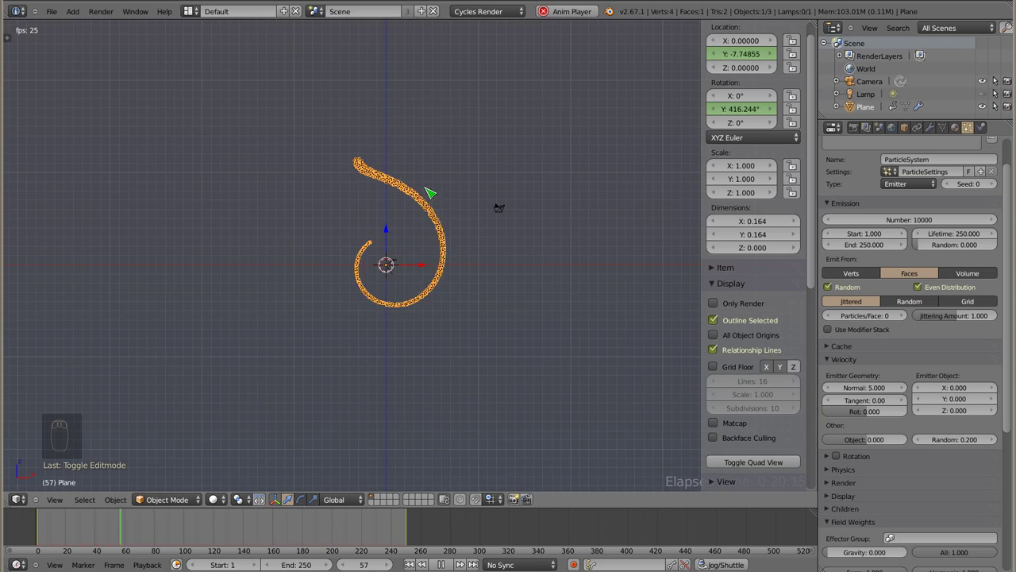
pyautogui.moveTo(397, 256); pyautogui.dragTo(389, 277)
pyautogui.press('Escape')
pyautogui.click(966, 440)
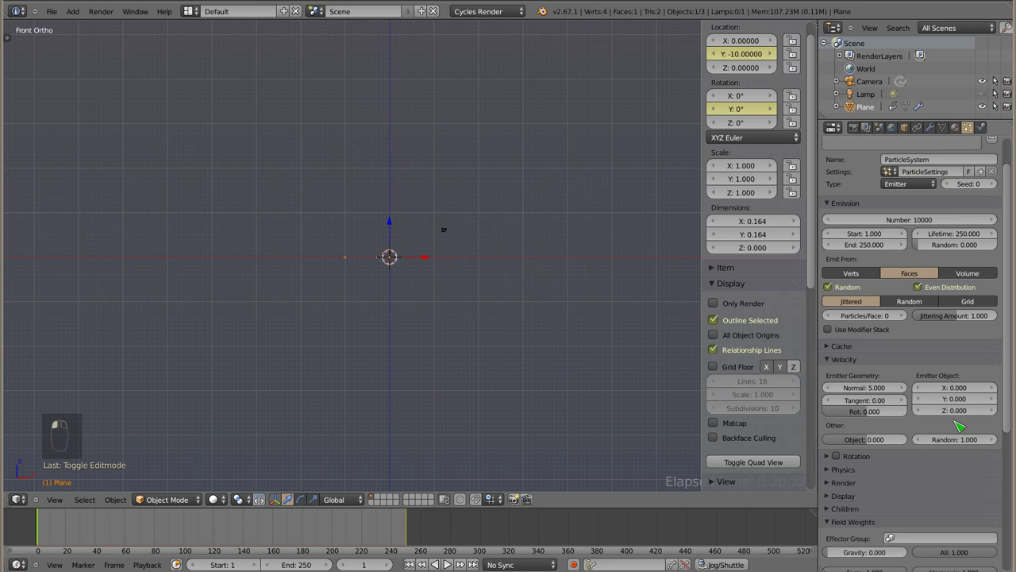
pyautogui.press('alt+a')
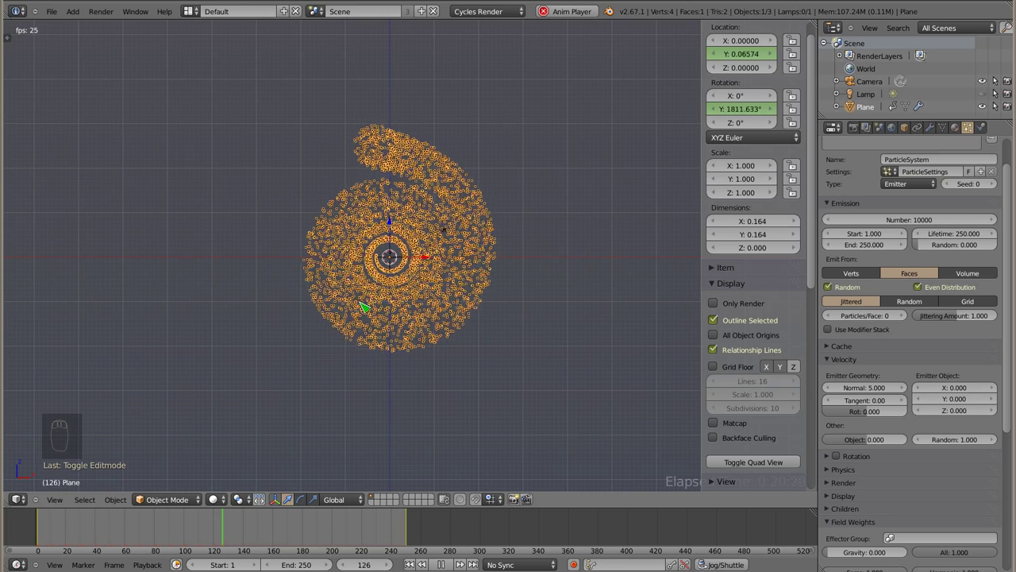
# Inspect the scattered spiral from the front, scrub to frame 90 and look through the scene camera.
pyautogui.moveTo(340, 266); pyautogui.dragTo(516, 299)
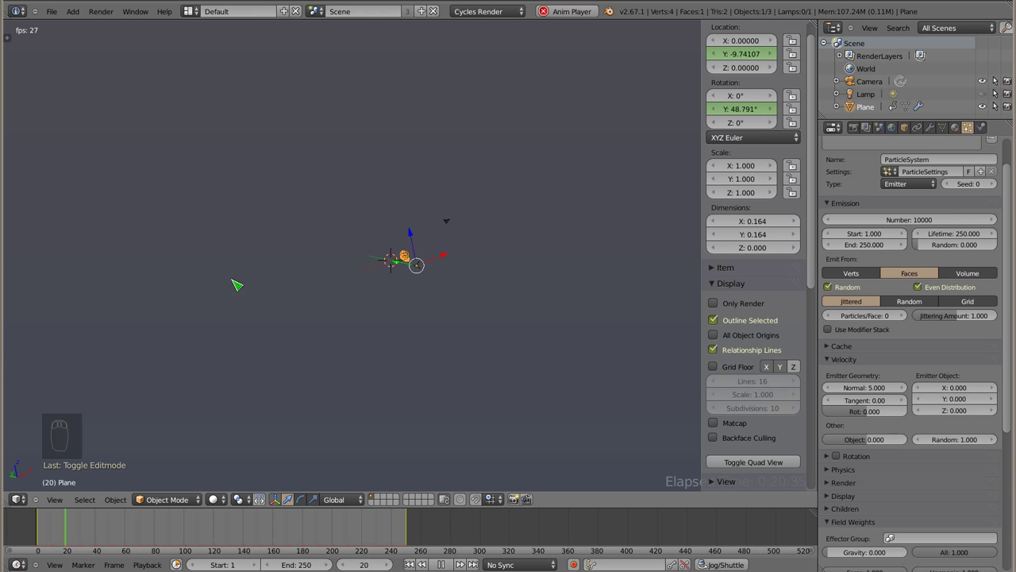
pyautogui.press('Escape')
pyautogui.press('KP_1')
pyautogui.moveTo(457, 289); pyautogui.dragTo(63, 519)
pyautogui.click(64, 527)
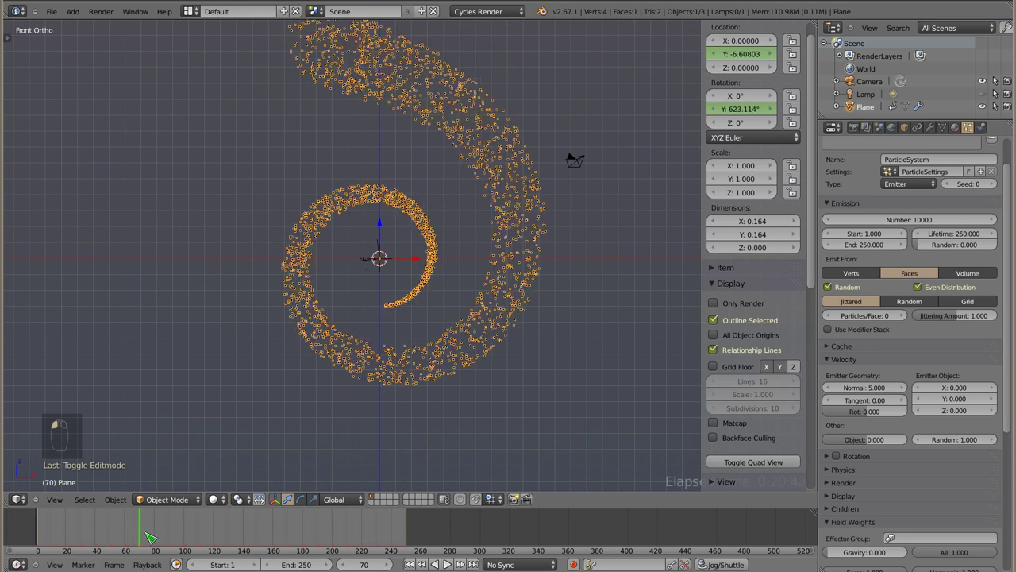
pyautogui.press('ctrl+shift+KP_0')
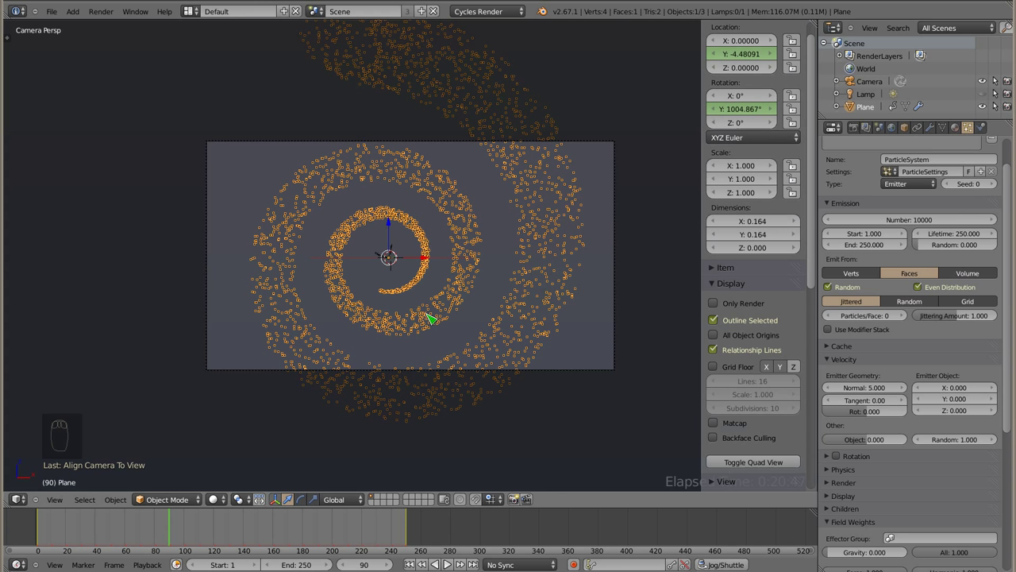
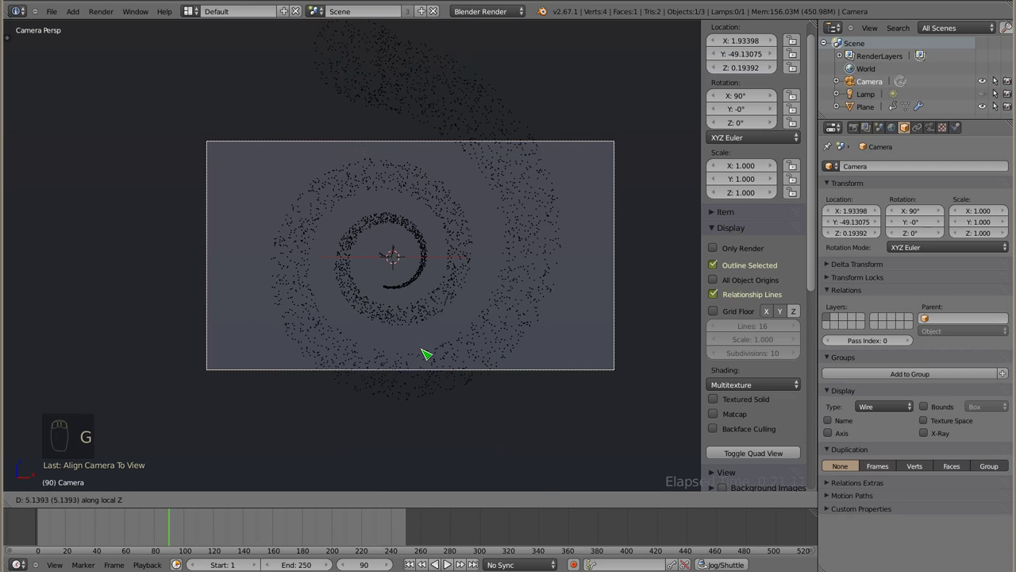
# Pull the camera back so the whole scattered spiral fits the frame.
pyautogui.press('g')
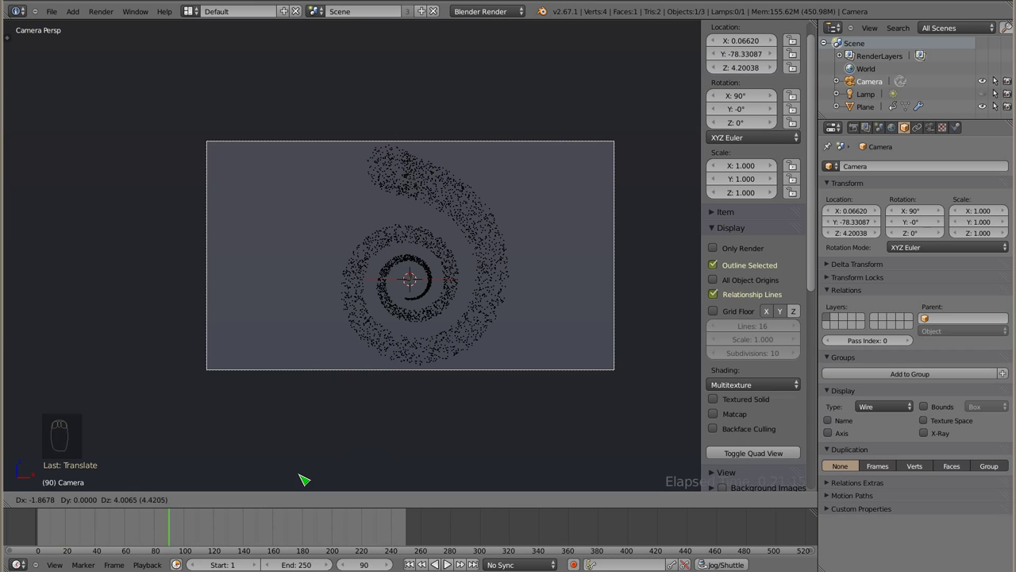